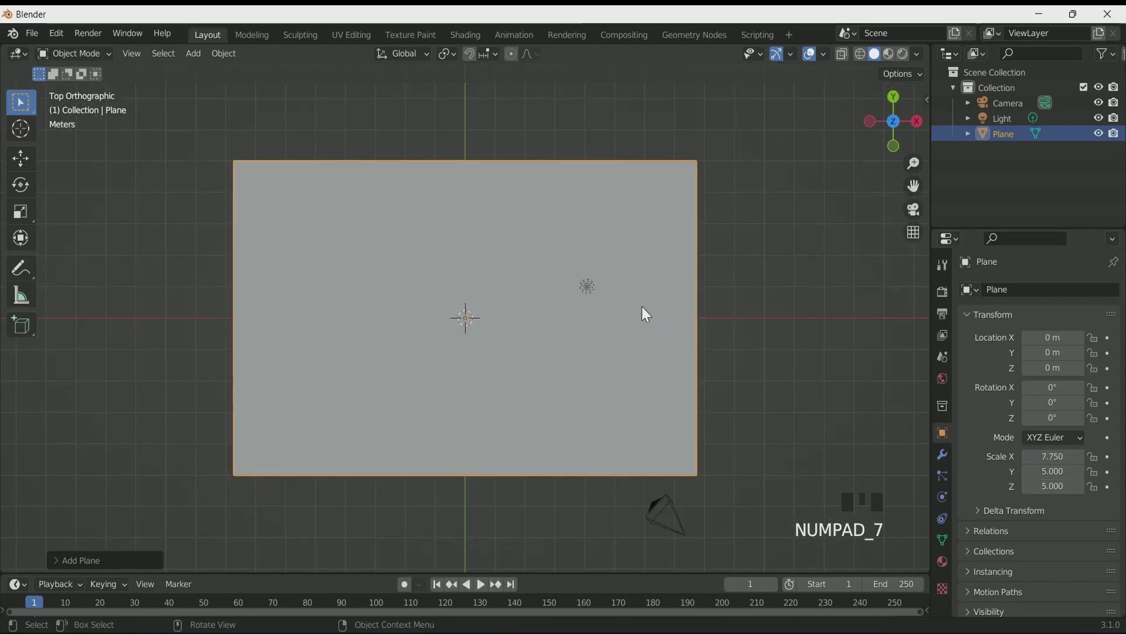
In camera view, raise the Camera to Location Z 11.5 m so the plane fills the frame.
{"action": "key", "text": "ctrl+alt+KP_0"}
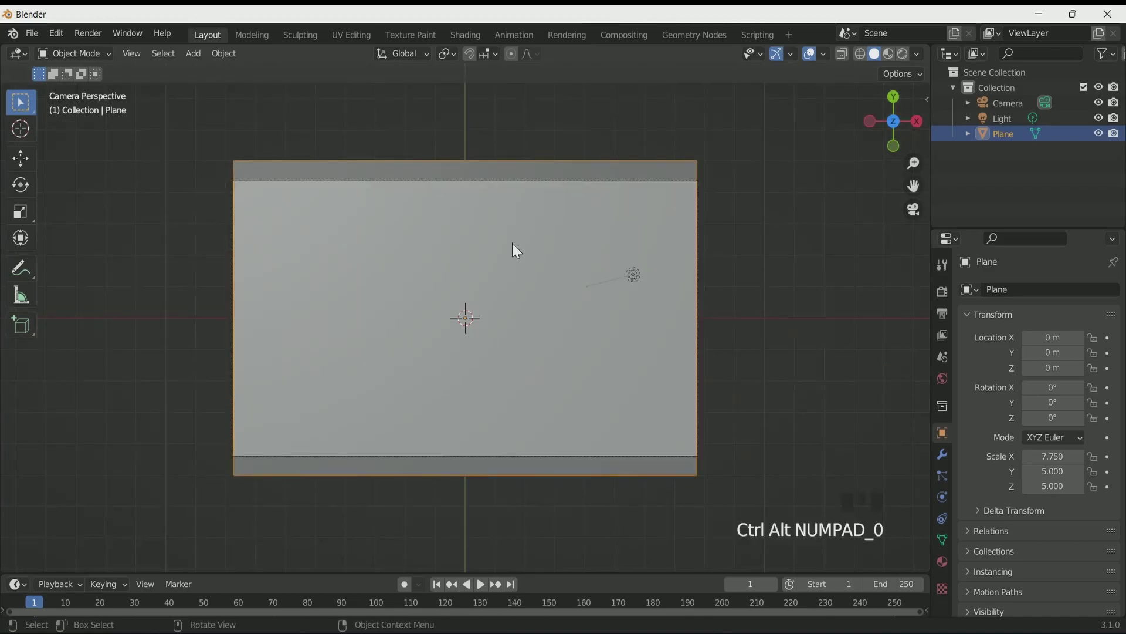
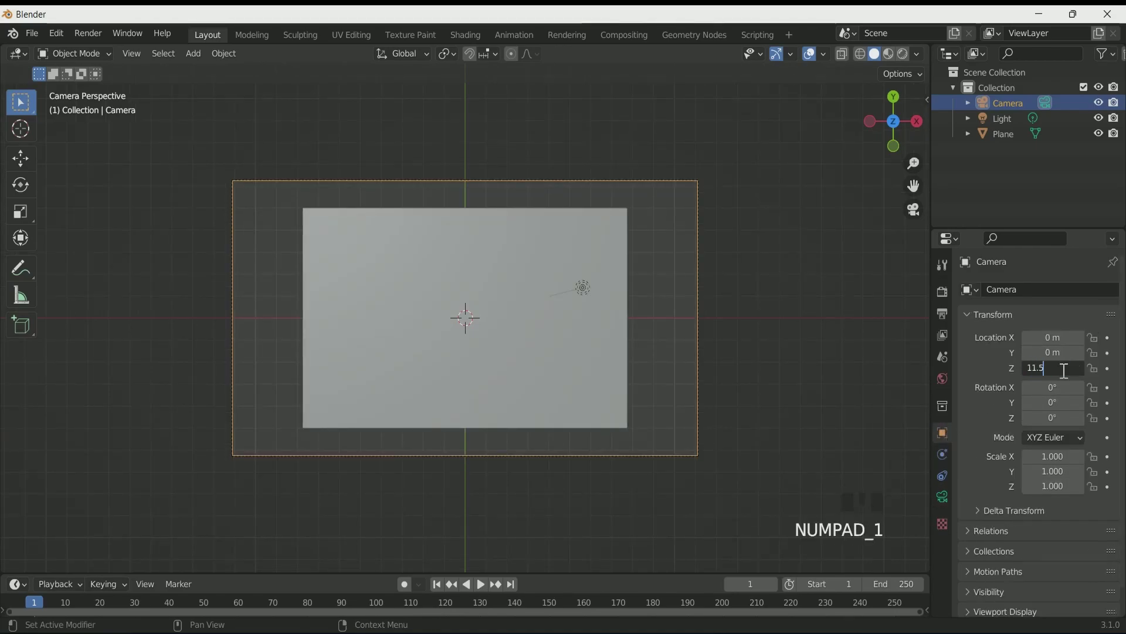
{"action": "scroll", "scroll_direction": "down", "scroll_amount": 3}
{"action": "scroll", "scroll_direction": "up", "scroll_amount": 3}
{"action": "left_click_drag", "start_coordinate": [785, 429], "coordinate": [719, 302]}
{"action": "scroll", "scroll_direction": "down", "scroll_amount": 3}
{"action": "left_click_drag", "start_coordinate": [699, 283], "coordinate": [769, 281]}
{"action": "key", "text": "KP_0"}
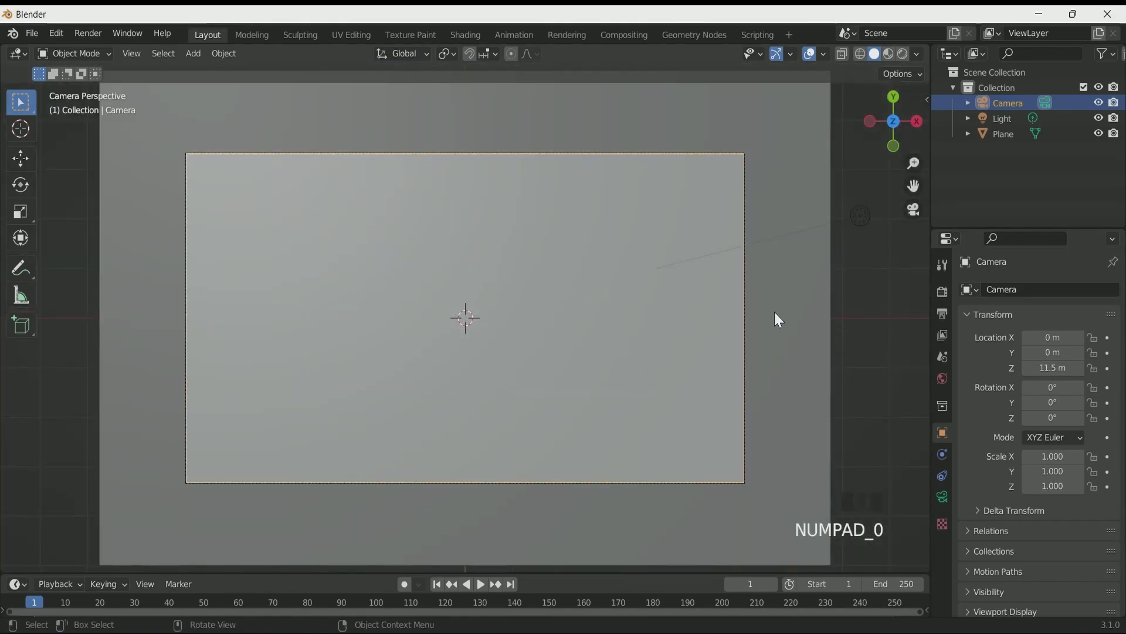
{"action": "scroll", "scroll_direction": "down", "scroll_amount": 3}
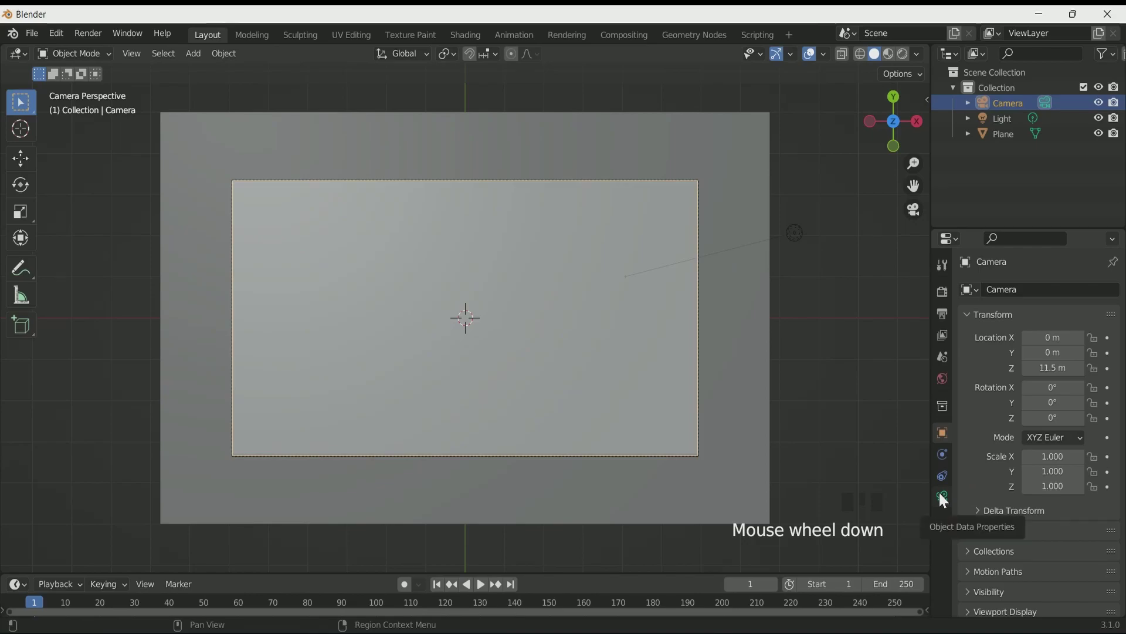
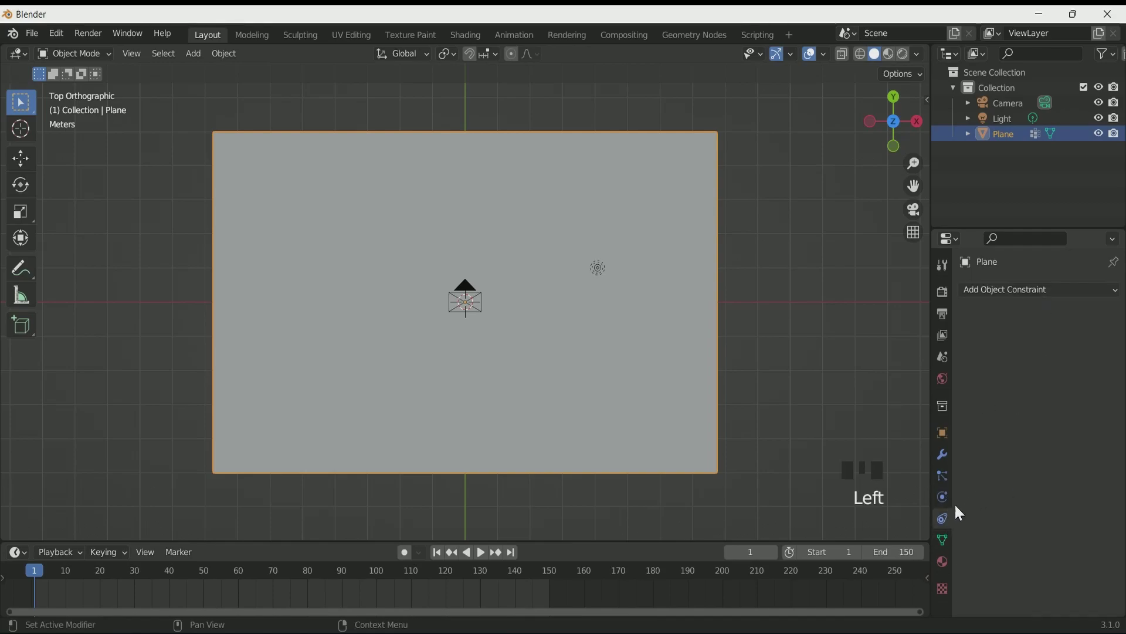
Add Cloth physics to the plane and pin it with the Group vertex group.
{"action": "left_click", "coordinate": [948, 499]}
{"action": "left_click", "coordinate": [1050, 323]}
{"action": "scroll", "scroll_direction": "down", "scroll_amount": 3}
{"action": "scroll", "scroll_direction": "up", "scroll_amount": 3}
{"action": "scroll", "scroll_direction": "up", "scroll_amount": 3}
{"action": "scroll", "scroll_direction": "down", "scroll_amount": 3}
{"action": "left_click", "coordinate": [999, 554]}
Set the cloth cache End frame to 150.
{"action": "scroll", "scroll_direction": "down", "scroll_amount": 3}
{"action": "left_click_drag", "start_coordinate": [1074, 477], "coordinate": [985, 317]}
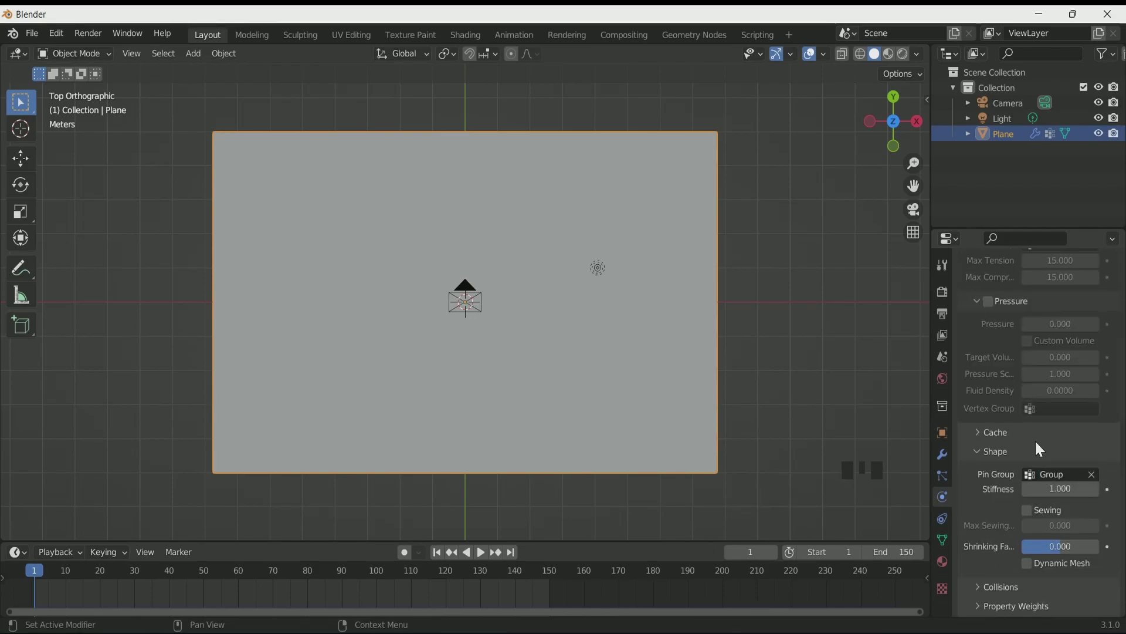
{"action": "left_click_drag", "start_coordinate": [1009, 457], "coordinate": [1015, 541]}
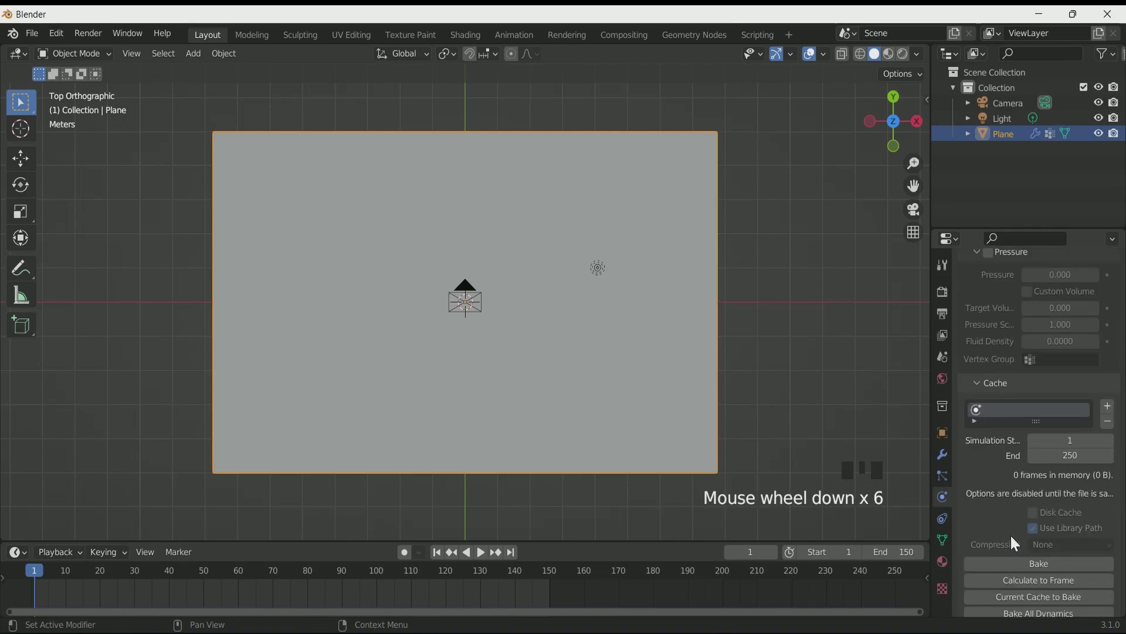
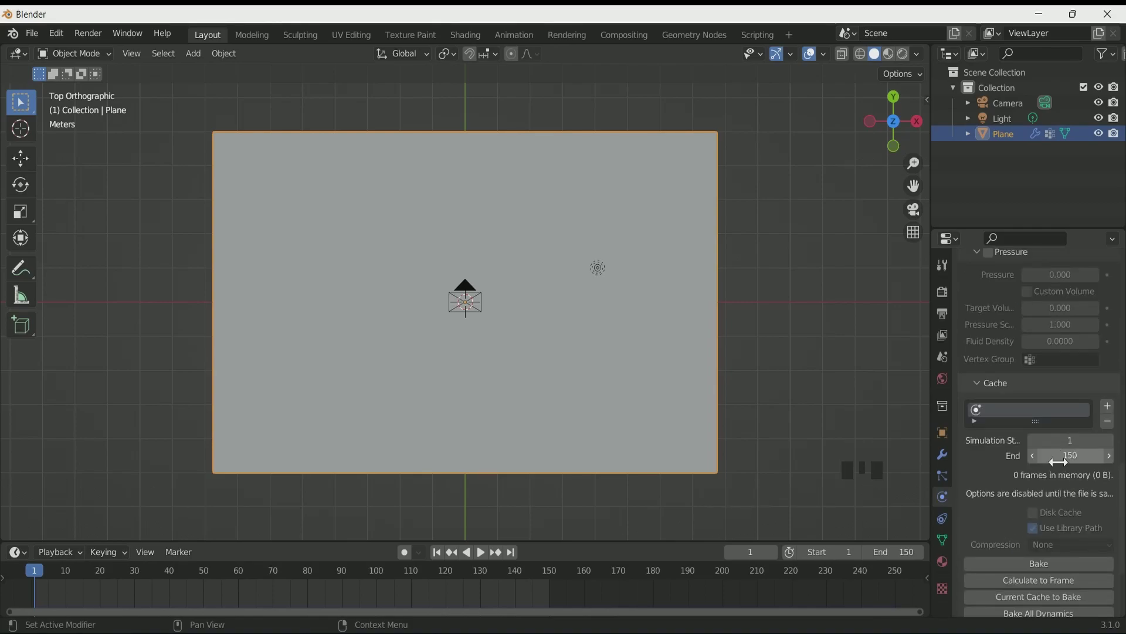
{"action": "scroll", "scroll_direction": "down", "scroll_amount": 3}
{"action": "left_click_drag", "start_coordinate": [658, 452], "coordinate": [644, 403]}
Play the simulation while orbiting to watch the sheet fall into wavy folds, then stop.
{"action": "key", "text": "space"}
{"action": "scroll", "scroll_direction": "up", "scroll_amount": 3}
{"action": "left_click_drag", "start_coordinate": [598, 423], "coordinate": [685, 462]}
{"action": "scroll", "scroll_direction": "up", "scroll_amount": 3}
{"action": "left_click_drag", "start_coordinate": [684, 467], "coordinate": [650, 508]}
{"action": "scroll", "scroll_direction": "down", "scroll_amount": 3}
{"action": "left_click_drag", "start_coordinate": [644, 501], "coordinate": [623, 430]}
{"action": "key", "text": "space"}
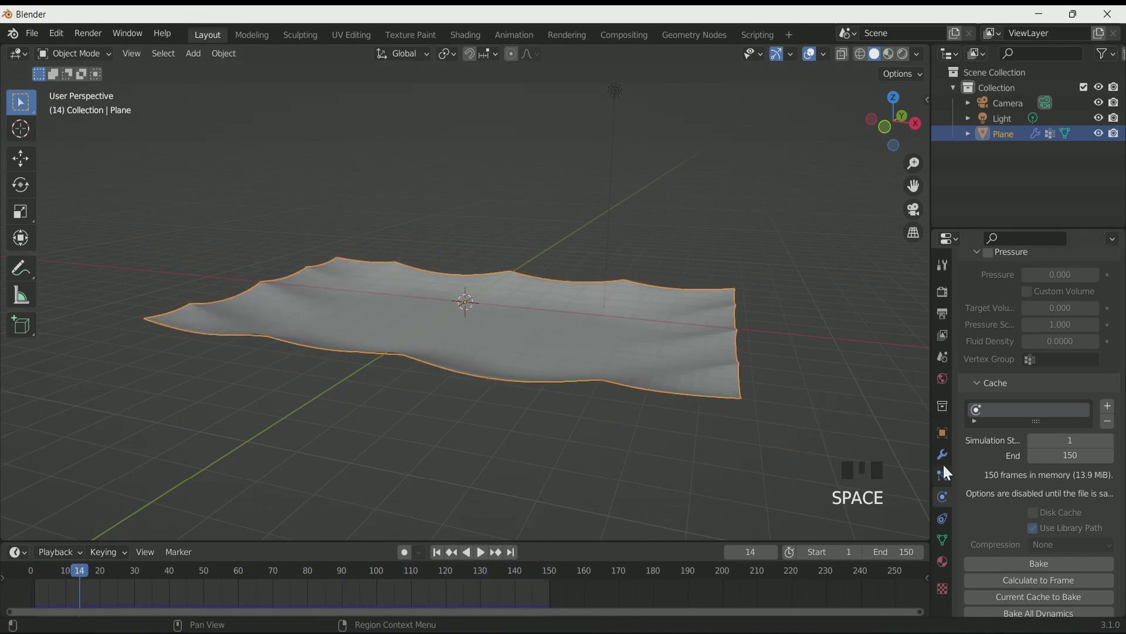
Add Subdivision Surface (levels 2, render 3) and Solidify with 0.005 m thickness to the cloth.
{"action": "left_click", "coordinate": [942, 464]}
{"action": "left_click", "coordinate": [843, 572]}
{"action": "scroll", "scroll_direction": "up", "scroll_amount": 3}
{"action": "left_click_drag", "start_coordinate": [682, 416], "coordinate": [1046, 341]}
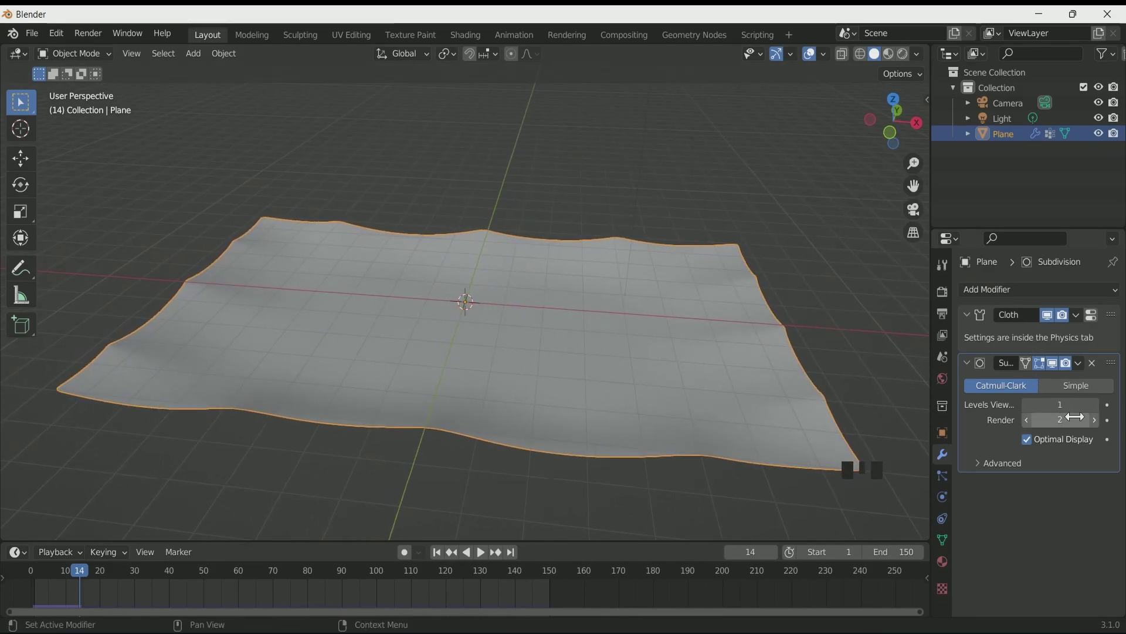
{"action": "left_click_drag", "start_coordinate": [1099, 423], "coordinate": [1076, 398]}
{"action": "scroll", "scroll_direction": "down", "scroll_amount": 3}
{"action": "key", "text": "ctrl+z"}
{"action": "left_click_drag", "start_coordinate": [839, 550], "coordinate": [1079, 504]}
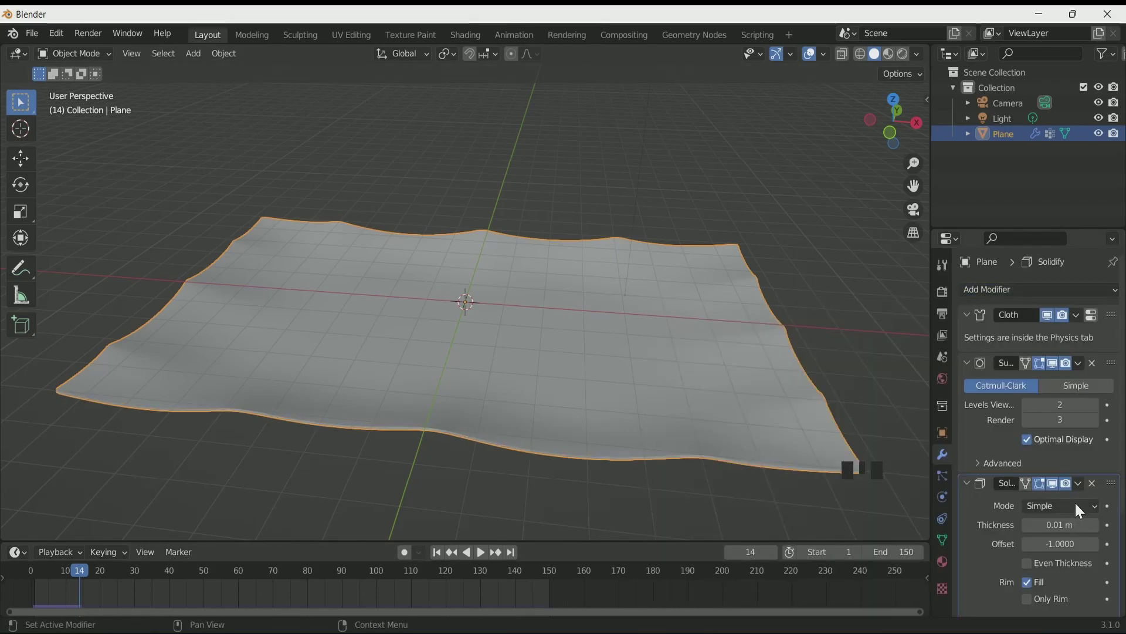
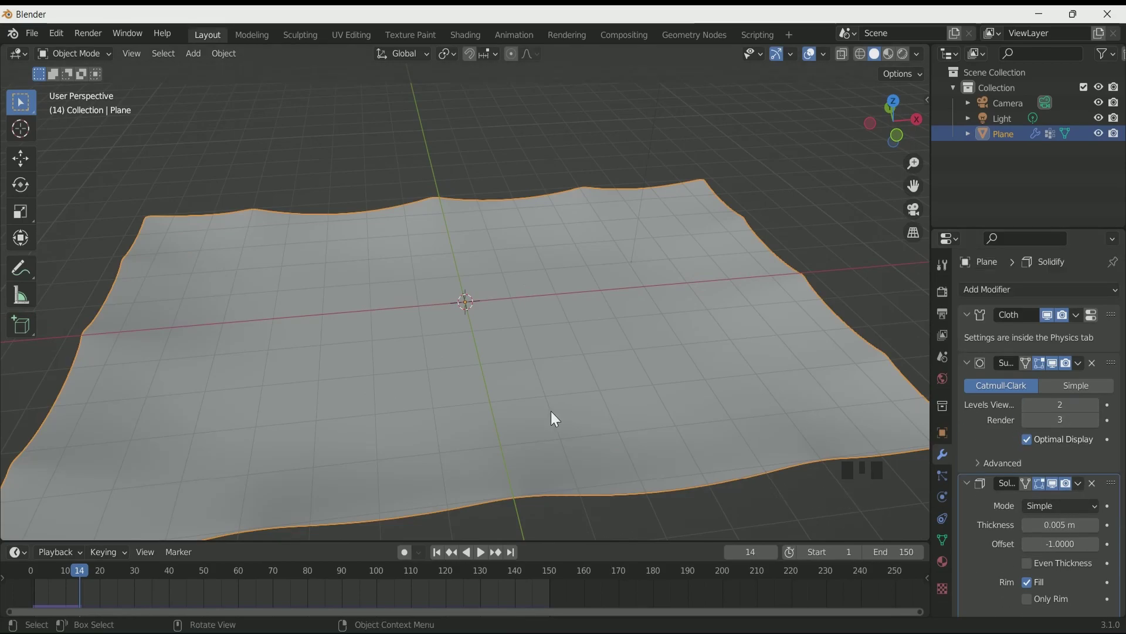
Add a Bézier curve to the scene and frame it in camera view.
{"action": "left_click_drag", "start_coordinate": [408, 370], "coordinate": [416, 356]}
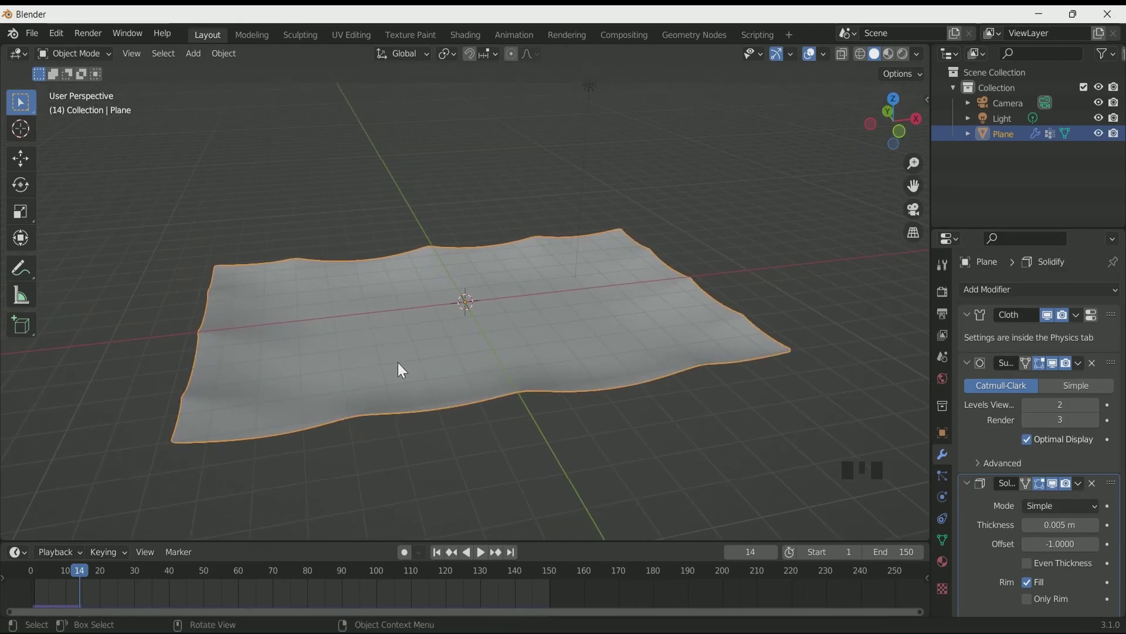
{"action": "key", "text": "shift+a"}
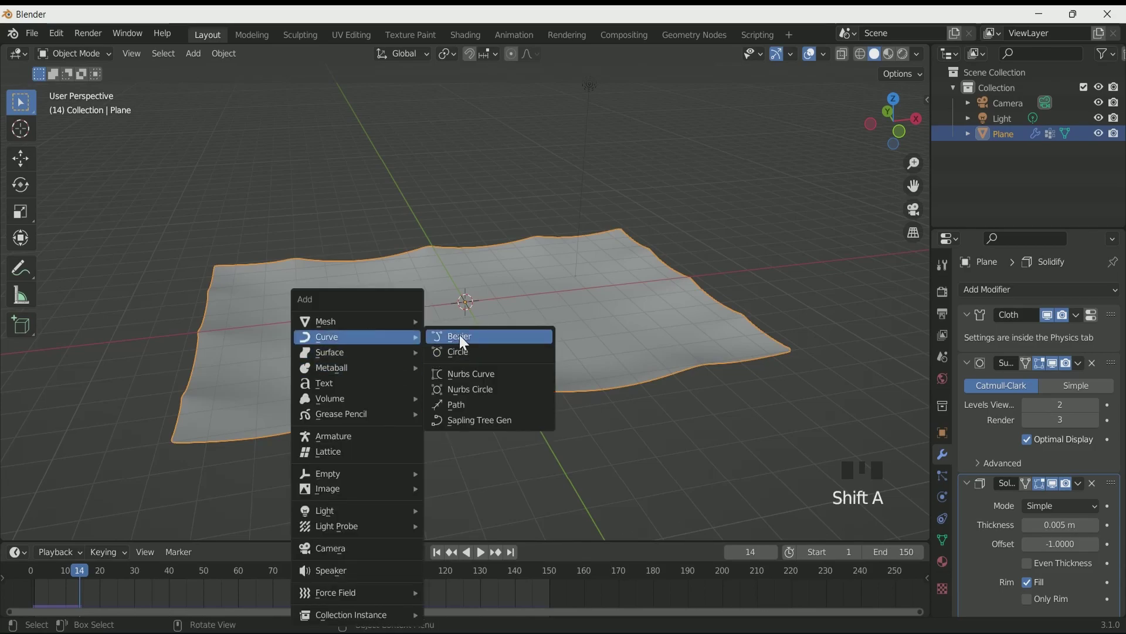
{"action": "scroll", "scroll_direction": "up", "scroll_amount": 3}
{"action": "left_click_drag", "start_coordinate": [471, 318], "coordinate": [1104, 152]}
{"action": "left_click", "coordinate": [1103, 153]}
{"action": "scroll", "scroll_direction": "down", "scroll_amount": 3}
{"action": "left_click_drag", "start_coordinate": [312, 362], "coordinate": [520, 328]}
{"action": "scroll", "scroll_direction": "down", "scroll_amount": 3}
{"action": "left_click_drag", "start_coordinate": [507, 332], "coordinate": [483, 335]}
{"action": "key", "text": "KP_0"}
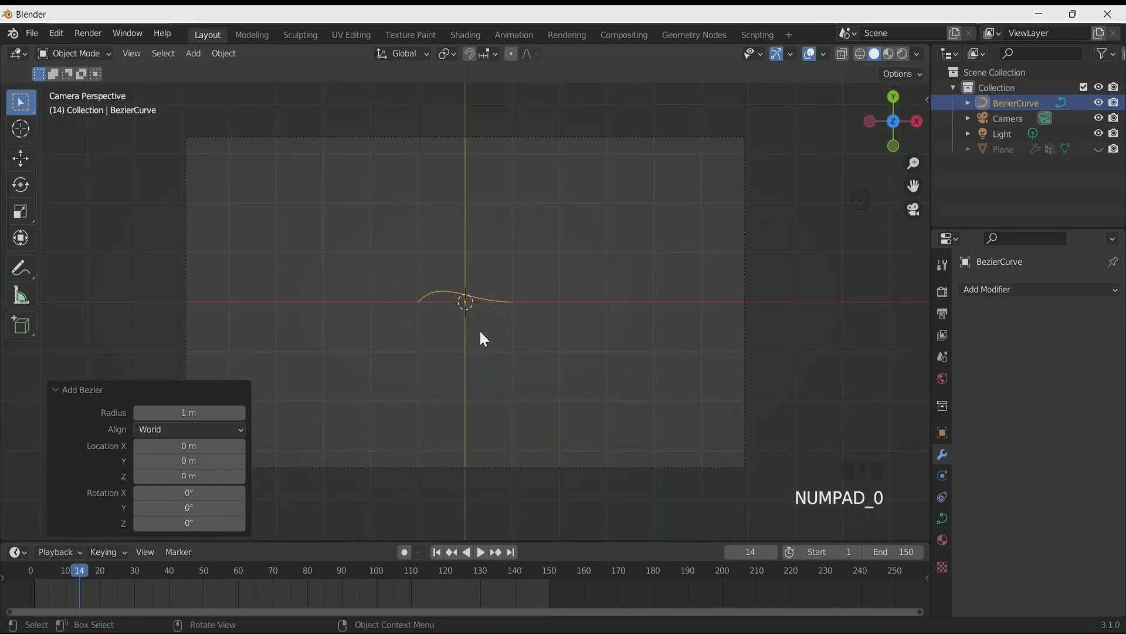
In Edit Mode, extrude and rotate points repeatedly to draw a winding path across the frame.
{"action": "key", "text": "Tab"}
{"action": "scroll", "scroll_direction": "up", "scroll_amount": 3}
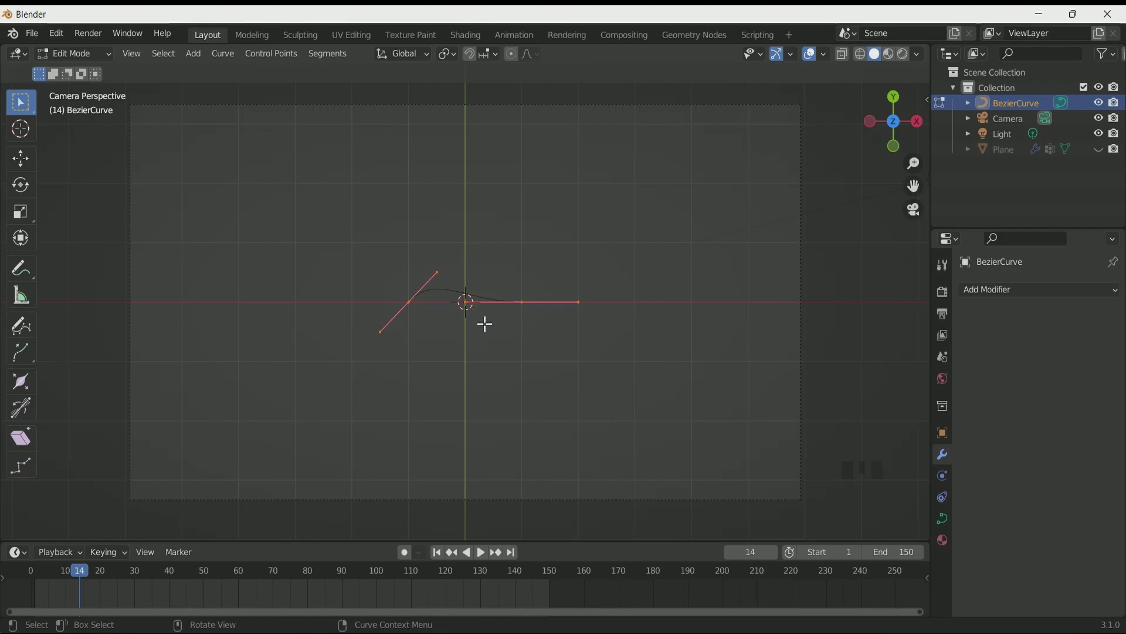
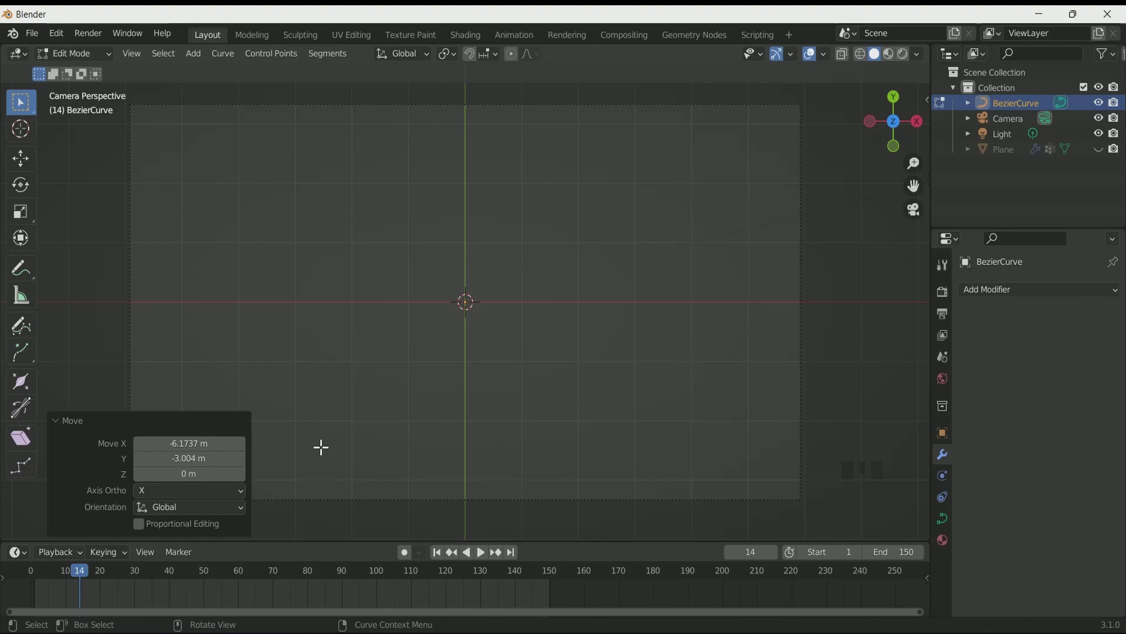
{"action": "scroll", "scroll_direction": "down", "scroll_amount": 3}
{"action": "scroll", "scroll_direction": "up", "scroll_amount": 3}
{"action": "scroll", "scroll_direction": "down", "scroll_amount": 3}
{"action": "key", "text": "e"}
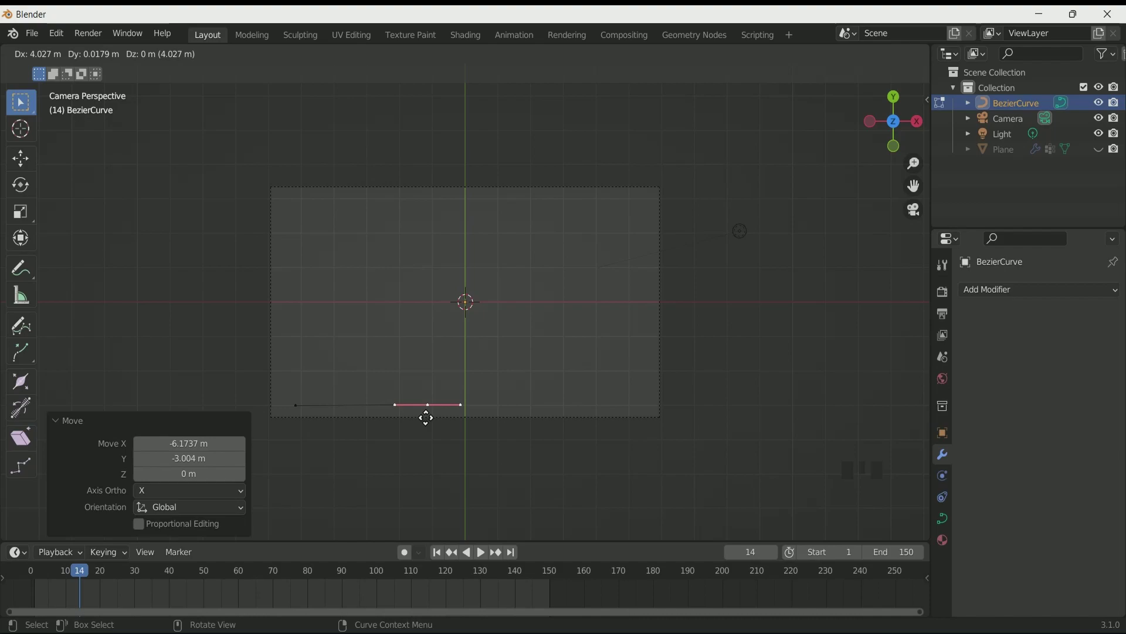
{"action": "key", "text": "r"}
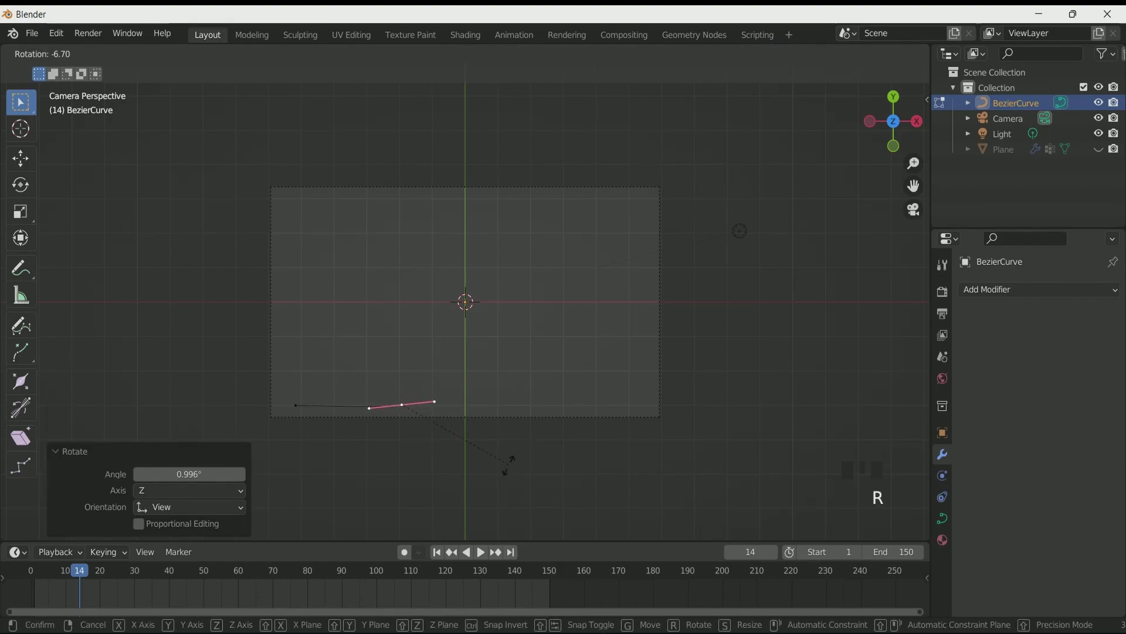
{"action": "key", "text": "e"}
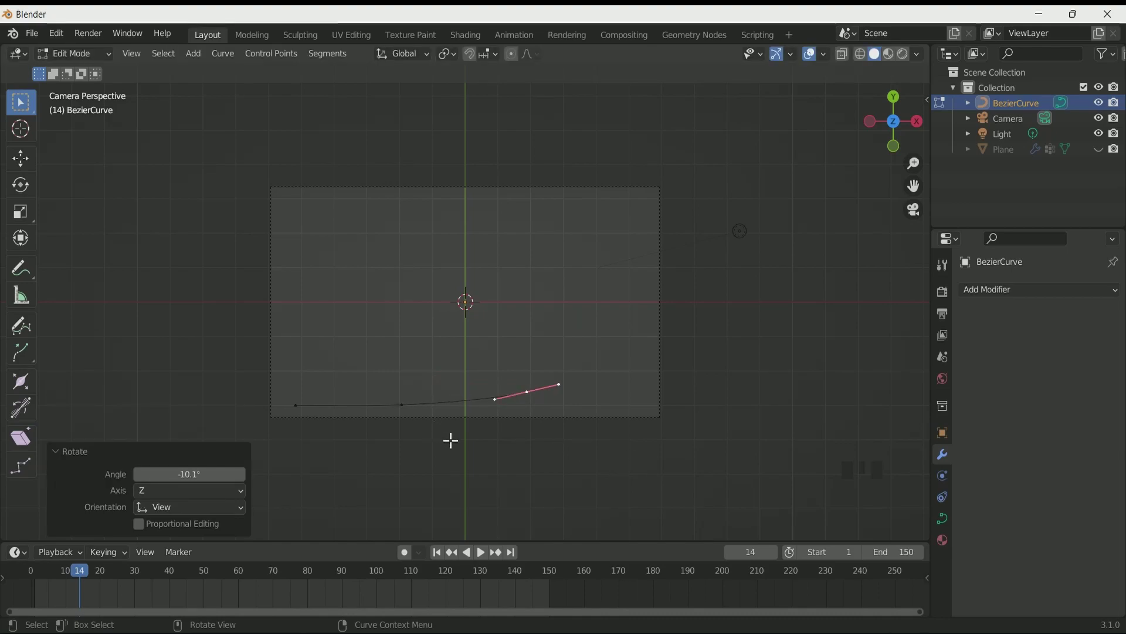
{"action": "key", "text": "e"}
{"action": "key", "text": "r"}
{"action": "key", "text": "e"}
{"action": "key", "text": "r"}
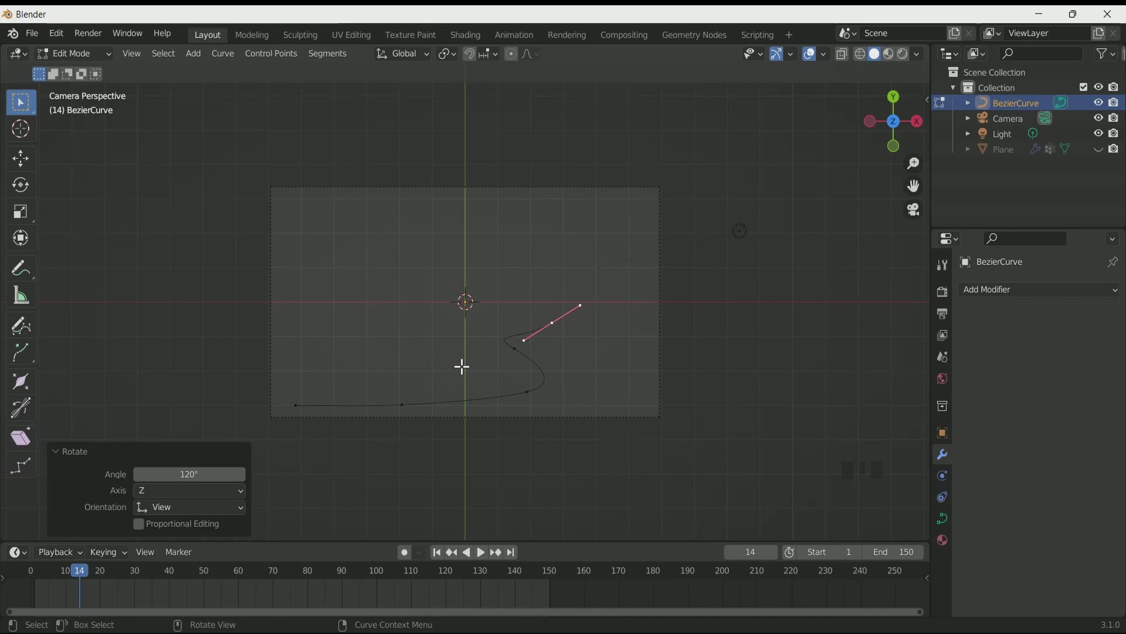
{"action": "key", "text": "Tab"}
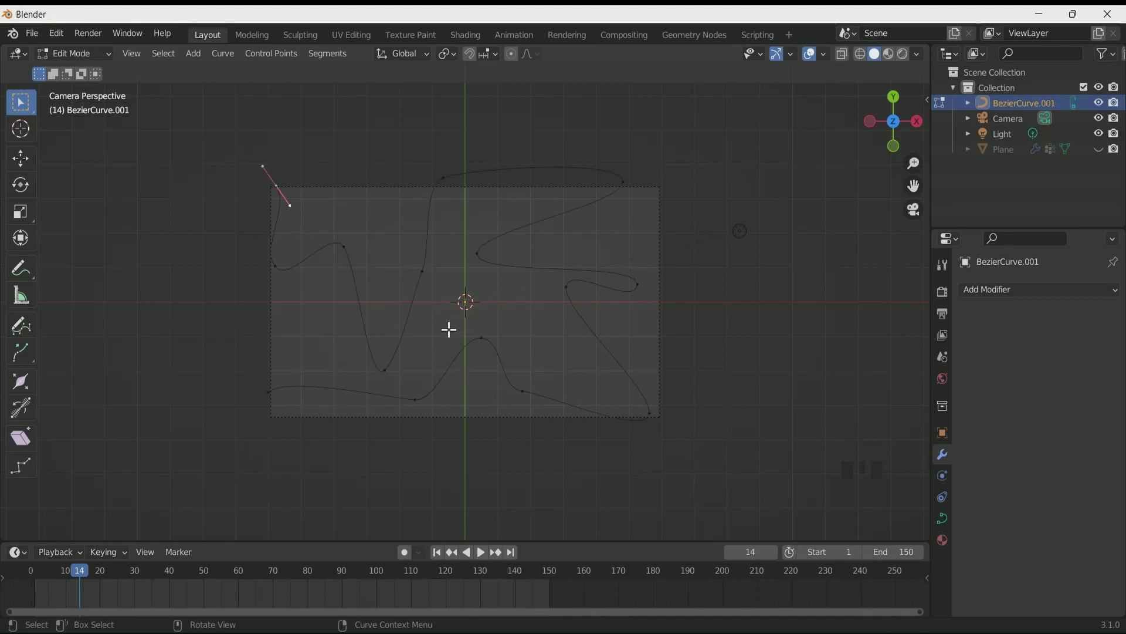
{"action": "key", "text": "a"}
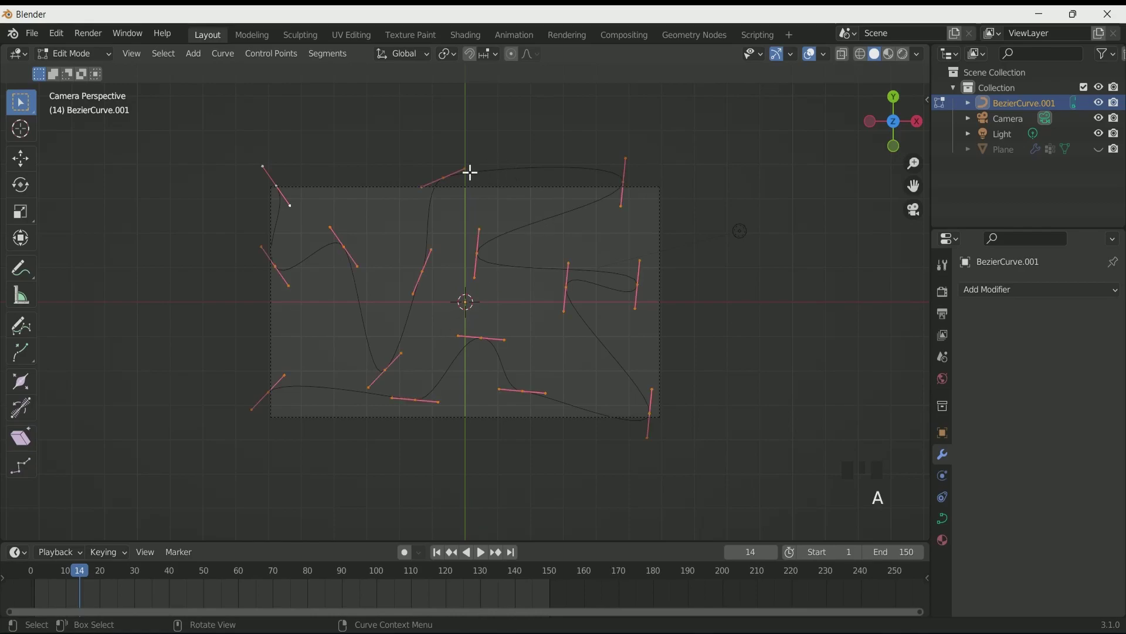
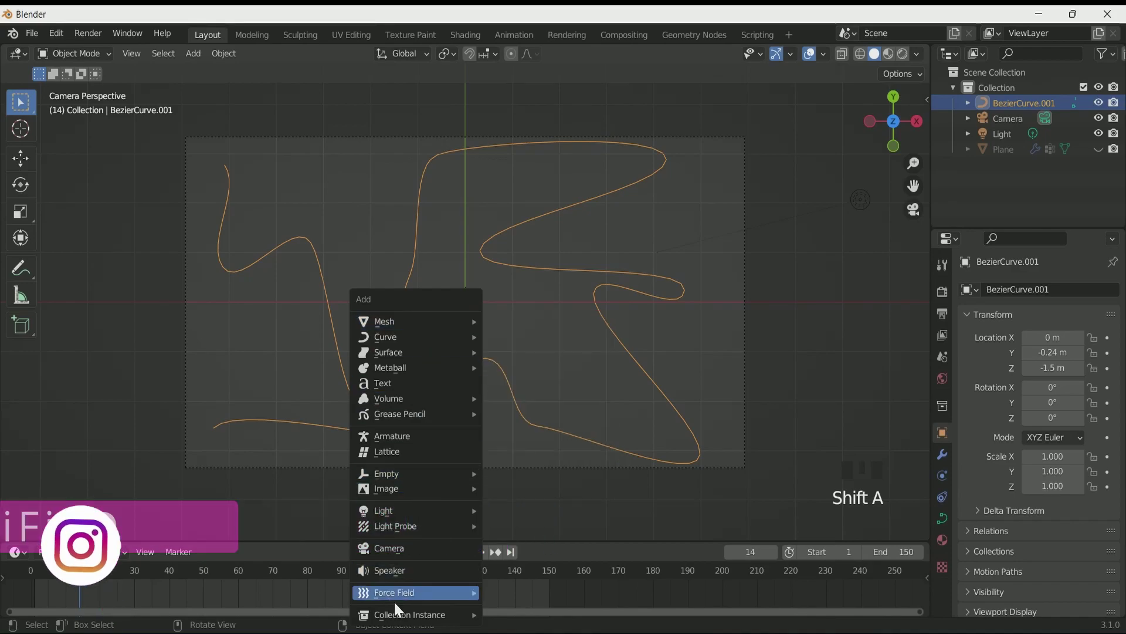
Give the Turbulence force field a Follow Path constraint targeting BezierCurve.001.
{"action": "scroll", "scroll_direction": "up", "scroll_amount": 3}
{"action": "left_click_drag", "start_coordinate": [591, 359], "coordinate": [533, 324]}
{"action": "scroll", "scroll_direction": "up", "scroll_amount": 3}
{"action": "left_click_drag", "start_coordinate": [525, 320], "coordinate": [527, 356]}
{"action": "scroll", "scroll_direction": "down", "scroll_amount": 3}
{"action": "left_click_drag", "start_coordinate": [537, 352], "coordinate": [945, 481]}
{"action": "left_click", "coordinate": [945, 481]}
{"action": "scroll", "scroll_direction": "down", "scroll_amount": 3}
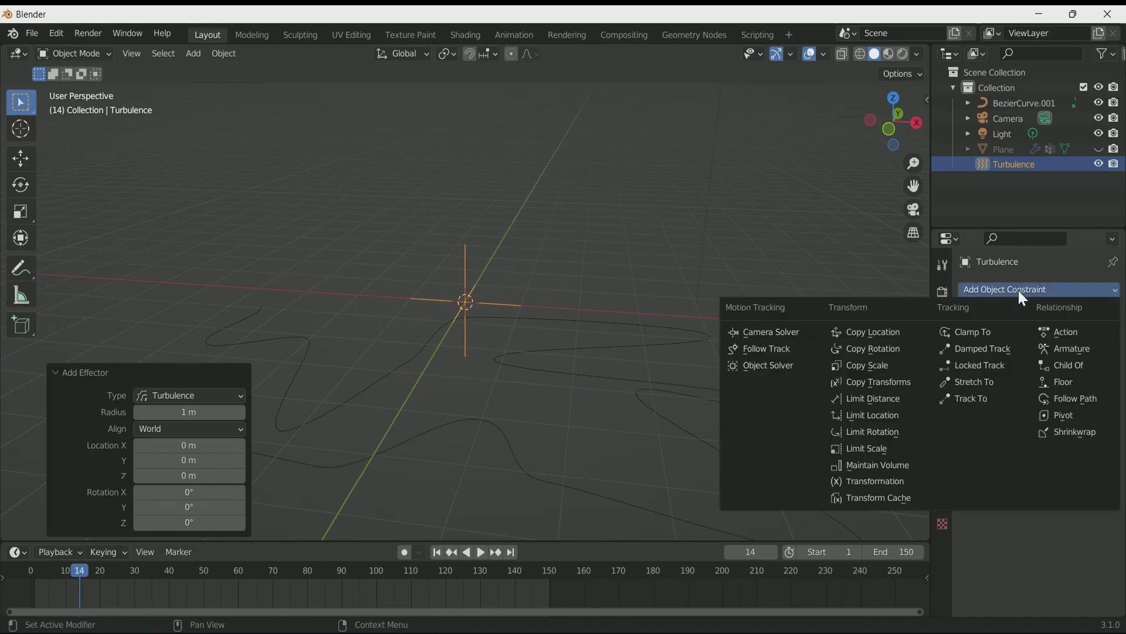
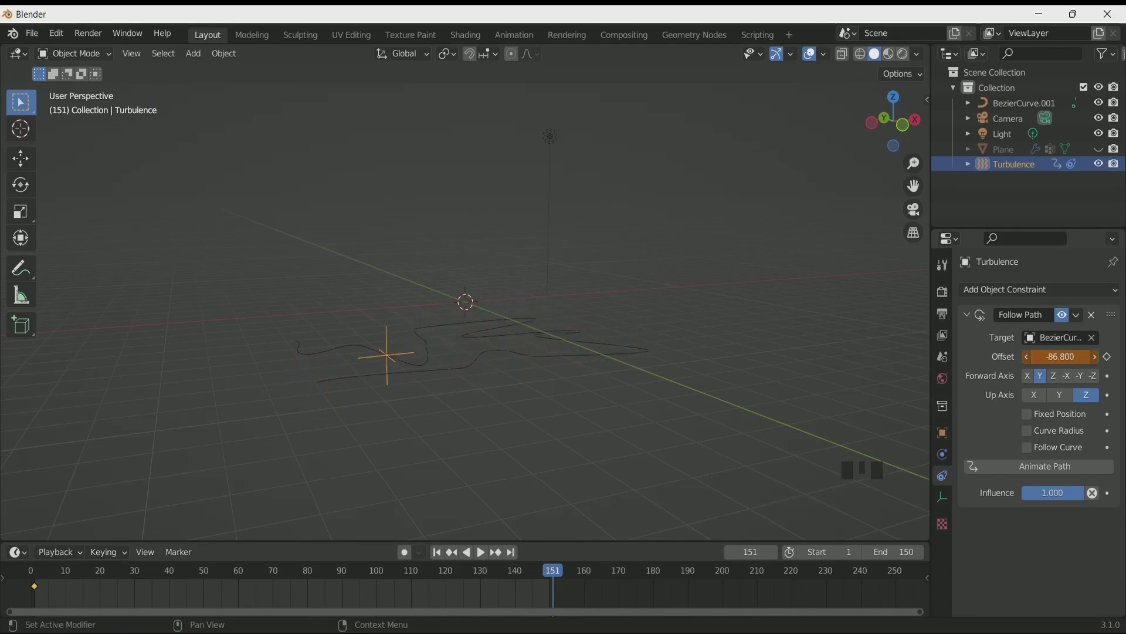
Keyframe the path Offset at frames 1 and 150 and play to watch the field travel the curve.
{"action": "scroll", "scroll_direction": "down", "scroll_amount": 3}
{"action": "left_click_drag", "start_coordinate": [866, 376], "coordinate": [839, 428]}
{"action": "scroll", "scroll_direction": "up", "scroll_amount": 3}
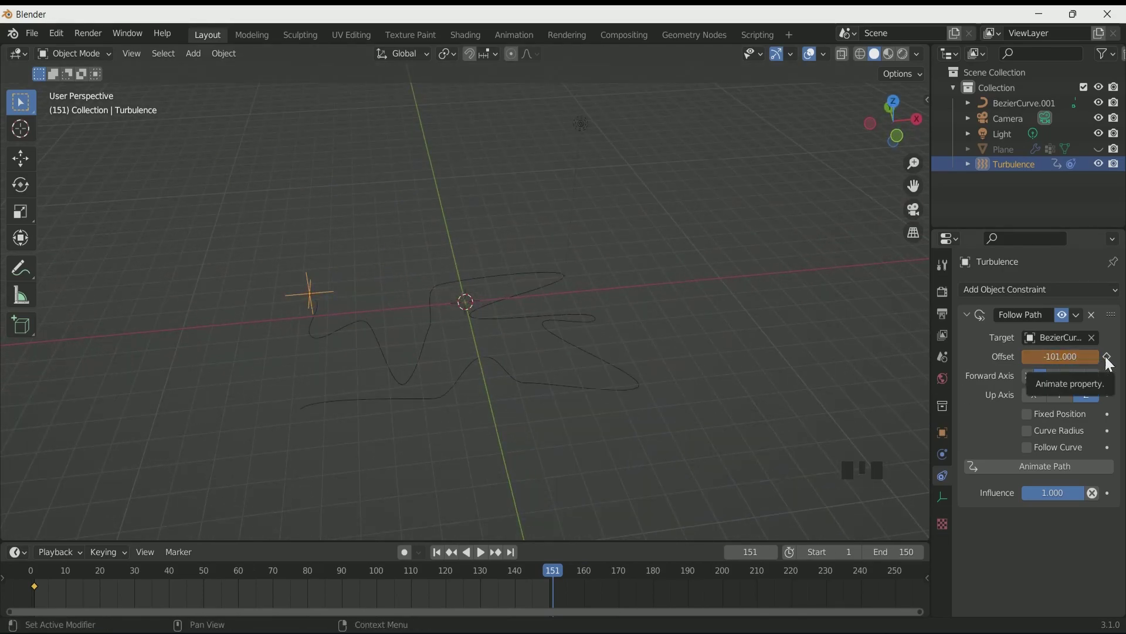
{"action": "left_click", "coordinate": [1108, 360]}
{"action": "left_click", "coordinate": [437, 556]}
{"action": "key", "text": "KP_0"}
{"action": "key", "text": "space"}
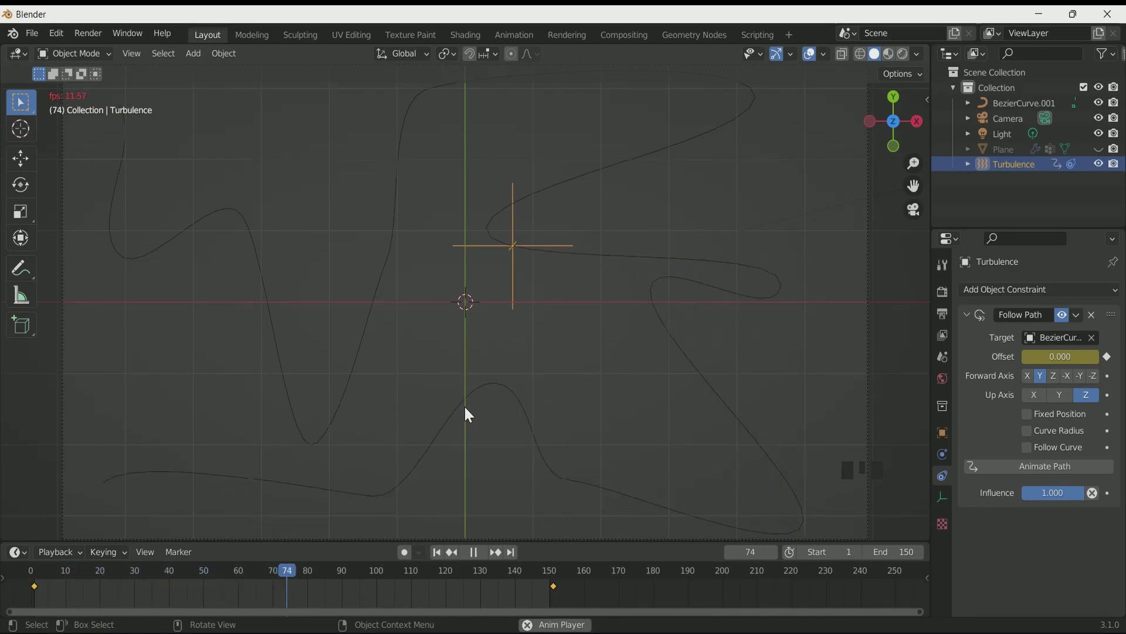
Stop playback and move the Turbulence empty toward the lower left of the frame.
{"action": "key", "text": "space"}
{"action": "scroll", "scroll_direction": "down", "scroll_amount": 3}
{"action": "left_click", "coordinate": [439, 550]}
{"action": "left_click", "coordinate": [952, 438]}
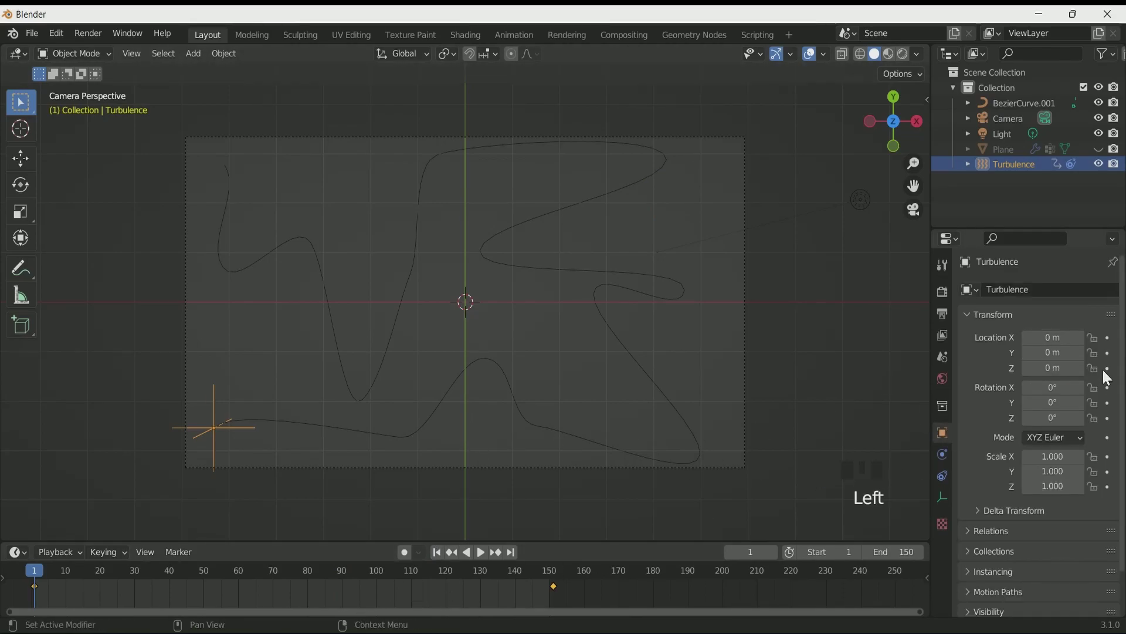
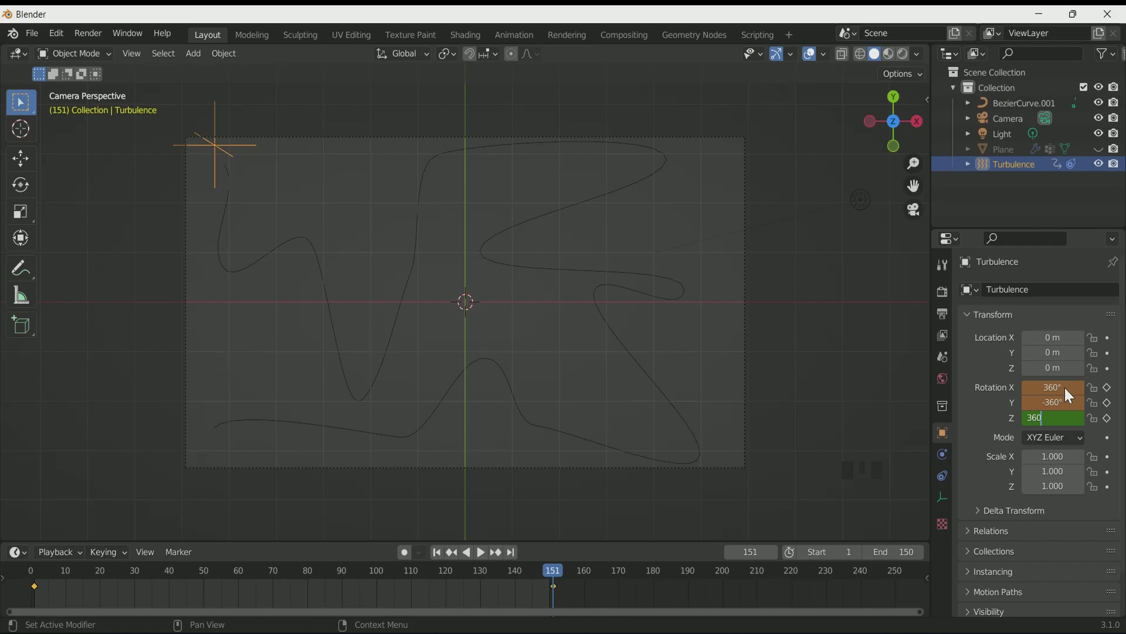
Keyframe the field's X, Y and Z rotation so it spins along the path, then replay from frame 1.
{"action": "left_click", "coordinate": [1108, 389]}
{"action": "left_click", "coordinate": [1111, 406]}
{"action": "left_click", "coordinate": [1113, 422]}
{"action": "left_click", "coordinate": [436, 558]}
{"action": "key", "text": "b"}
{"action": "key", "text": "space"}
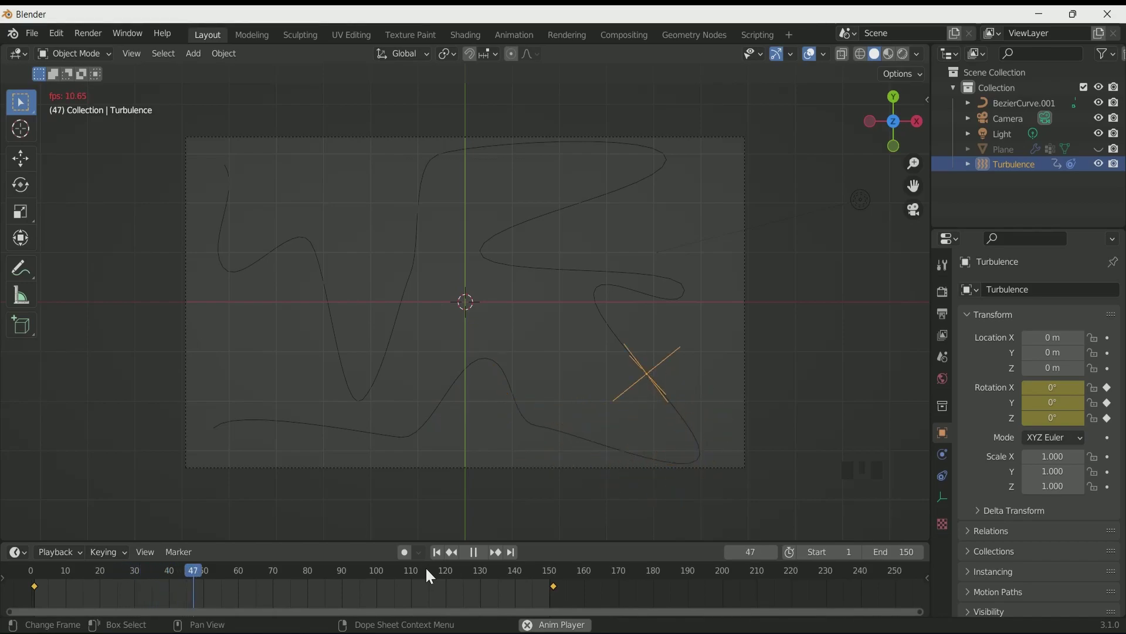
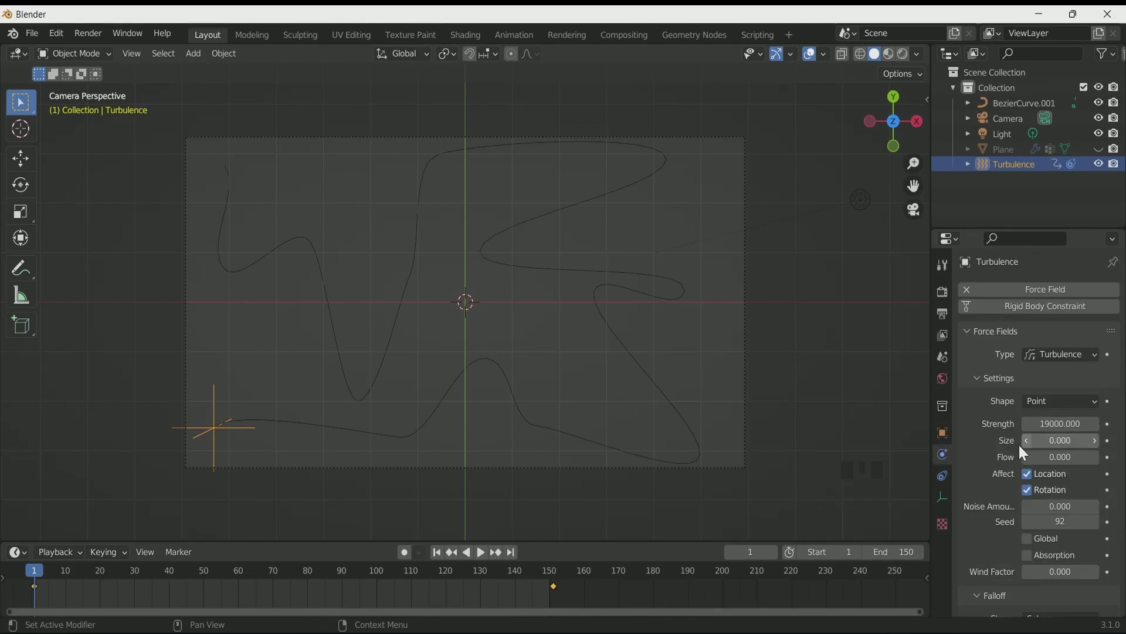
Unhide the cloth Plane in the Outliner and play so the turbulence ripples it.
{"action": "left_click", "coordinate": [1104, 149]}
{"action": "left_click", "coordinate": [437, 554]}
{"action": "scroll", "scroll_direction": "up", "scroll_amount": 3}
{"action": "scroll", "scroll_direction": "down", "scroll_amount": 3}
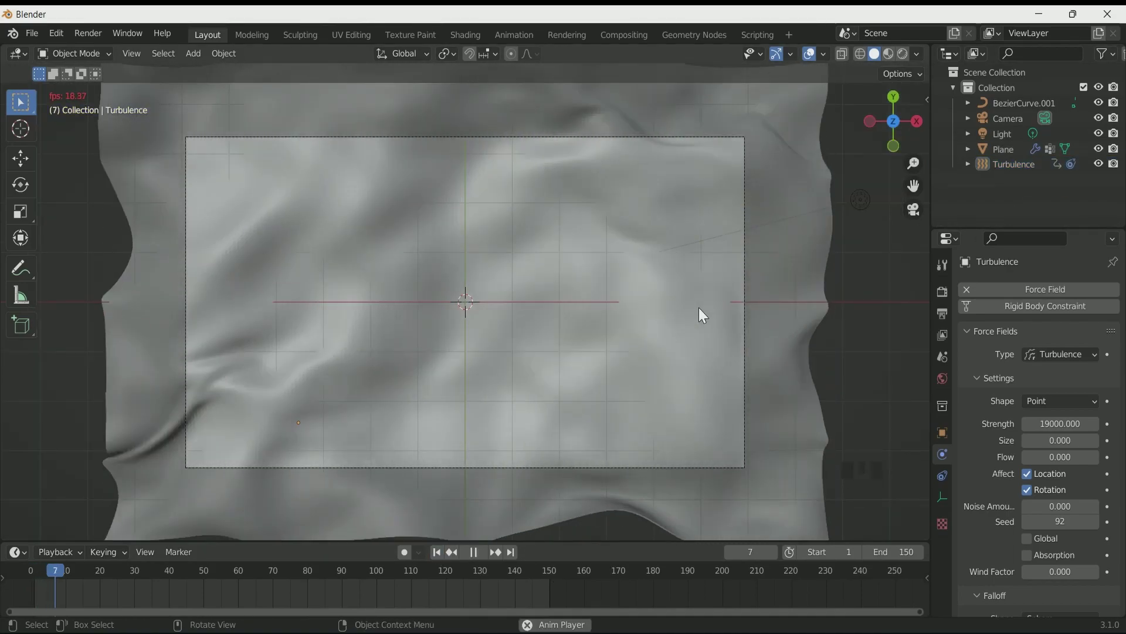
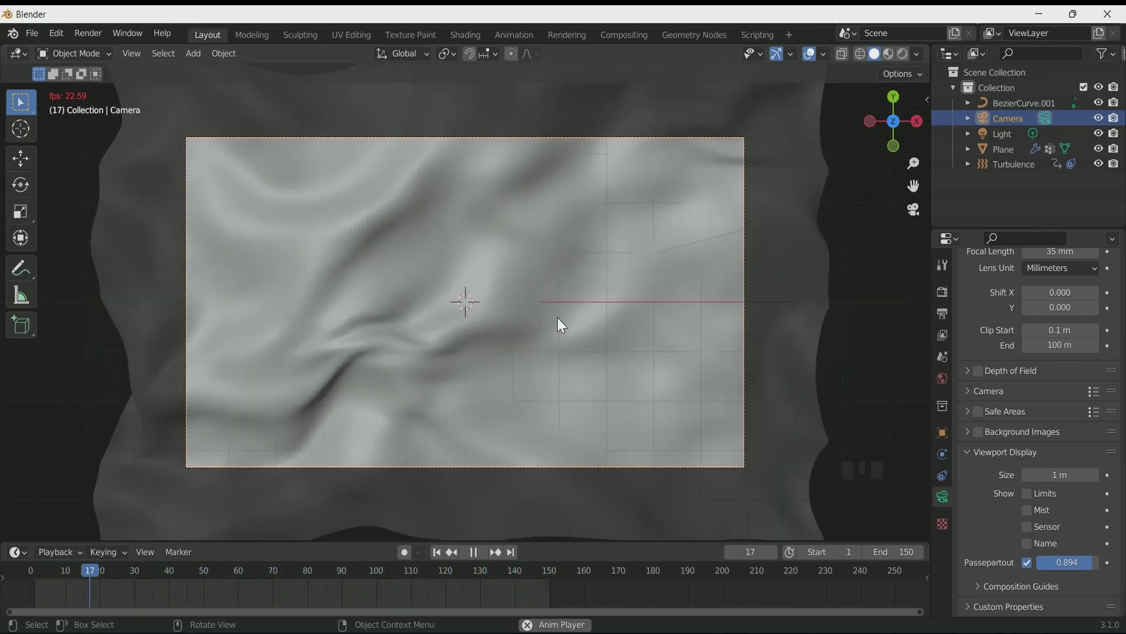
Stop playback and add a second Turbulence force field, Turbulence.001.
{"action": "key", "text": "space"}
{"action": "scroll", "scroll_direction": "down", "scroll_amount": 3}
{"action": "scroll", "scroll_direction": "up", "scroll_amount": 3}
{"action": "key", "text": "shift+a"}
{"action": "scroll", "scroll_direction": "down", "scroll_amount": 3}
{"action": "left_click_drag", "start_coordinate": [489, 425], "coordinate": [491, 301]}
{"action": "scroll", "scroll_direction": "up", "scroll_amount": 3}
{"action": "left_click_drag", "start_coordinate": [494, 303], "coordinate": [578, 289]}
{"action": "scroll", "scroll_direction": "down", "scroll_amount": 3}
{"action": "left_click_drag", "start_coordinate": [575, 288], "coordinate": [521, 291]}
{"action": "scroll", "scroll_direction": "up", "scroll_amount": 3}
{"action": "scroll", "scroll_direction": "down", "scroll_amount": 3}
{"action": "left_click_drag", "start_coordinate": [541, 315], "coordinate": [564, 333]}
From camera view, start moving Turbulence.001 toward the upper-left of the cloth.
{"action": "key", "text": "KP_7"}
{"action": "scroll", "scroll_direction": "up", "scroll_amount": 3}
{"action": "scroll", "scroll_direction": "down", "scroll_amount": 3}
{"action": "key", "text": "KP_0"}
{"action": "scroll", "scroll_direction": "up", "scroll_amount": 3}
{"action": "key", "text": "g"}
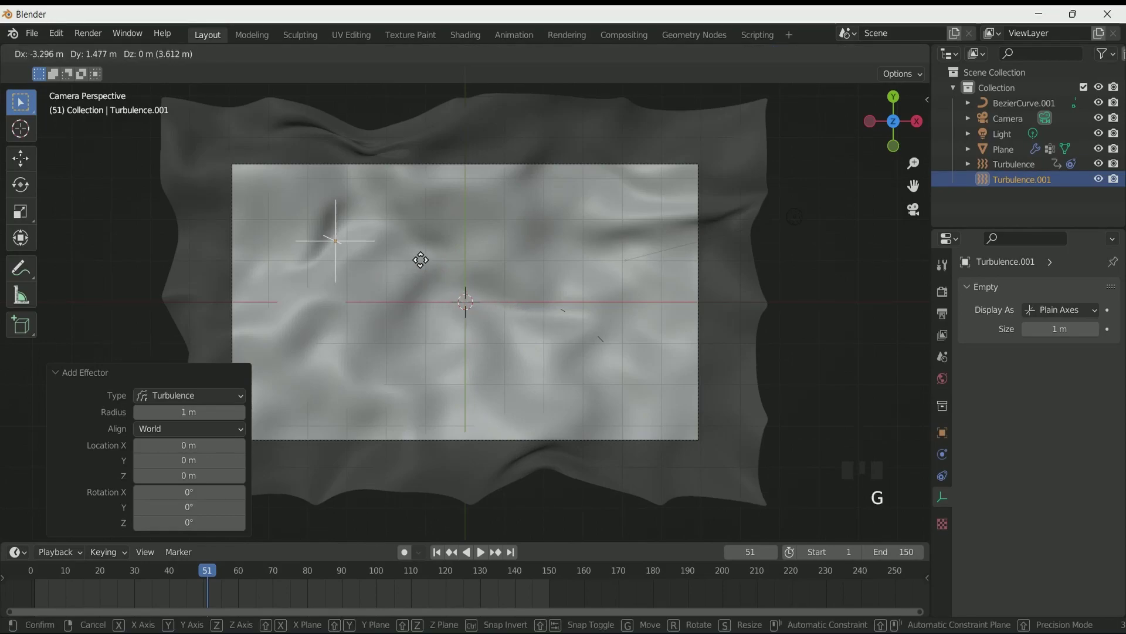
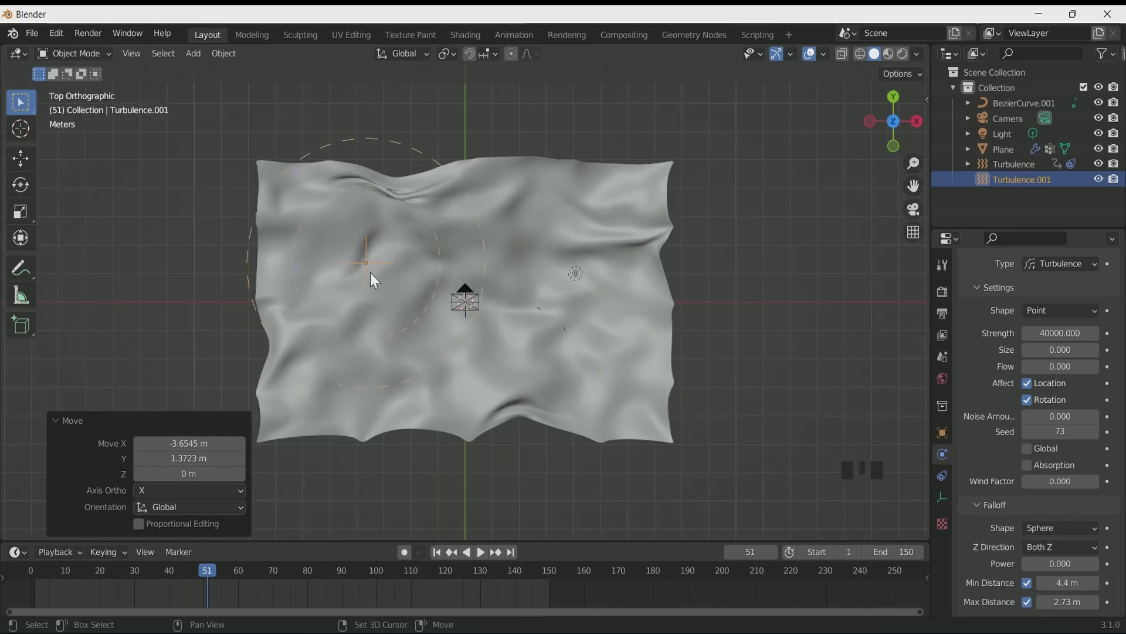
Duplicate Turbulence.001 with Shift+D to create a third field, Turbulence.002.
{"action": "key", "text": "shift+d"}
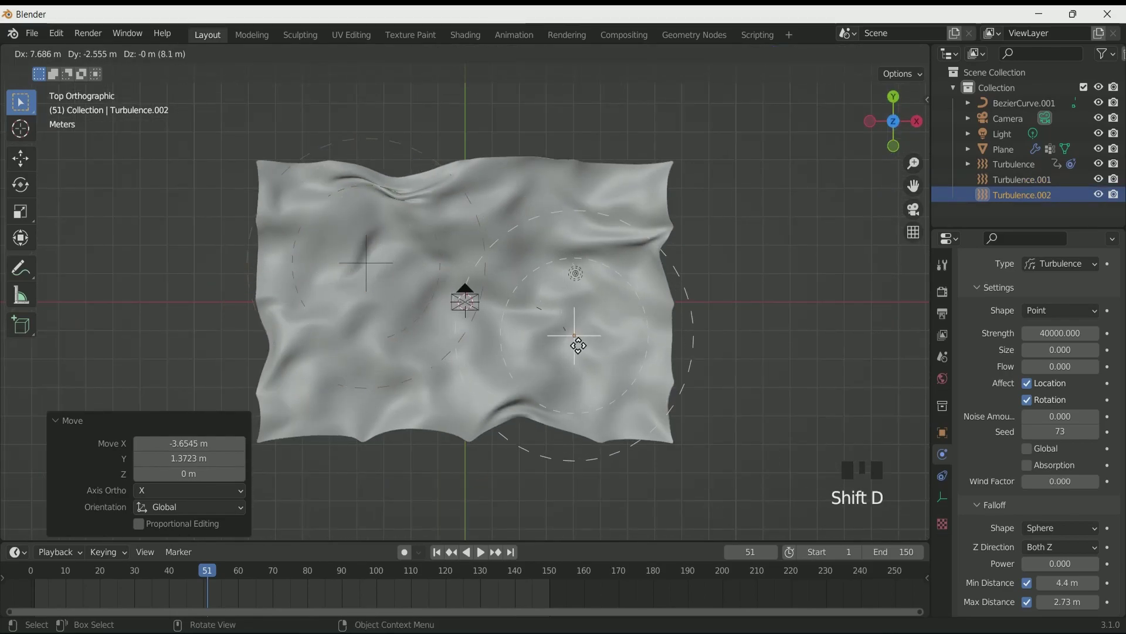
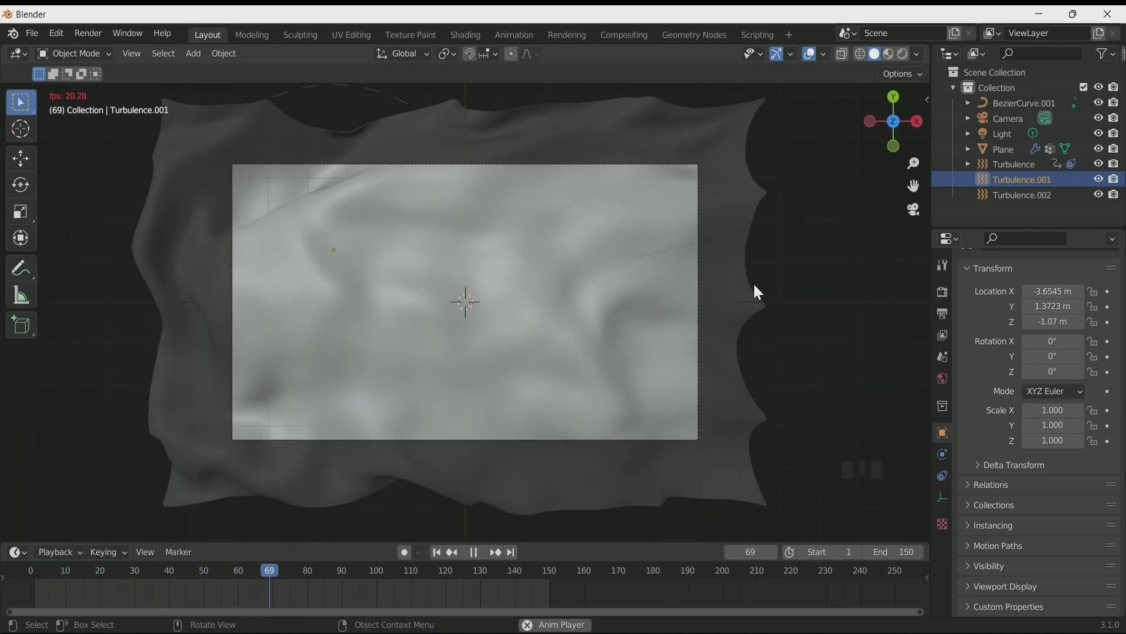
Select the cloth plane and add Subdivision Surface and Displace modifiers.
{"action": "left_click", "coordinate": [631, 300]}
{"action": "left_click", "coordinate": [945, 461]}
{"action": "left_click", "coordinate": [972, 442]}
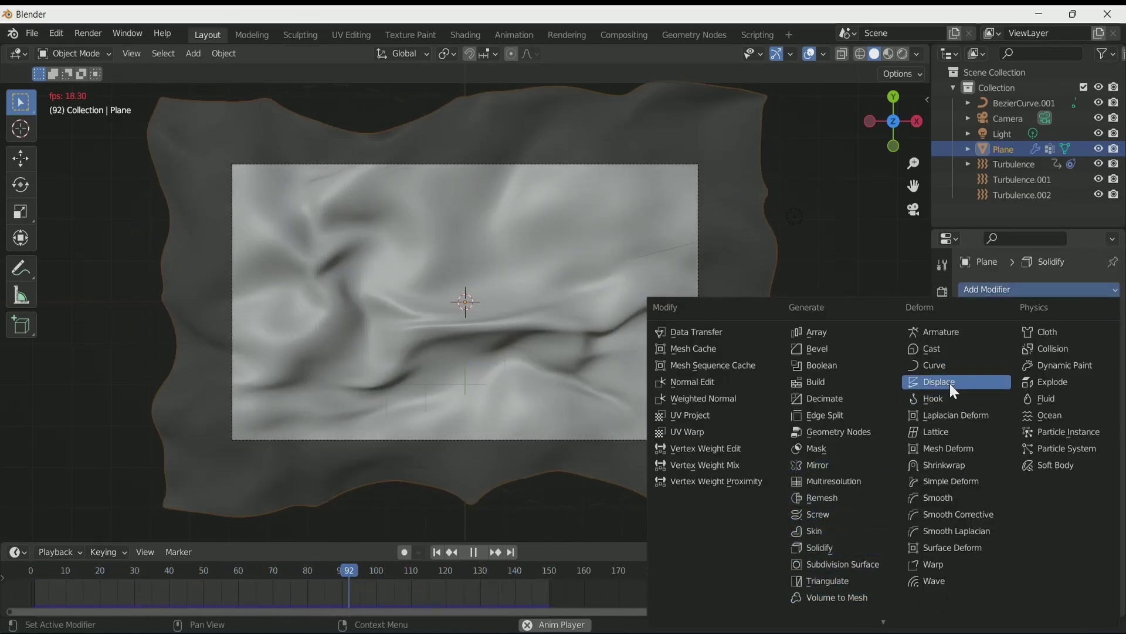
{"action": "key", "text": "space"}
Inspect the bloated displaced cloth and create a new Clouds texture to drive it.
{"action": "scroll", "scroll_direction": "down", "scroll_amount": 3}
{"action": "left_click_drag", "start_coordinate": [557, 337], "coordinate": [508, 241]}
{"action": "scroll", "scroll_direction": "up", "scroll_amount": 3}
{"action": "scroll", "scroll_direction": "down", "scroll_amount": 3}
{"action": "left_click_drag", "start_coordinate": [492, 227], "coordinate": [1005, 508]}
{"action": "scroll", "scroll_direction": "down", "scroll_amount": 3}
{"action": "left_click_drag", "start_coordinate": [1066, 497], "coordinate": [1033, 569]}
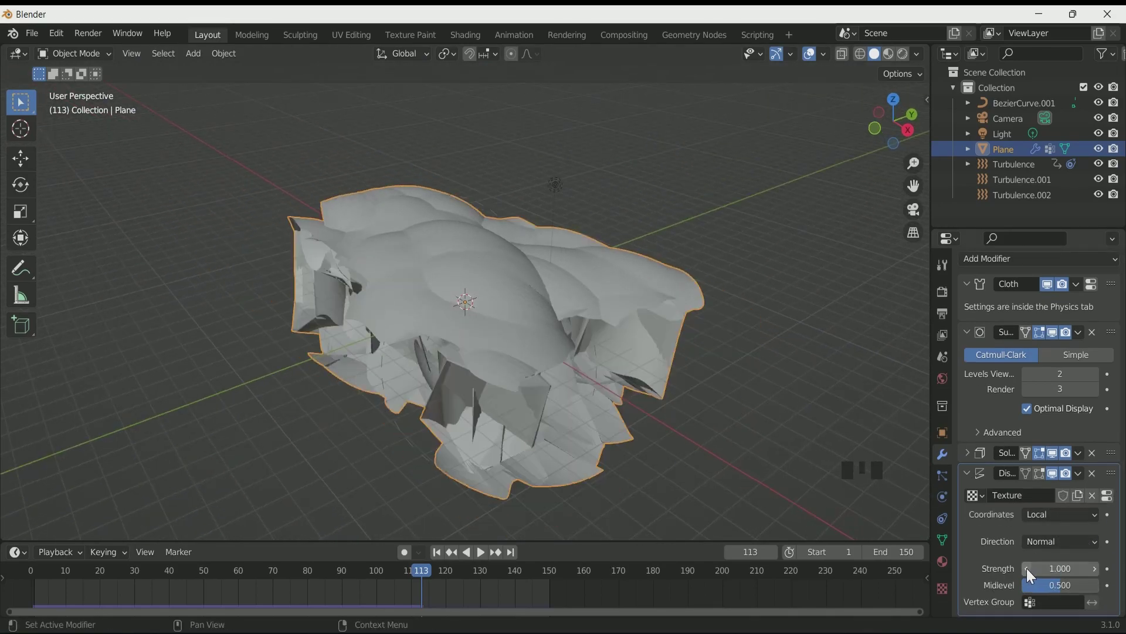
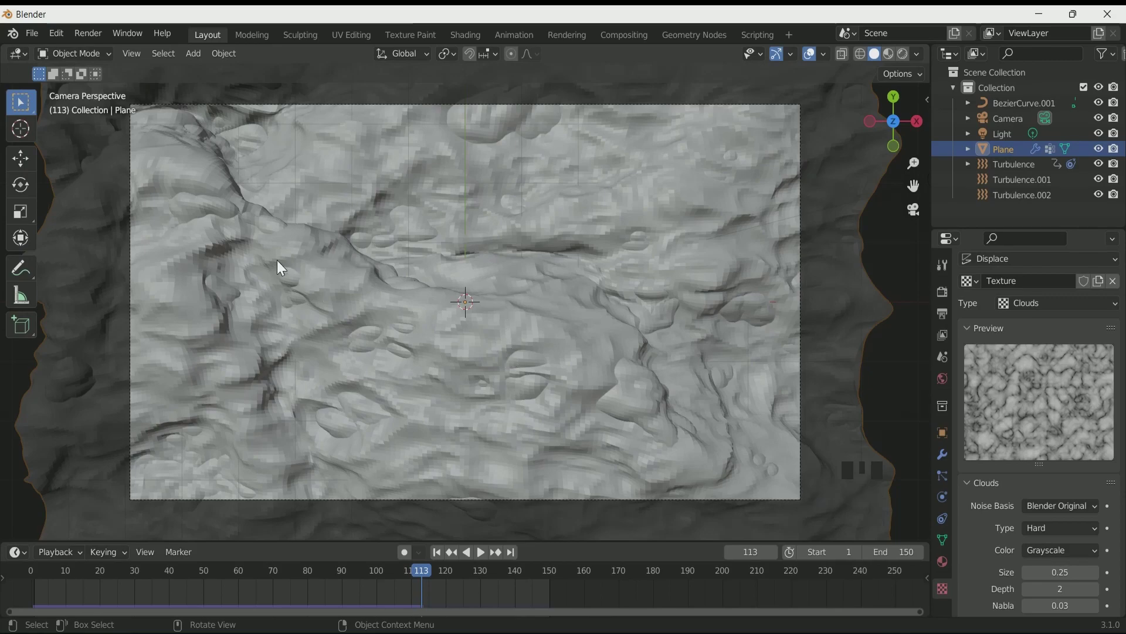
Raise the clouds texture size to 0.35 and enable its colour ramp.
{"action": "left_click_drag", "start_coordinate": [346, 249], "coordinate": [462, 326]}
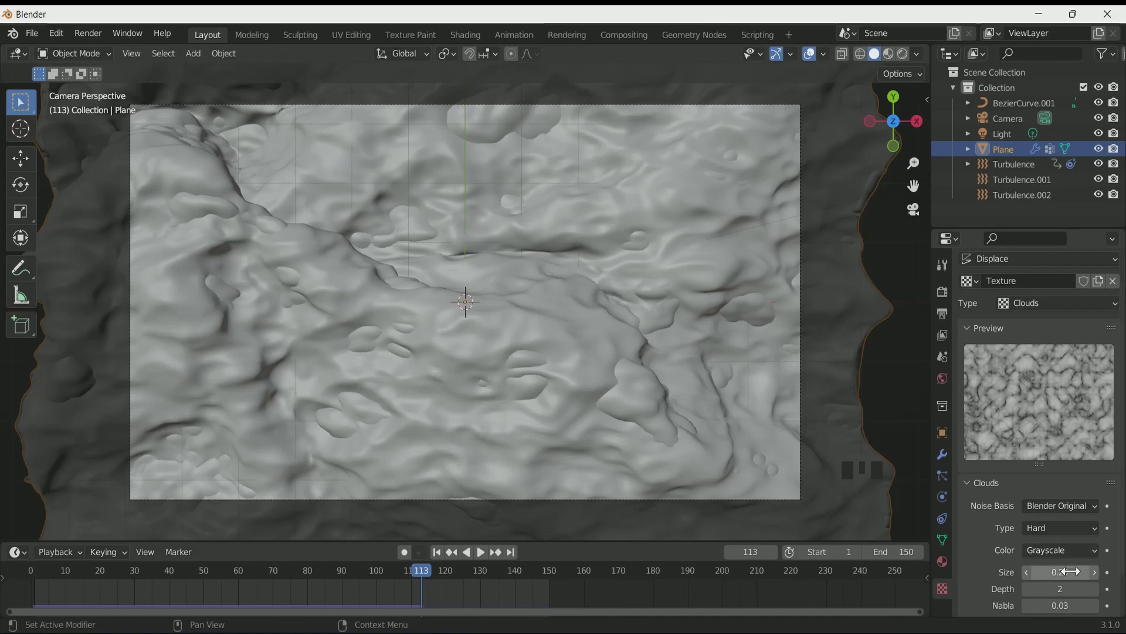
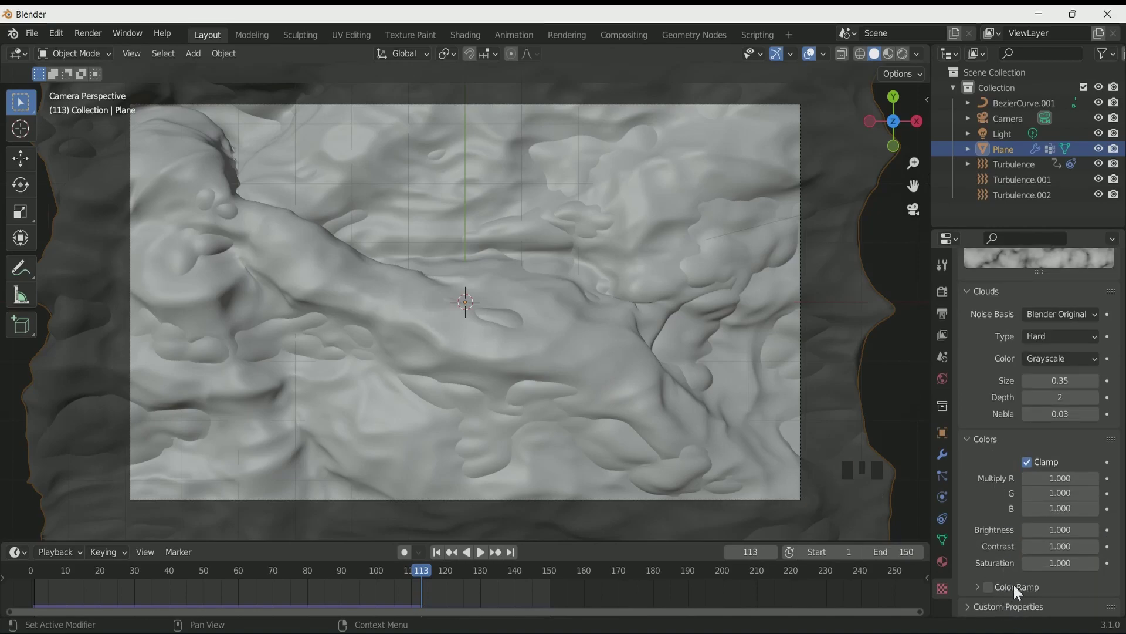
{"action": "left_click", "coordinate": [999, 591]}
{"action": "left_click_drag", "start_coordinate": [984, 590], "coordinate": [1000, 598]}
{"action": "scroll", "scroll_direction": "down", "scroll_amount": 3}
{"action": "scroll", "scroll_direction": "down", "scroll_amount": 3}
Adjust the existing ramp stops and add an extra stop to the colour ramp.
{"action": "left_click_drag", "start_coordinate": [980, 546], "coordinate": [994, 575]}
{"action": "left_click_drag", "start_coordinate": [978, 543], "coordinate": [1012, 579]}
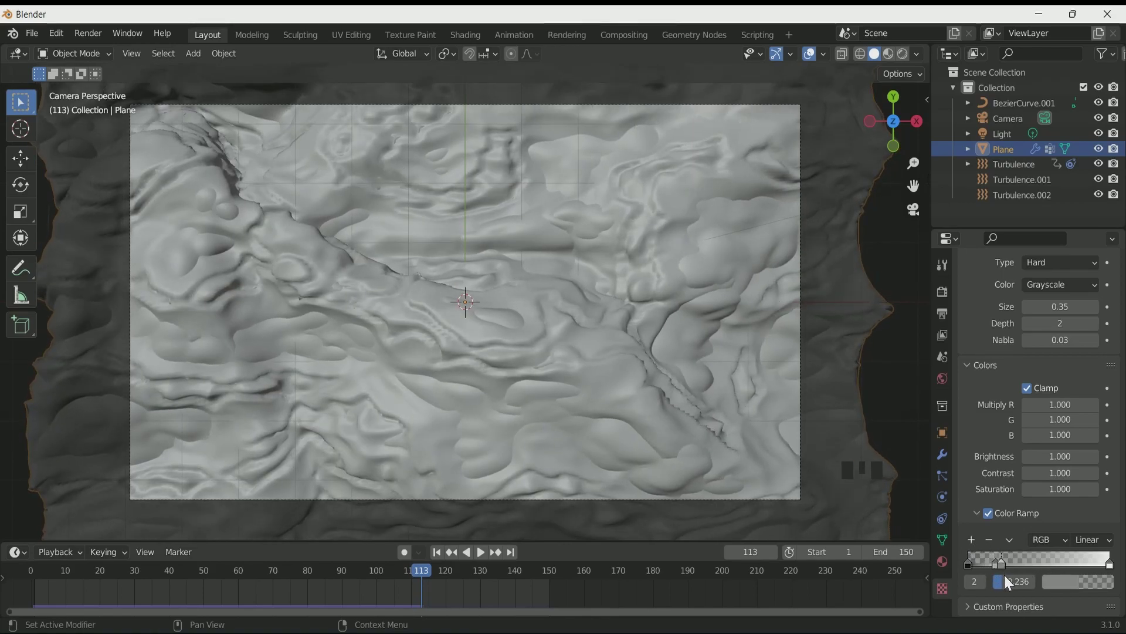
{"action": "left_click", "coordinate": [1007, 570]}
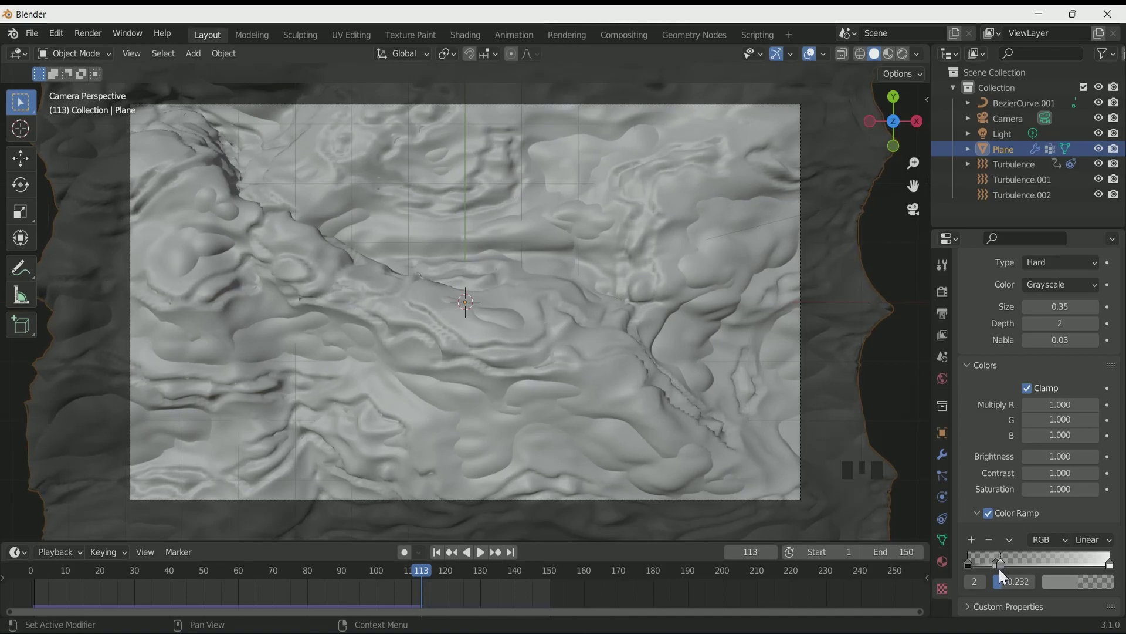
{"action": "left_click", "coordinate": [1001, 569]}
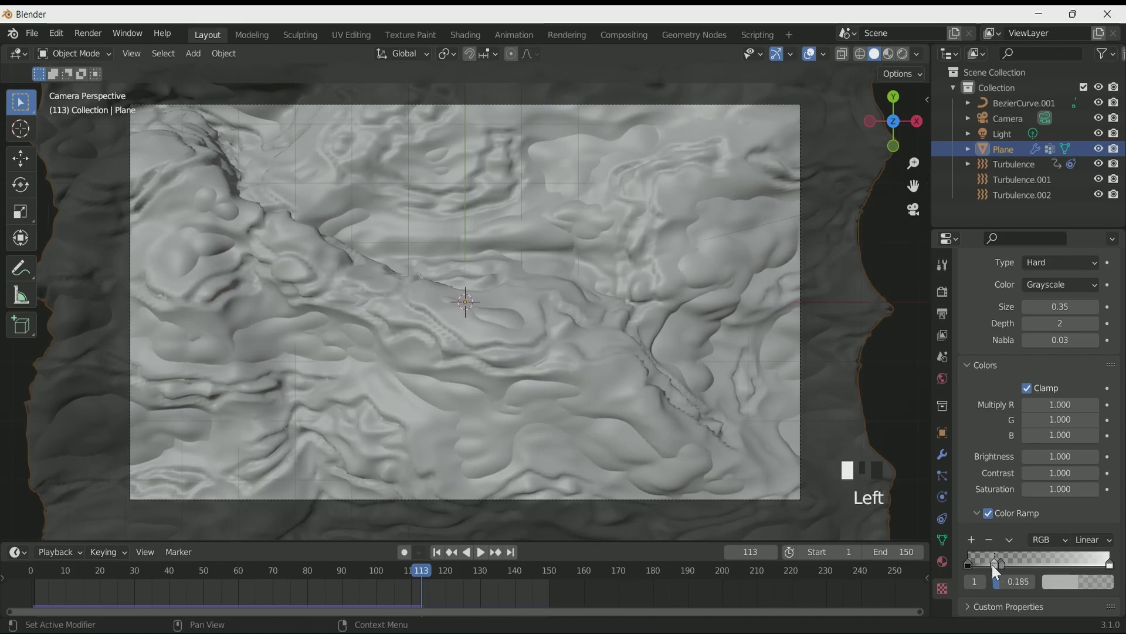
{"action": "left_click", "coordinate": [1009, 569]}
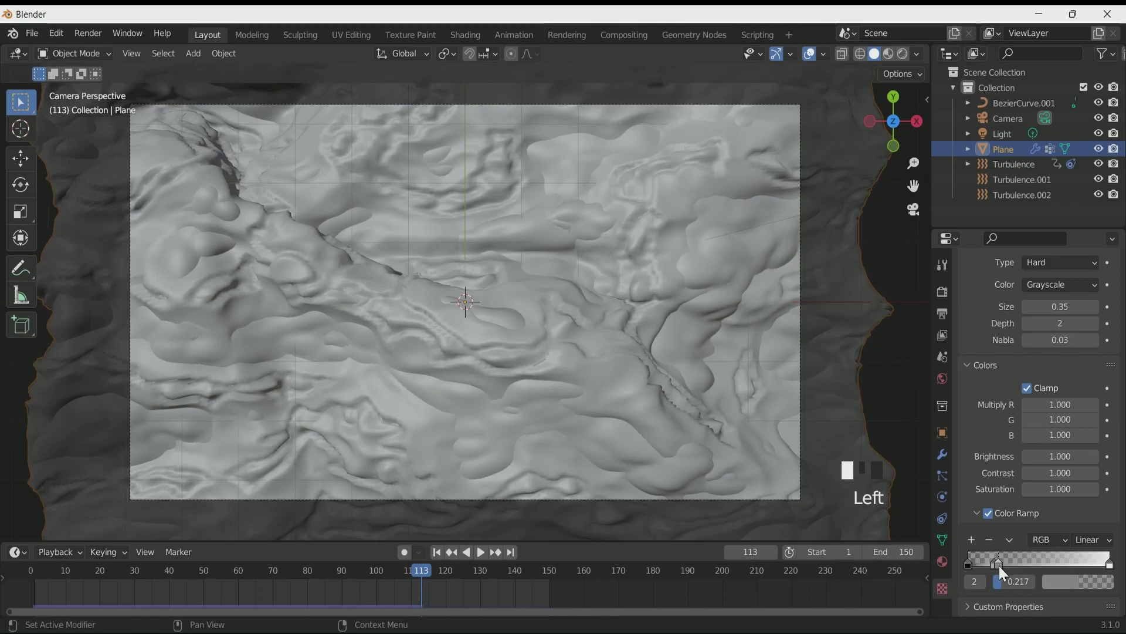
Slide the ramp stops to sharpen the displacement contrast and replay the simulation.
{"action": "left_click_drag", "start_coordinate": [977, 544], "coordinate": [1044, 567]}
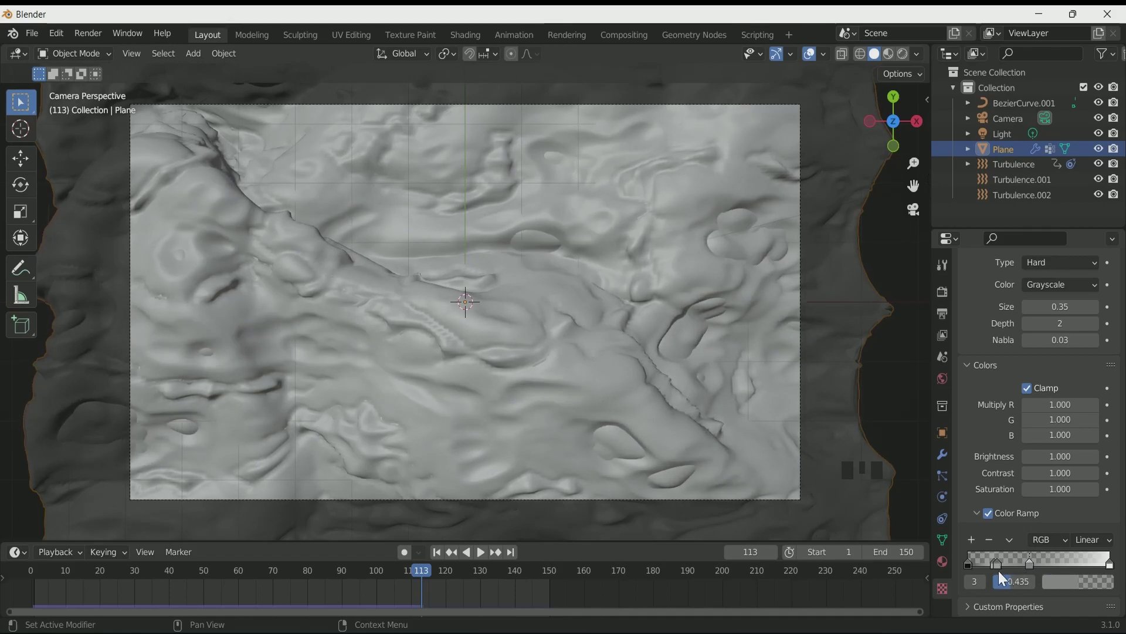
{"action": "left_click_drag", "start_coordinate": [1007, 569], "coordinate": [997, 573]}
{"action": "left_click_drag", "start_coordinate": [1009, 566], "coordinate": [1041, 573]}
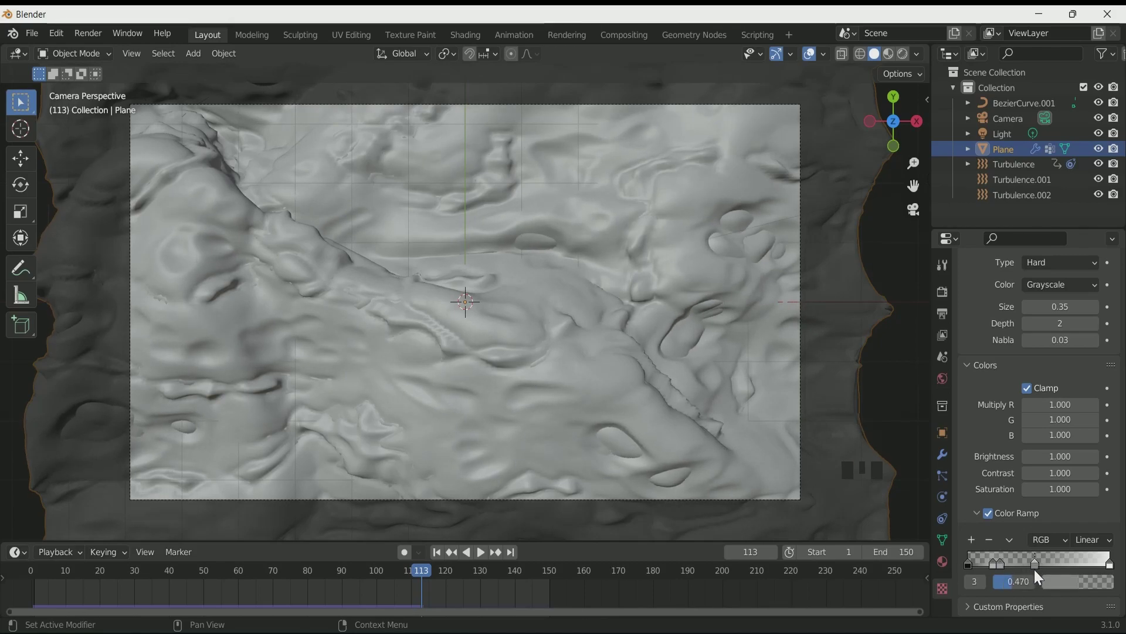
{"action": "left_click", "coordinate": [440, 557]}
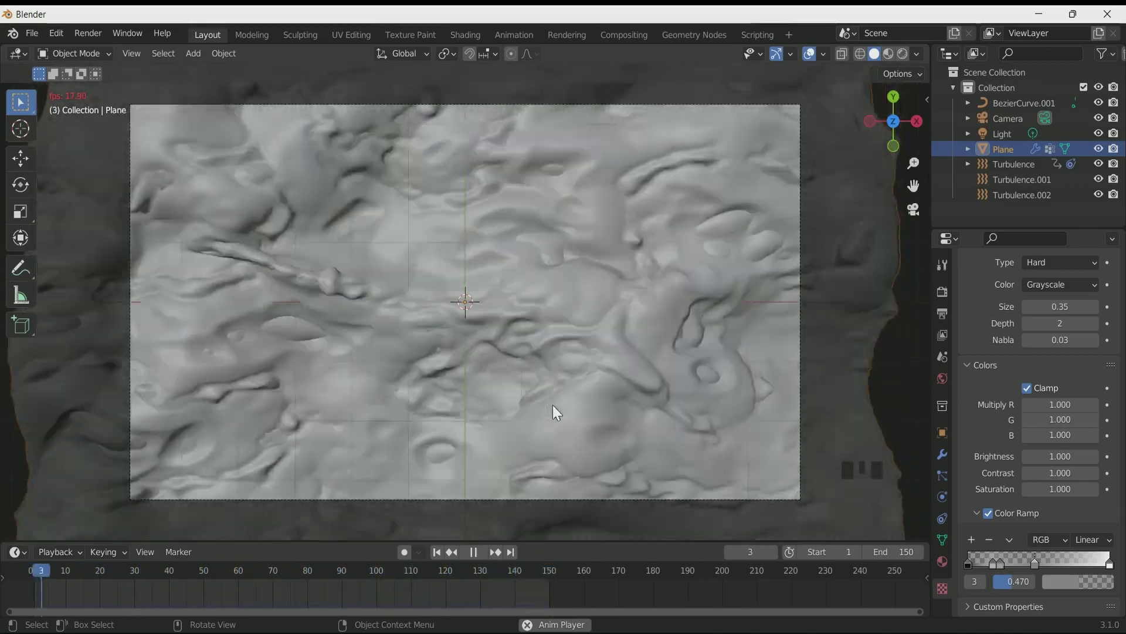
Lower the Displace modifier strength to 0.1 and set Subdivision levels to 2 viewport / 3 render.
{"action": "key", "text": "space"}
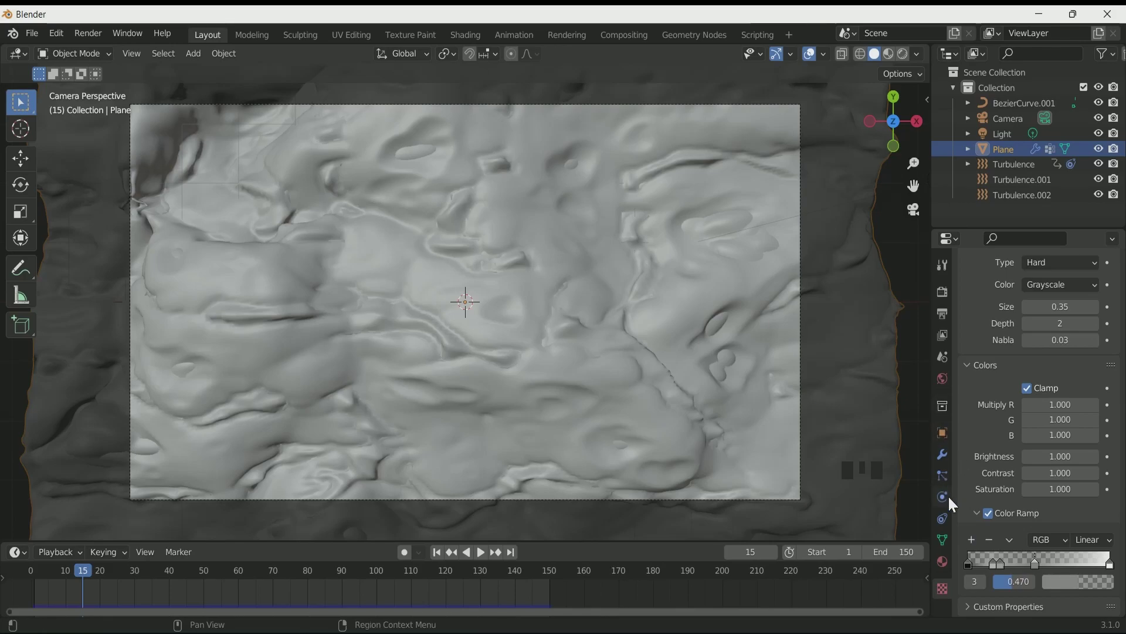
{"action": "left_click", "coordinate": [950, 453]}
{"action": "left_click", "coordinate": [1100, 379]}
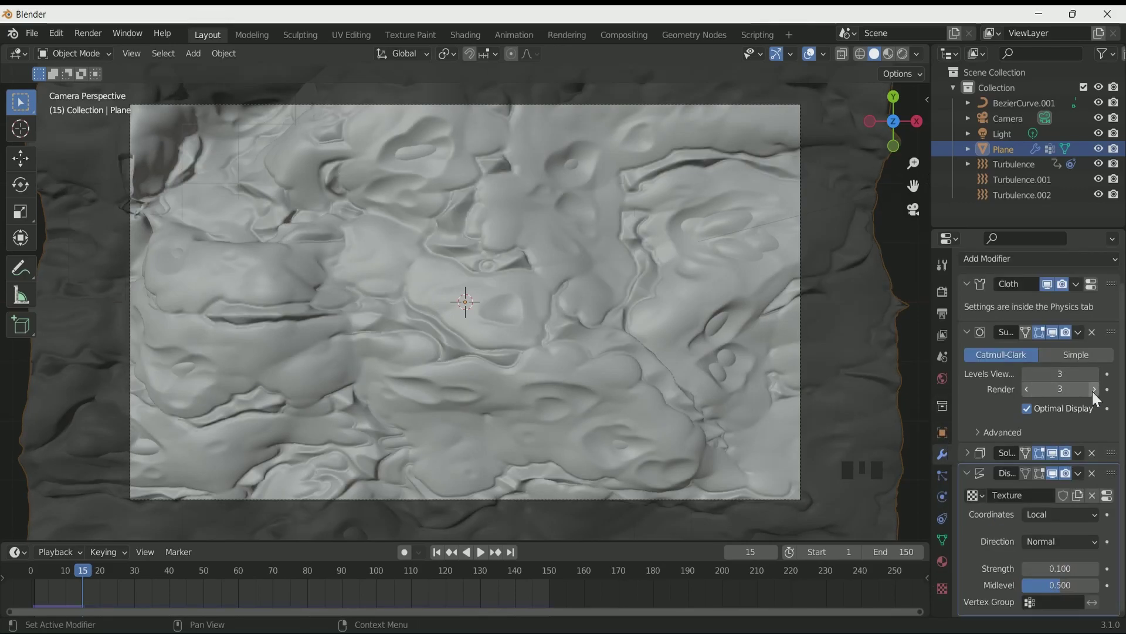
{"action": "left_click_drag", "start_coordinate": [1096, 398], "coordinate": [441, 558]}
Replay the cloth simulation with the softer displacement, then stop playback.
{"action": "key", "text": "space"}
{"action": "key", "text": "space"}
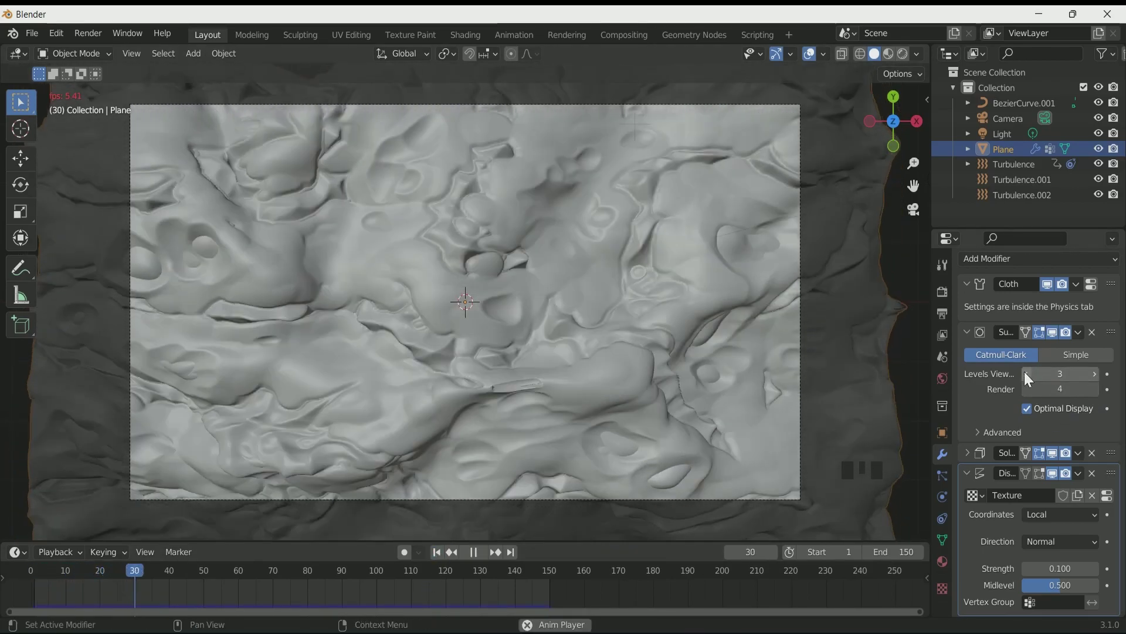
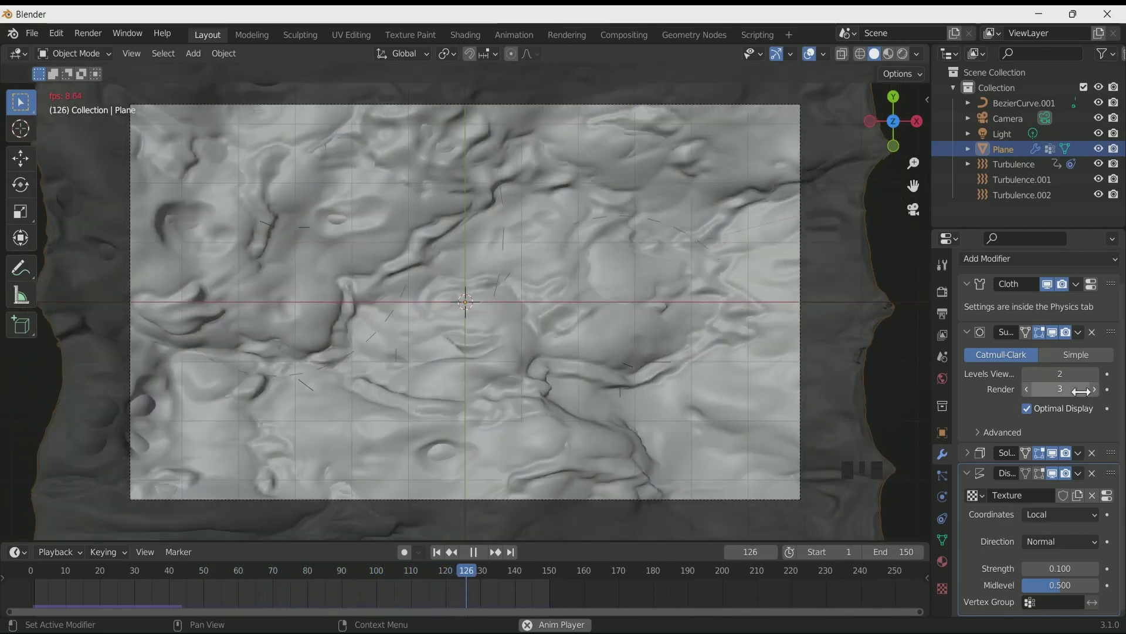
{"action": "key", "text": "space"}
{"action": "left_click", "coordinate": [587, 309]}
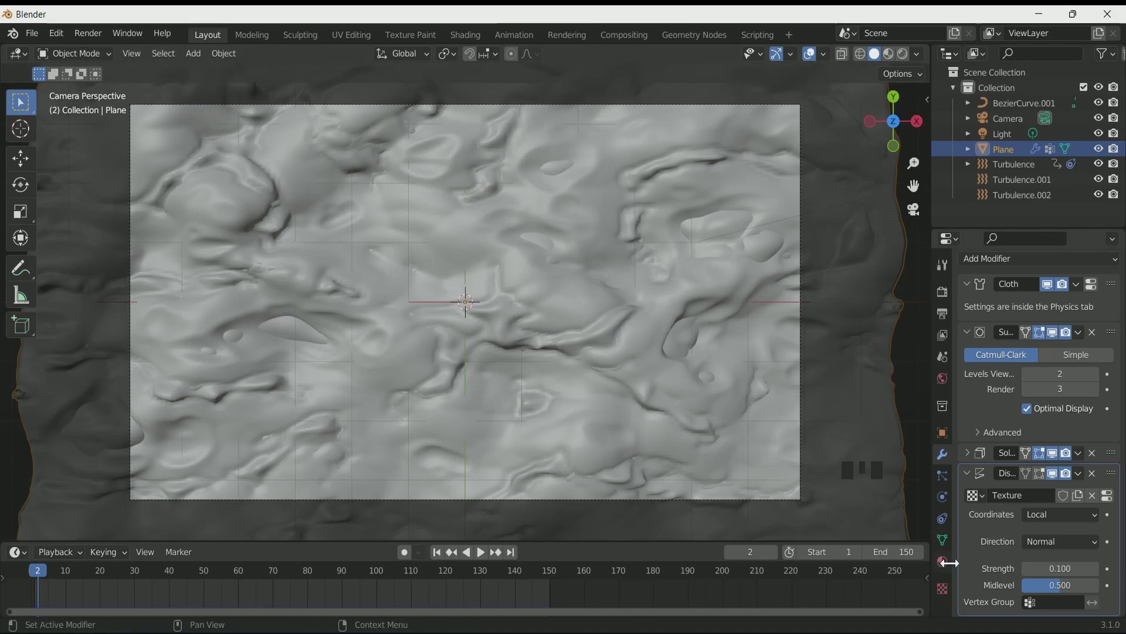
Return to the clouds texture's colour ramp and select its stops.
{"action": "left_click", "coordinate": [947, 590]}
{"action": "scroll", "scroll_direction": "down", "scroll_amount": 3}
{"action": "left_click_drag", "start_coordinate": [1004, 565], "coordinate": [994, 541]}
{"action": "left_click_drag", "start_coordinate": [995, 542], "coordinate": [1002, 569]}
{"action": "left_click", "coordinate": [1040, 565]}
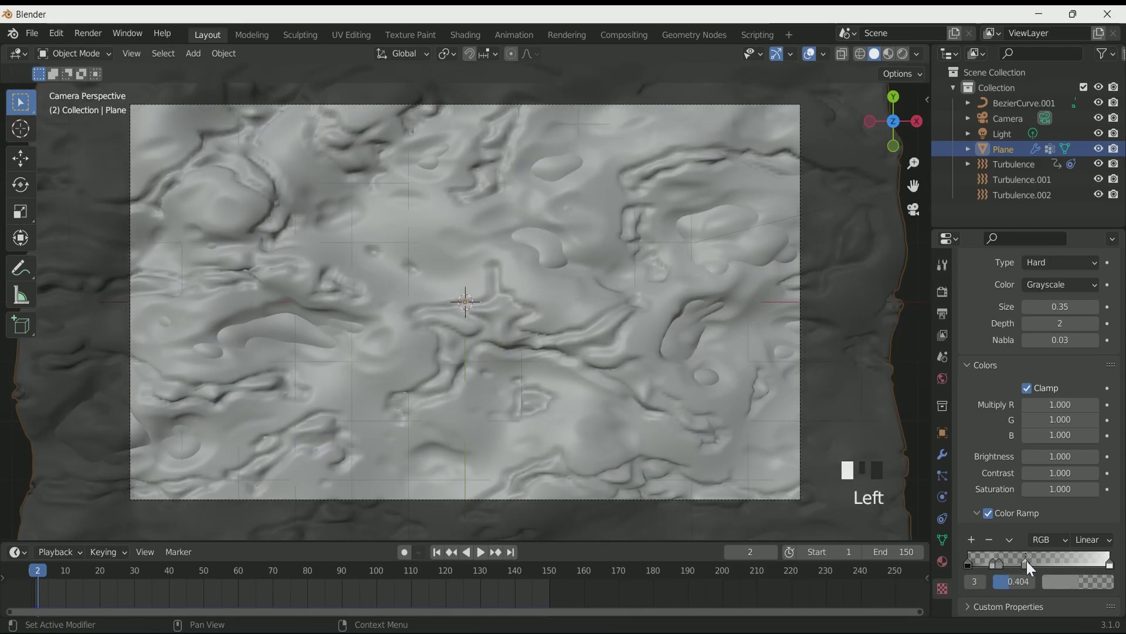
Slide the ramp stops to new positions such as 0.322 to reshape the bumps.
{"action": "key", "text": "space"}
{"action": "key", "text": "space"}
{"action": "left_click_drag", "start_coordinate": [970, 568], "coordinate": [1076, 562]}
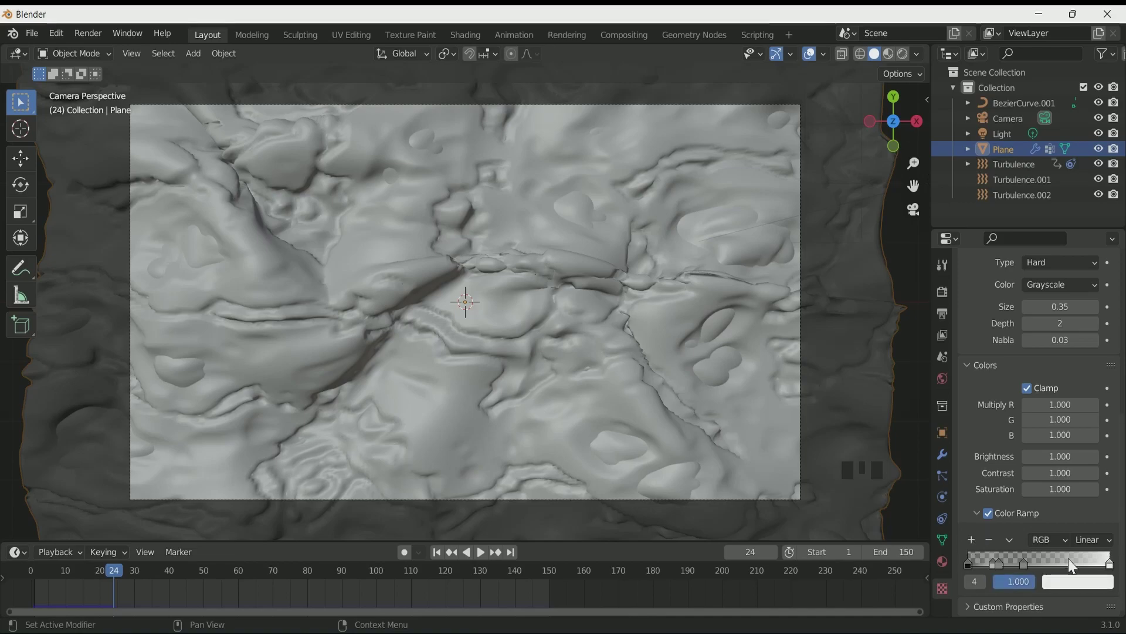
{"action": "left_click_drag", "start_coordinate": [1029, 566], "coordinate": [1114, 561]}
{"action": "left_click_drag", "start_coordinate": [973, 567], "coordinate": [1038, 577]}
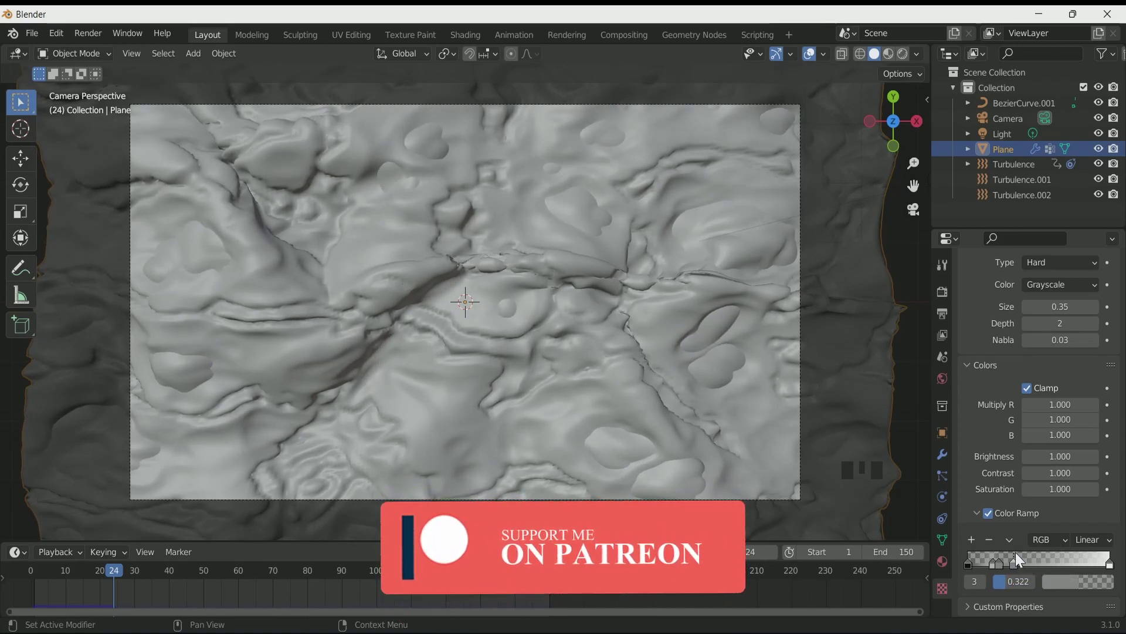
Create a new Principled BSDF material for the plane and bring up its Base Color picker for a tan shade.
{"action": "left_click", "coordinate": [510, 230]}
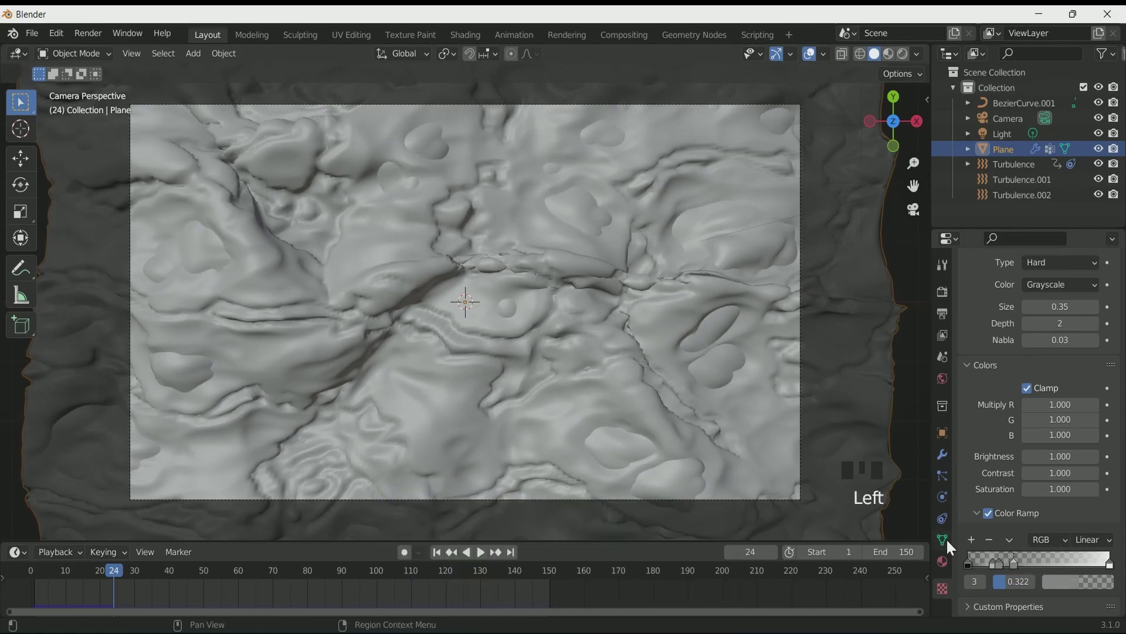
{"action": "left_click", "coordinate": [952, 565]}
{"action": "left_click", "coordinate": [1066, 353]}
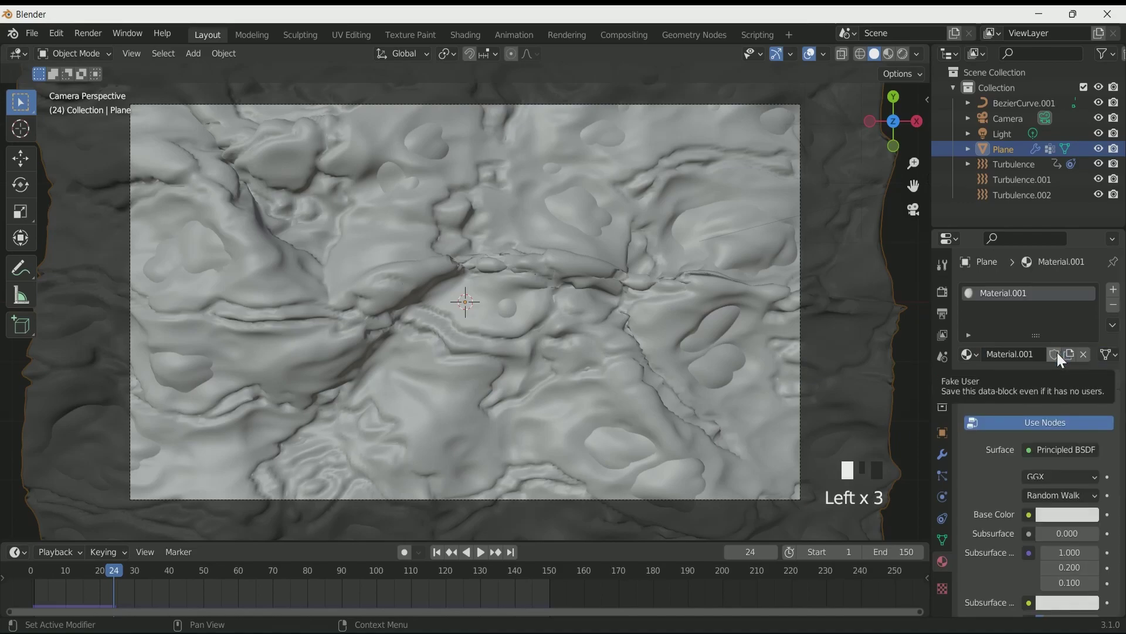
{"action": "scroll", "scroll_direction": "down", "scroll_amount": 3}
{"action": "scroll", "scroll_direction": "up", "scroll_amount": 3}
{"action": "left_click", "coordinate": [1076, 346]}
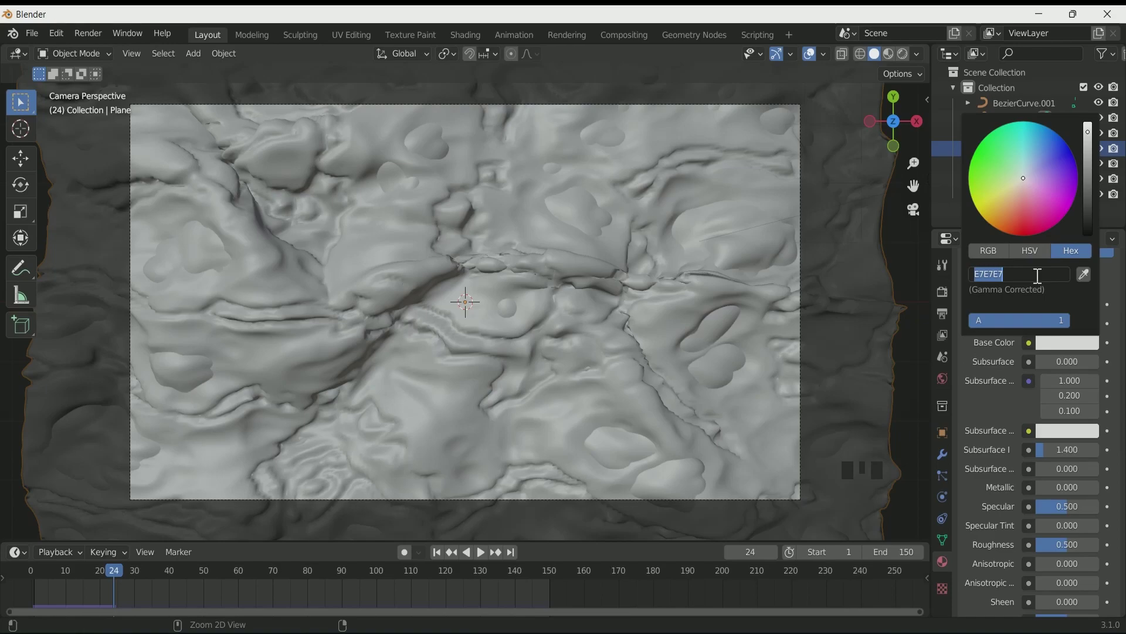
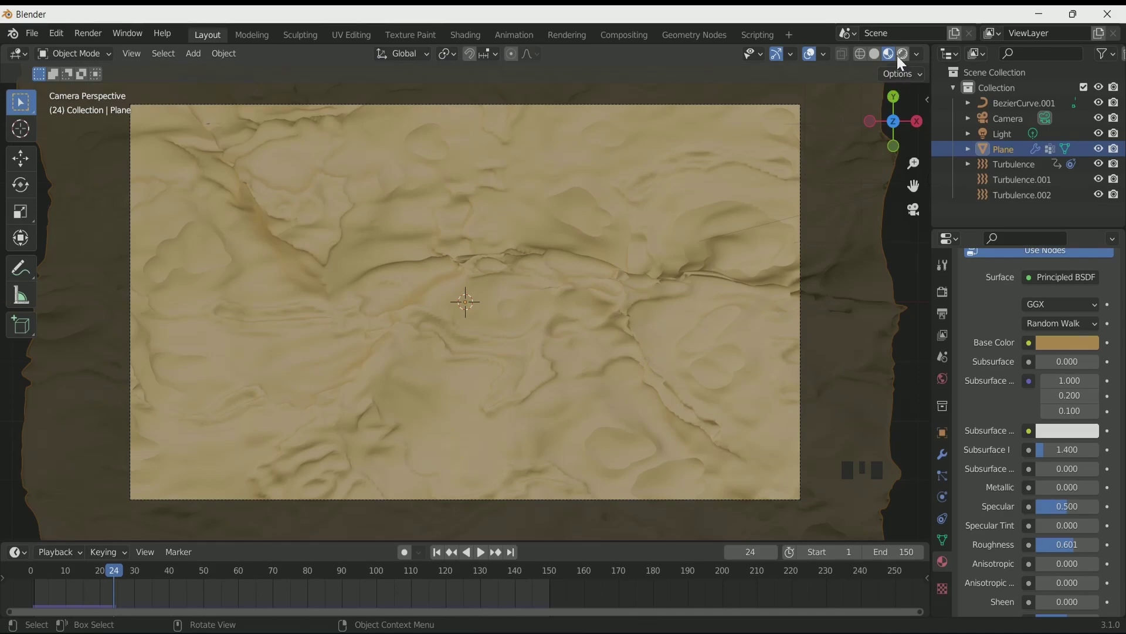
Switch the viewport to Rendered shading and set the World colour to black.
{"action": "left_click", "coordinate": [907, 62]}
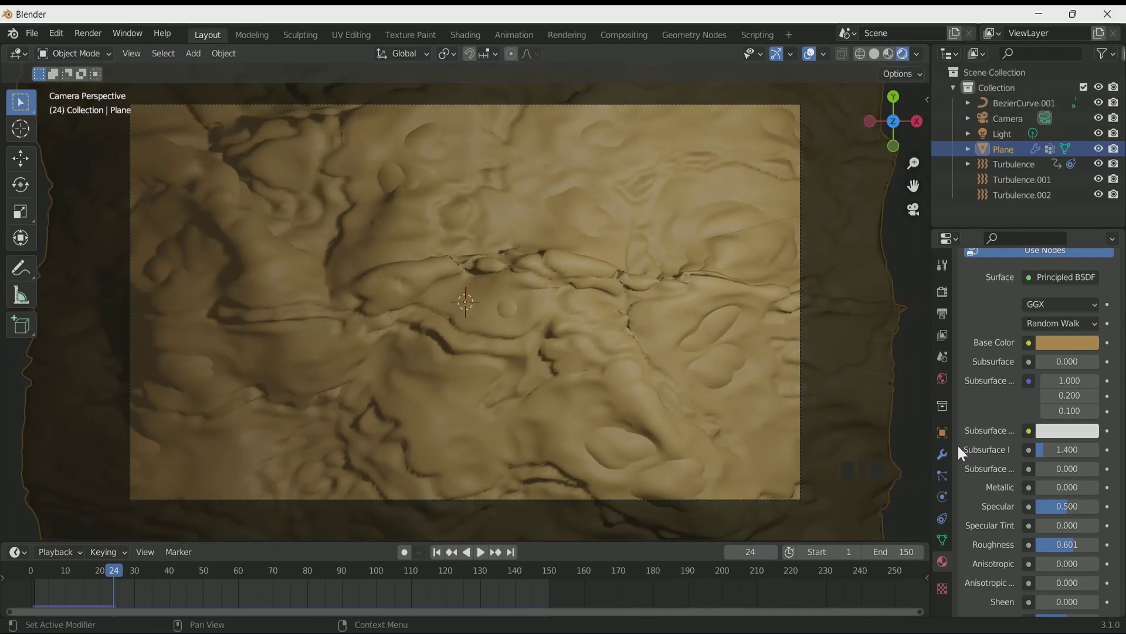
{"action": "left_click", "coordinate": [949, 383]}
{"action": "left_click", "coordinate": [1068, 395]}
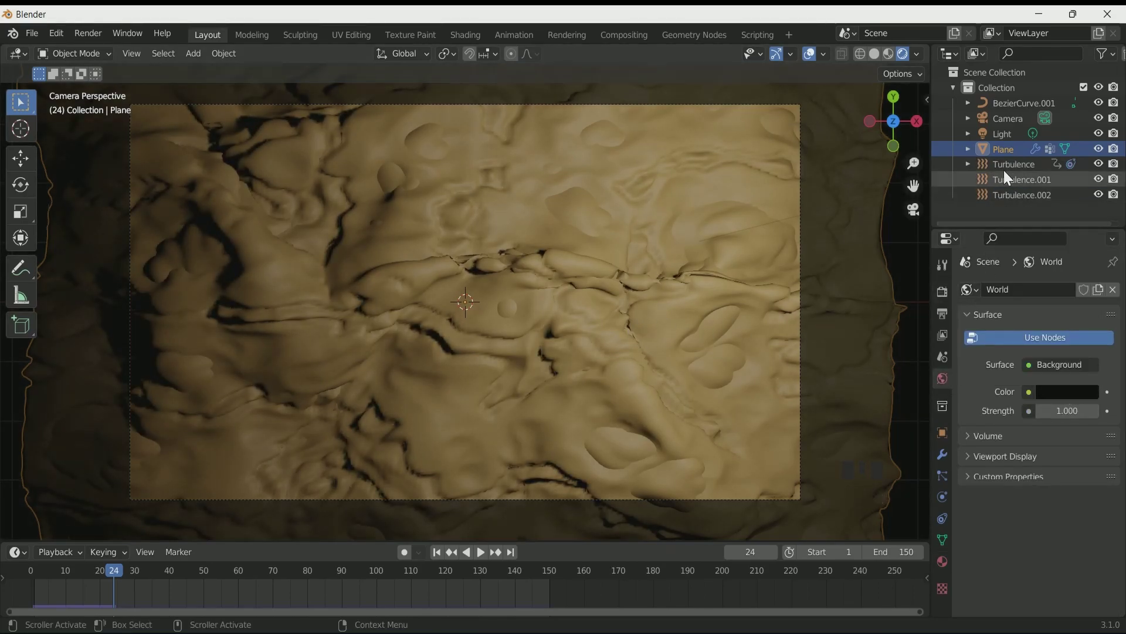
{"action": "double_click", "coordinate": [1104, 137]}
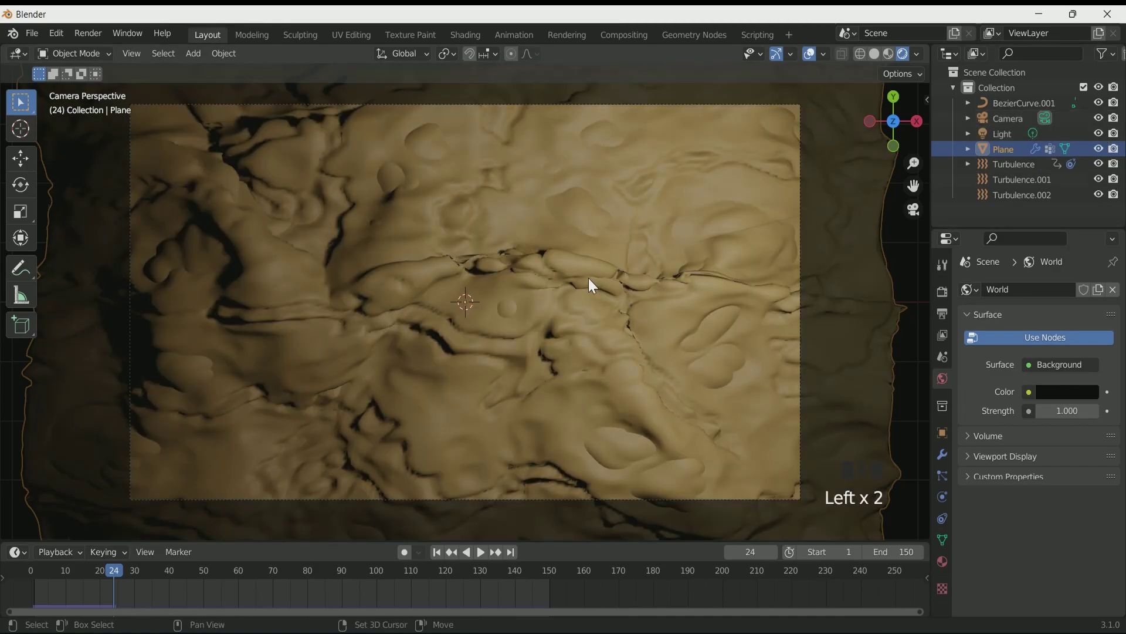
Select the point Light and show its 1000 W / 0.1 m settings, undoing a radius change.
{"action": "left_click", "coordinate": [1008, 140]}
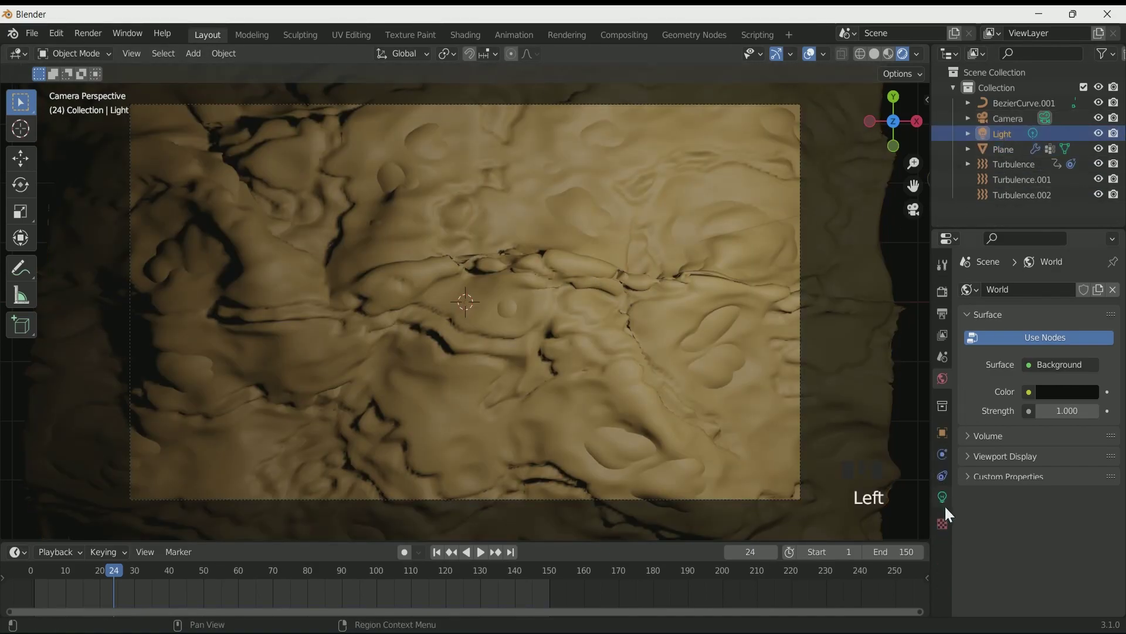
{"action": "left_click", "coordinate": [948, 507]}
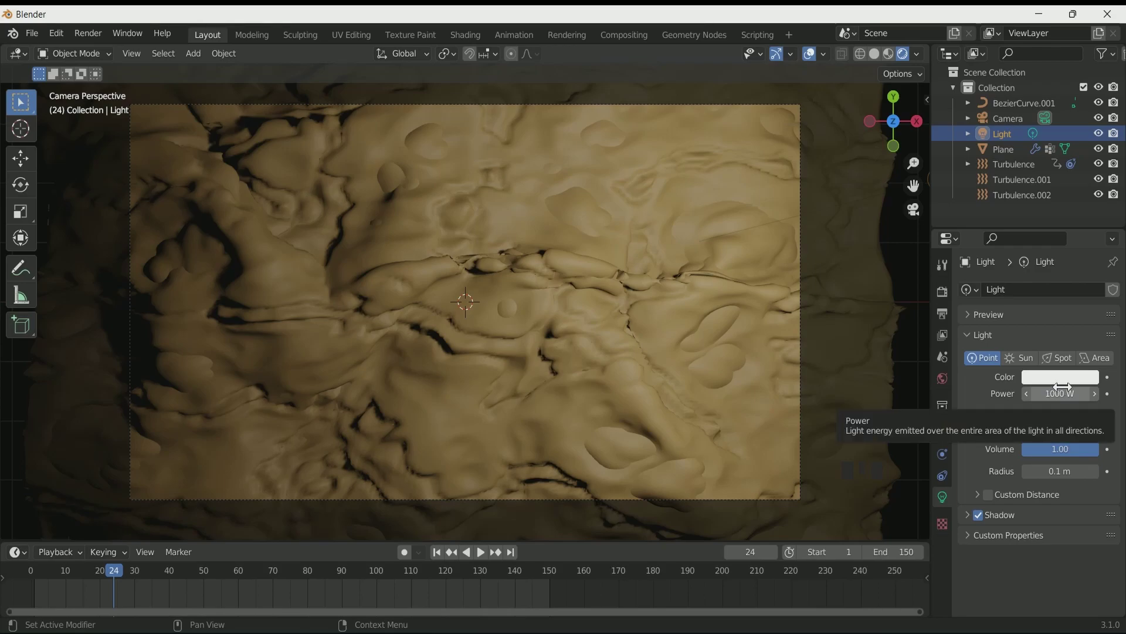
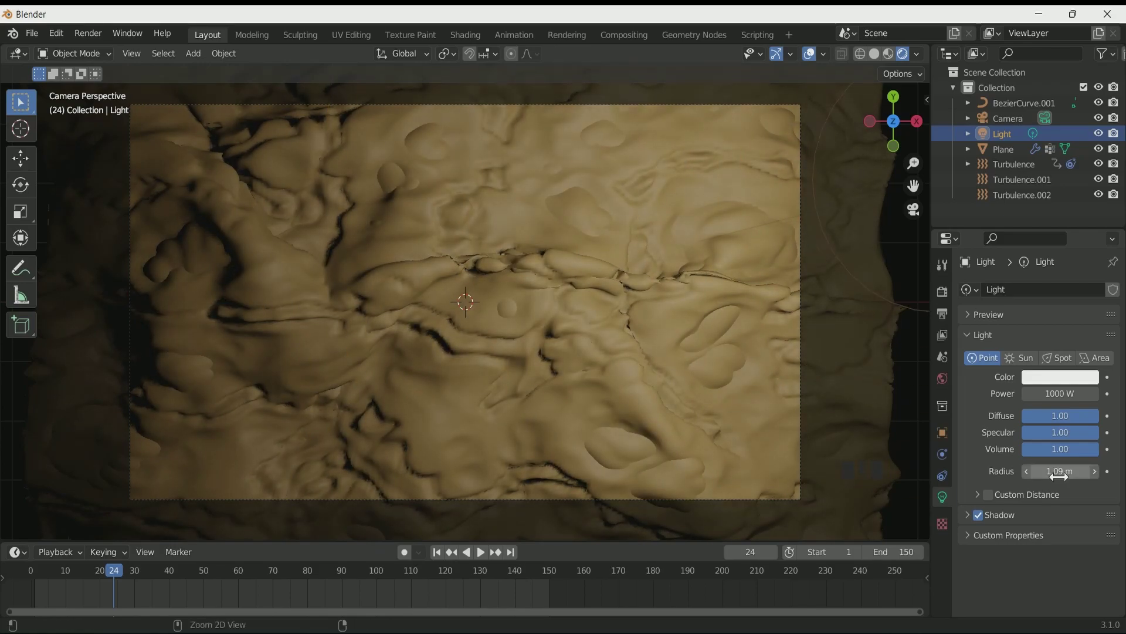
{"action": "key", "text": "ctrl+z"}
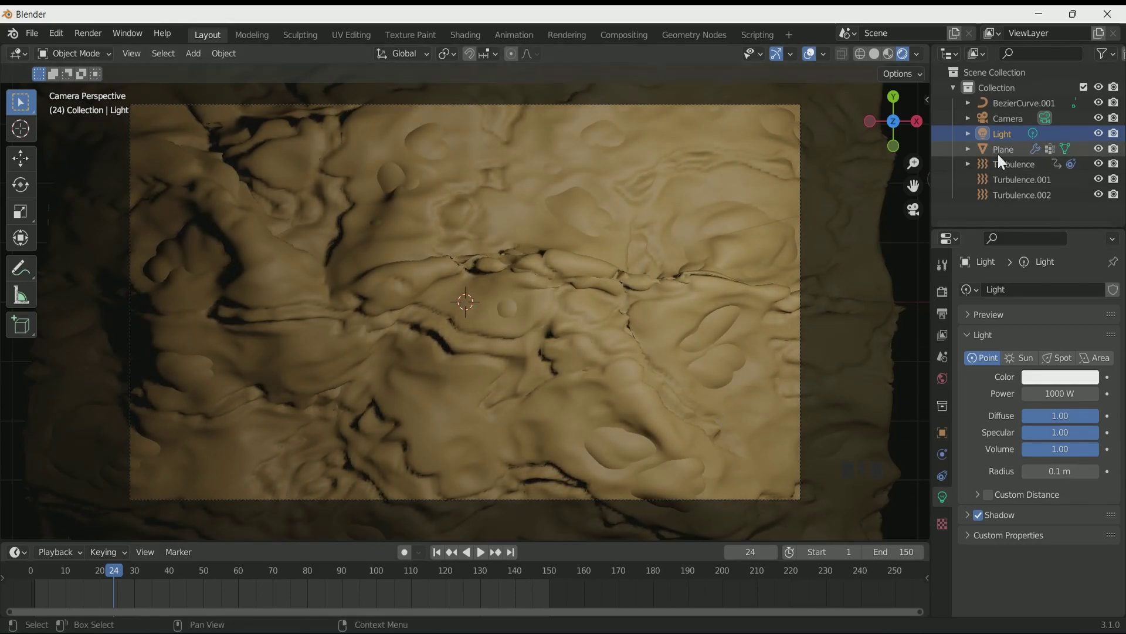
Hide the point light in the outliner and add a Sun lamp rotated over the cloth.
{"action": "left_click", "coordinate": [1106, 145]}
{"action": "left_click", "coordinate": [1123, 142]}
{"action": "key", "text": "shift+a"}
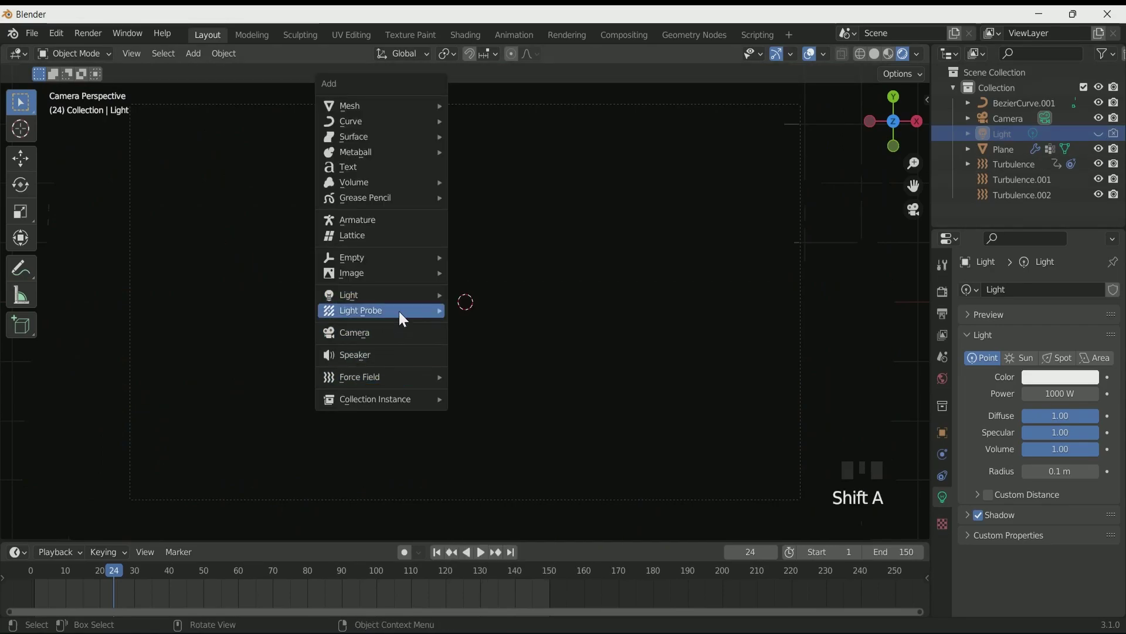
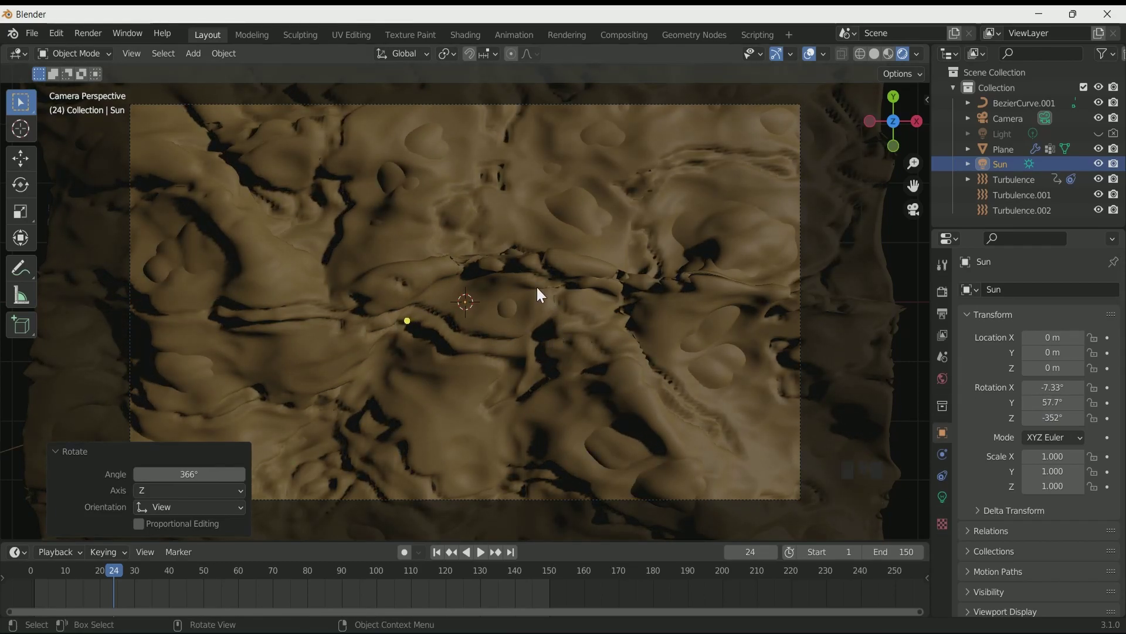
Hide the new Sun lamp as well, leaving the render dark.
{"action": "left_click", "coordinate": [1103, 166]}
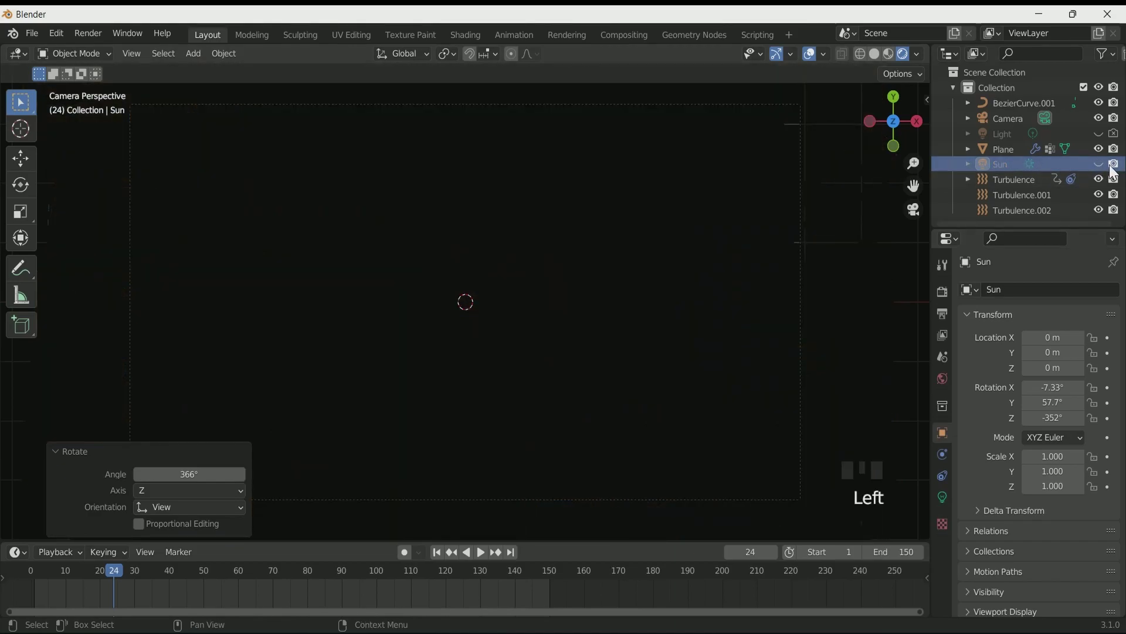
{"action": "left_click", "coordinate": [1114, 166]}
Add an Area lamp at 2000 W with a Disk shape, raised 9 m above the cloth.
{"action": "key", "text": "shift+a"}
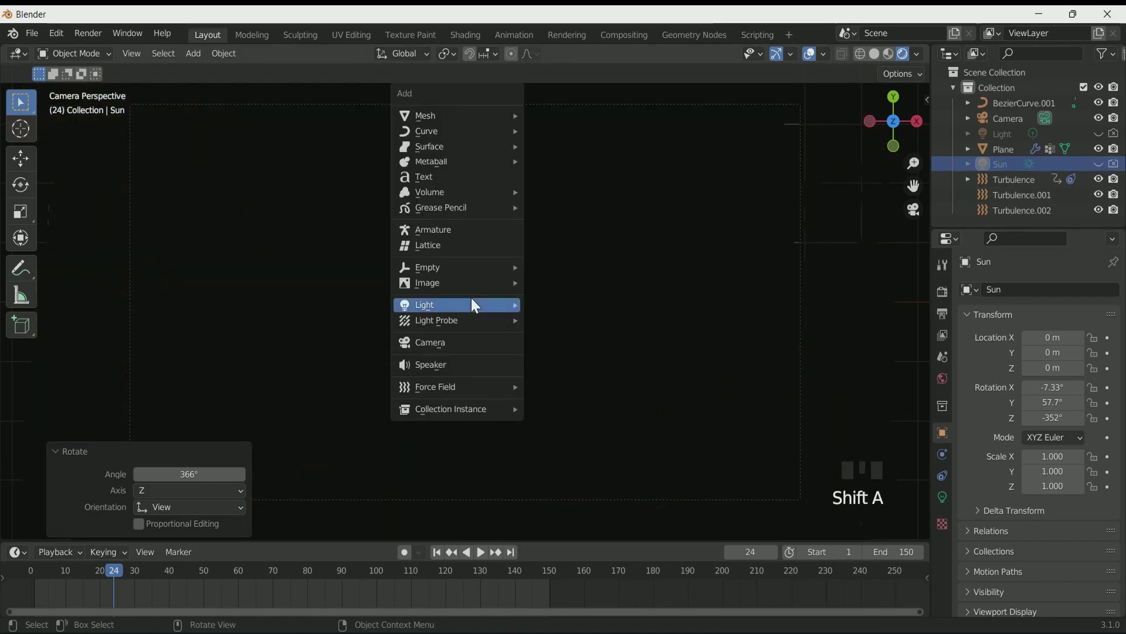
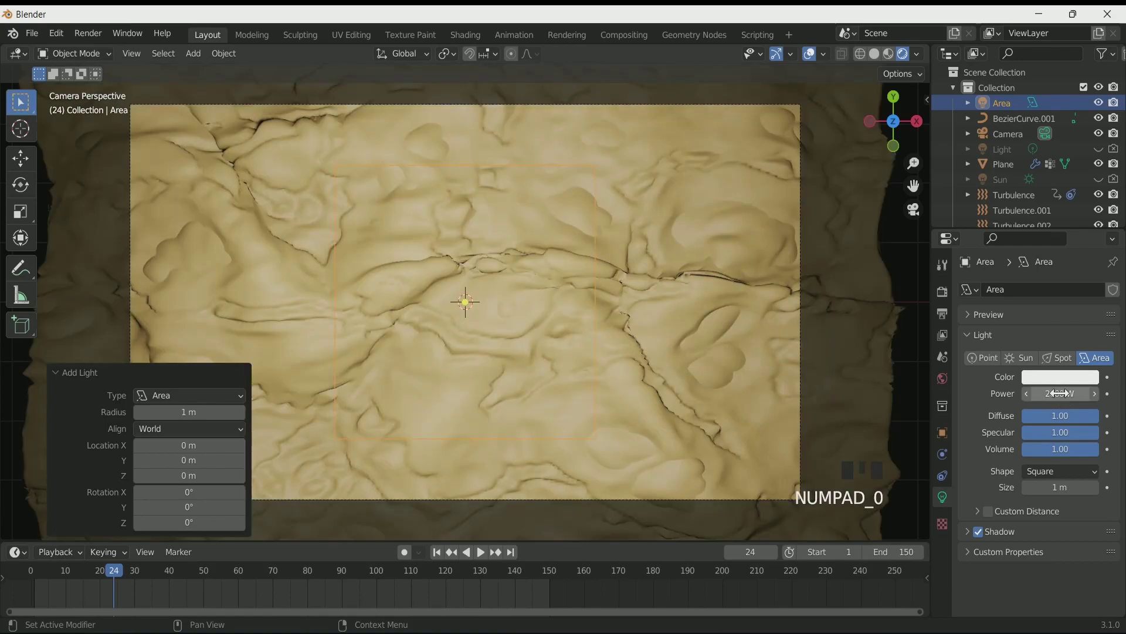
{"action": "left_click_drag", "start_coordinate": [1061, 479], "coordinate": [1063, 508]}
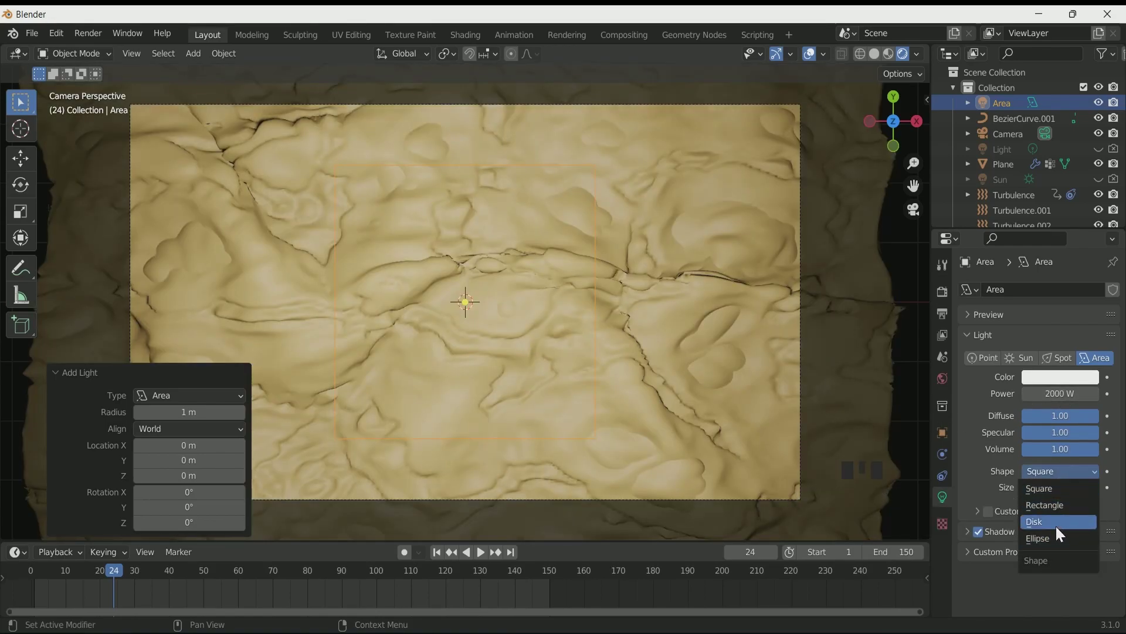
{"action": "left_click", "coordinate": [529, 374]}
{"action": "left_click", "coordinate": [948, 439]}
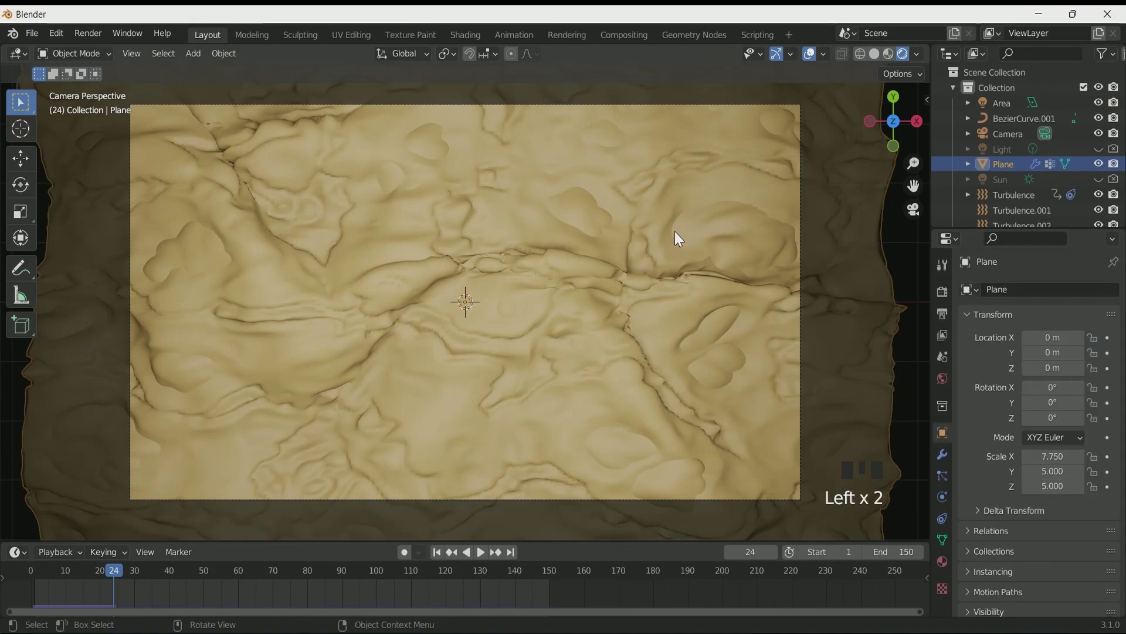
{"action": "left_click", "coordinate": [1007, 108]}
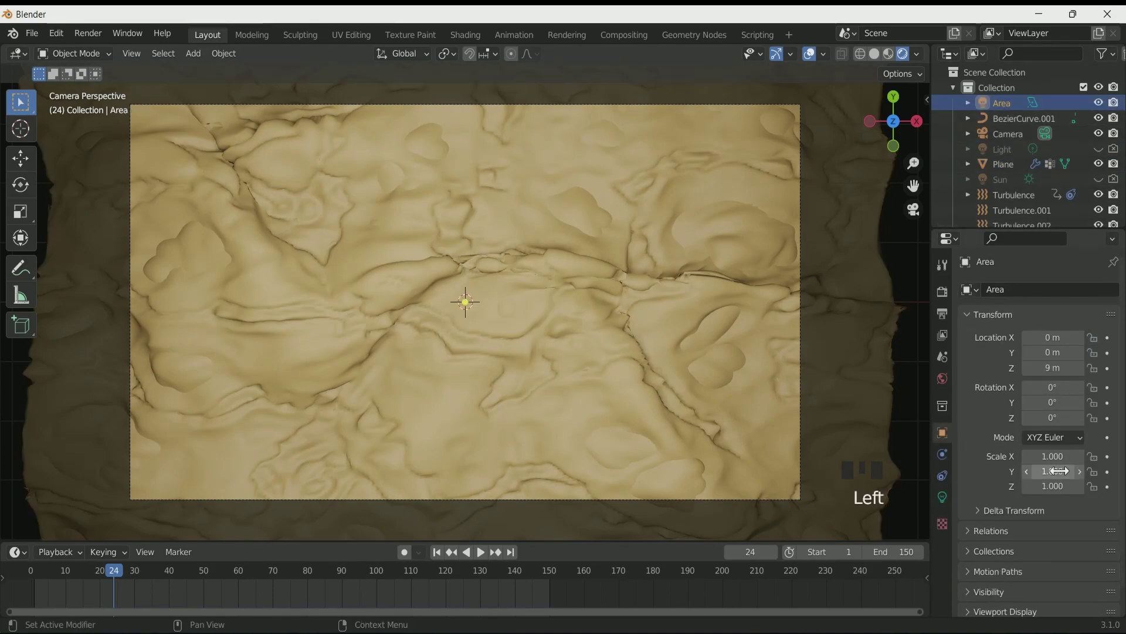
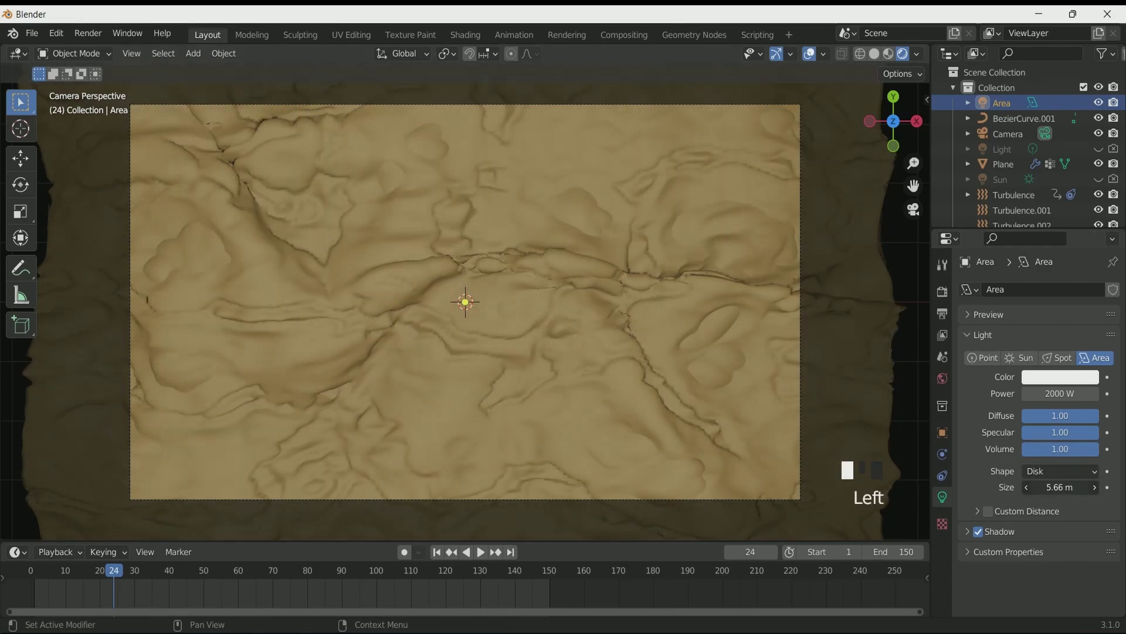
Enlarge the area lamp's disk to about 5.66 m across.
{"action": "scroll", "scroll_direction": "down", "scroll_amount": 3}
{"action": "left_click_drag", "start_coordinate": [615, 347], "coordinate": [550, 283]}
{"action": "left_click_drag", "start_coordinate": [556, 284], "coordinate": [539, 307]}
{"action": "scroll", "scroll_direction": "up", "scroll_amount": 3}
{"action": "left_click_drag", "start_coordinate": [534, 303], "coordinate": [473, 261]}
{"action": "scroll", "scroll_direction": "down", "scroll_amount": 3}
{"action": "left_click_drag", "start_coordinate": [477, 262], "coordinate": [516, 286]}
{"action": "scroll", "scroll_direction": "up", "scroll_amount": 3}
{"action": "left_click_drag", "start_coordinate": [528, 298], "coordinate": [292, 388]}
View through the camera and enable Ambient Occlusion and Bloom in Eevee's render settings.
{"action": "left_click", "coordinate": [292, 388]}
{"action": "scroll", "scroll_direction": "down", "scroll_amount": 3}
{"action": "key", "text": "KP_0"}
{"action": "left_click", "coordinate": [948, 299]}
{"action": "left_click", "coordinate": [983, 400]}
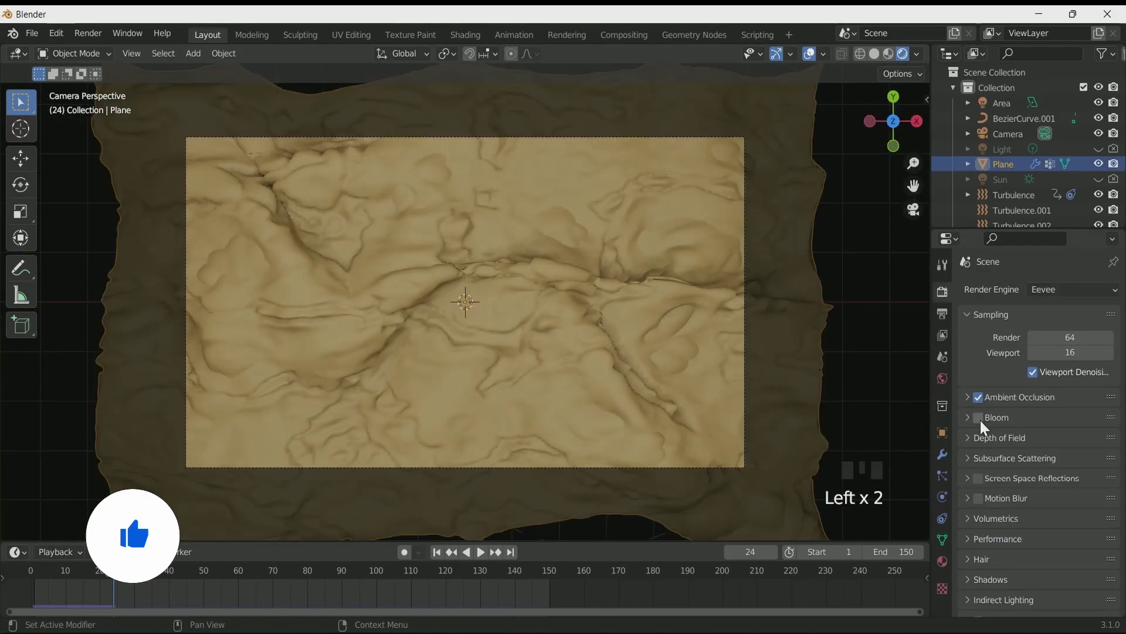
{"action": "left_click", "coordinate": [981, 420]}
{"action": "double_click", "coordinate": [982, 420]}
{"action": "left_click", "coordinate": [982, 480]}
Set Color Management's Look to High Contrast.
{"action": "scroll", "scroll_direction": "down", "scroll_amount": 3}
{"action": "left_click", "coordinate": [1017, 608]}
{"action": "scroll", "scroll_direction": "down", "scroll_amount": 3}
{"action": "left_click_drag", "start_coordinate": [1078, 532], "coordinate": [1061, 493]}
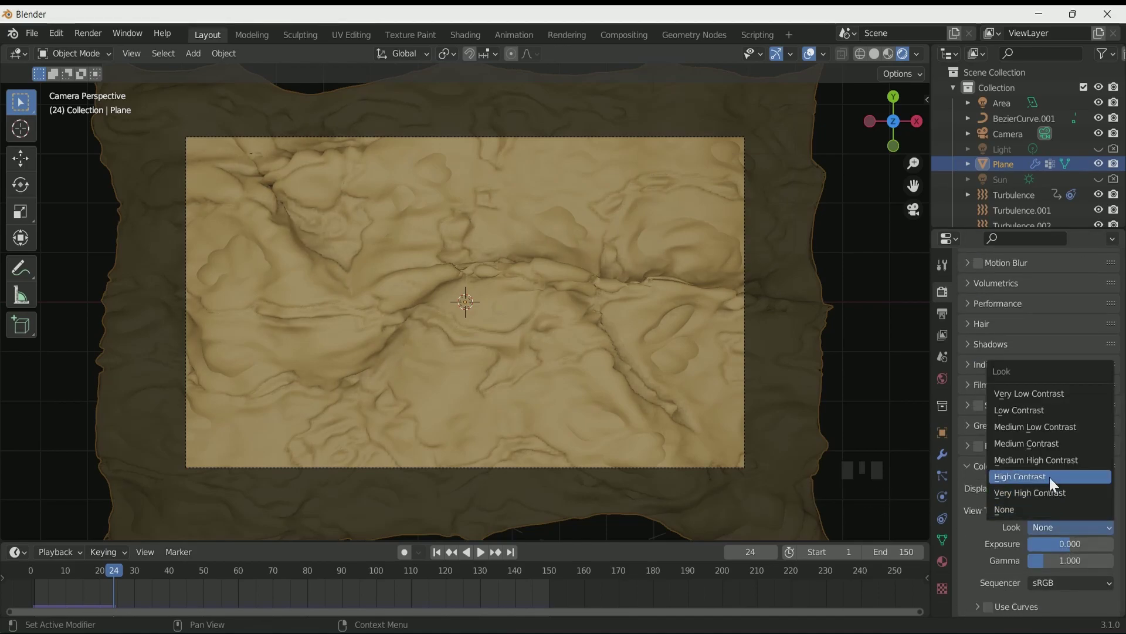
{"action": "left_click_drag", "start_coordinate": [1054, 478], "coordinate": [929, 429]}
{"action": "left_click", "coordinate": [555, 288]}
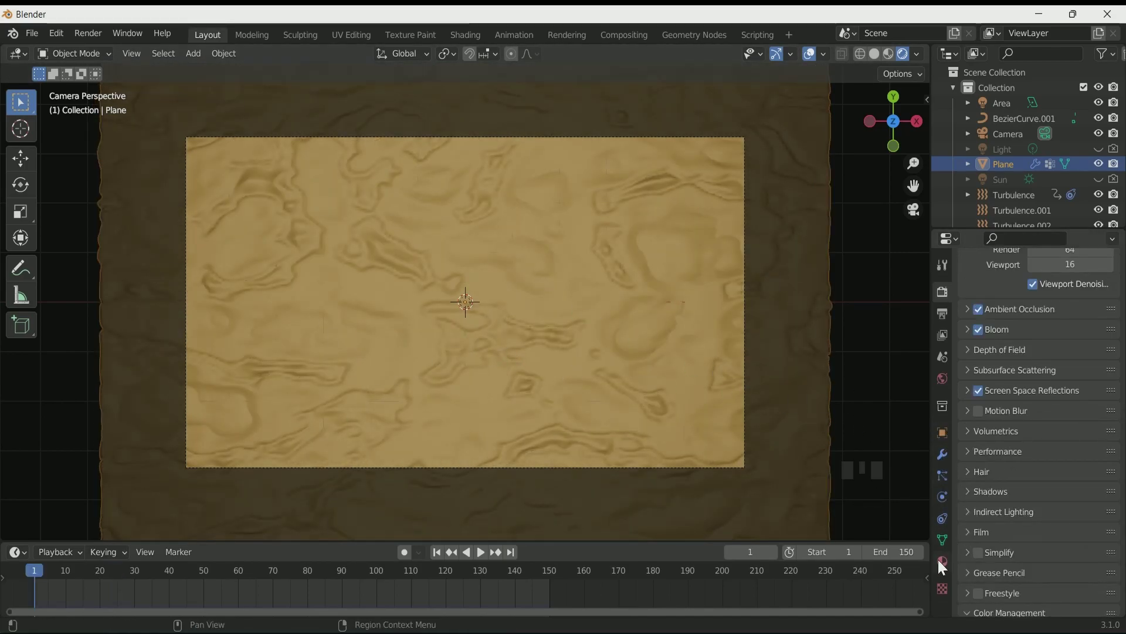
{"action": "left_click", "coordinate": [945, 524]}
Set cloth Bending stiffness to 3, adjust damping, and expand the collision settings.
{"action": "left_click", "coordinate": [948, 509]}
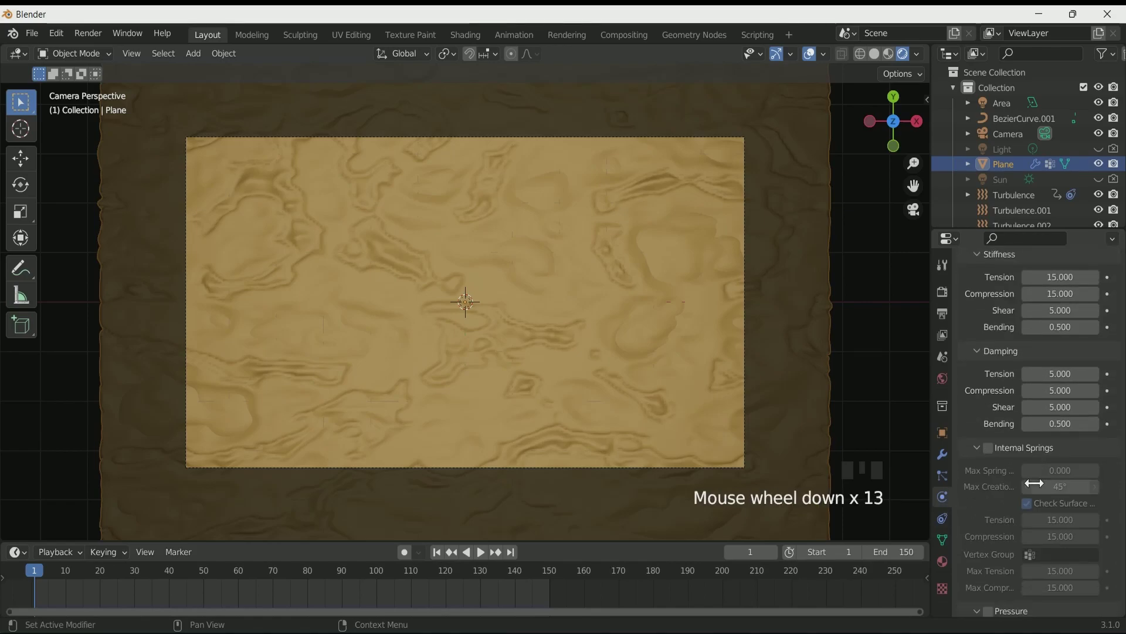
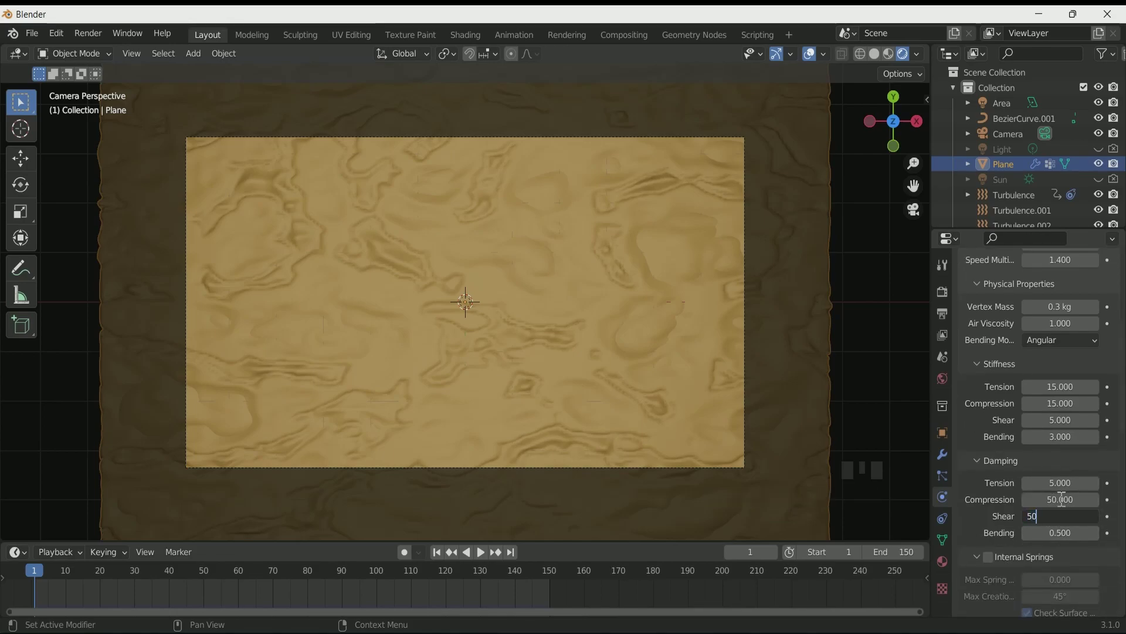
{"action": "scroll", "scroll_direction": "down", "scroll_amount": 3}
{"action": "left_click_drag", "start_coordinate": [1031, 549], "coordinate": [1047, 566]}
{"action": "scroll", "scroll_direction": "down", "scroll_amount": 3}
{"action": "left_click_drag", "start_coordinate": [983, 435], "coordinate": [1004, 575]}
{"action": "scroll", "scroll_direction": "down", "scroll_amount": 3}
{"action": "left_click", "coordinate": [997, 494]}
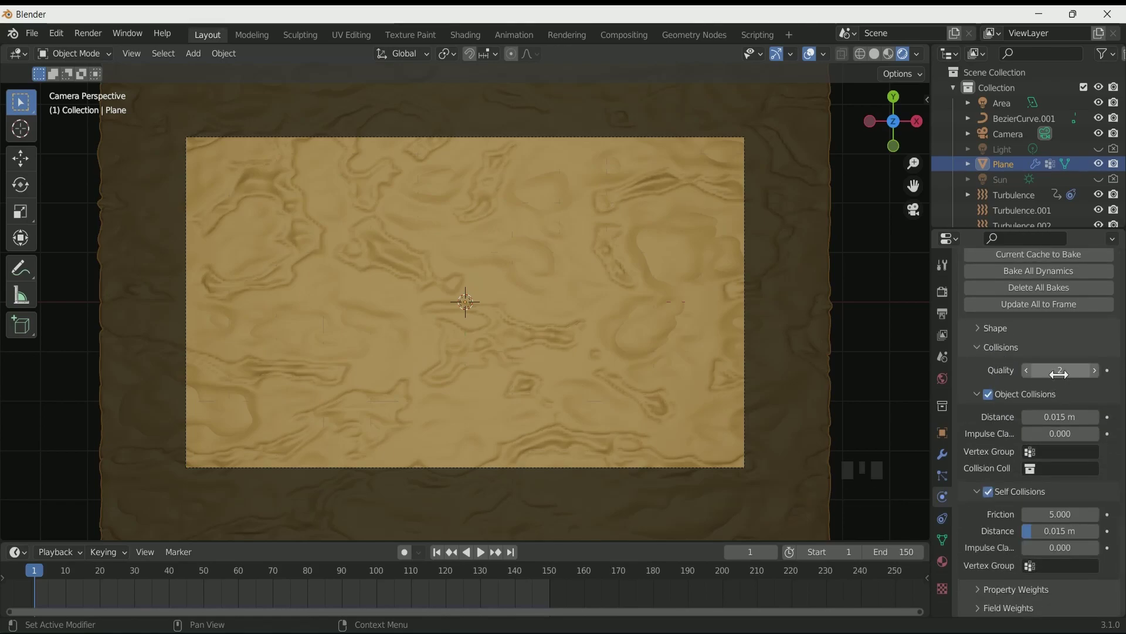
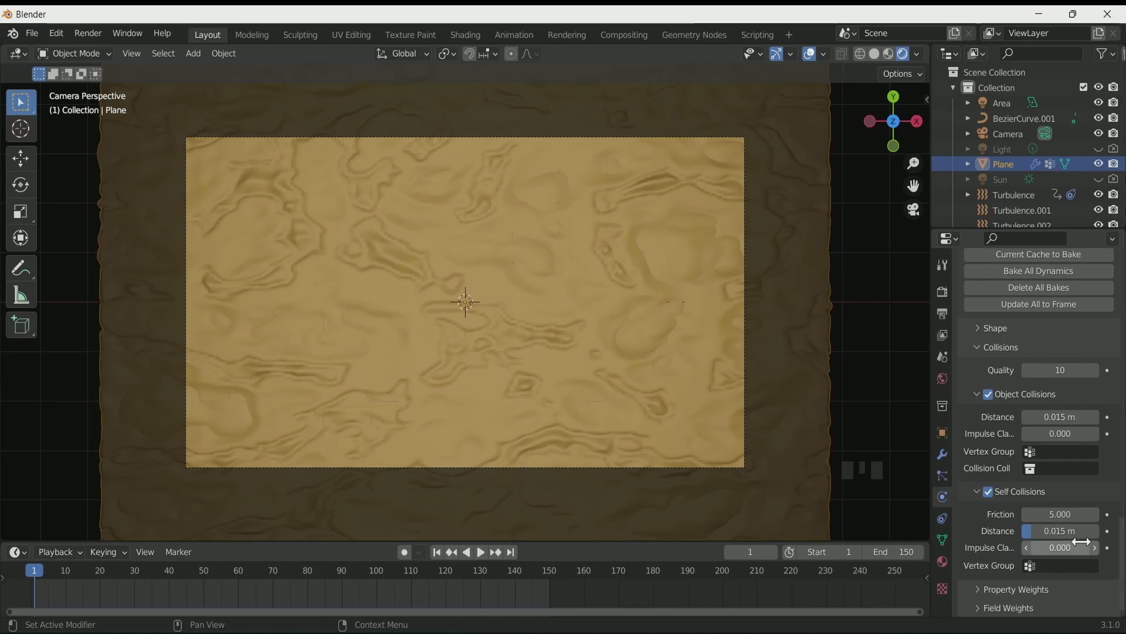
Raise collision Quality to 10 and bake the cloth simulation into the cache.
{"action": "scroll", "scroll_direction": "up", "scroll_amount": 3}
{"action": "left_click_drag", "start_coordinate": [994, 400], "coordinate": [1009, 532]}
{"action": "scroll", "scroll_direction": "up", "scroll_amount": 3}
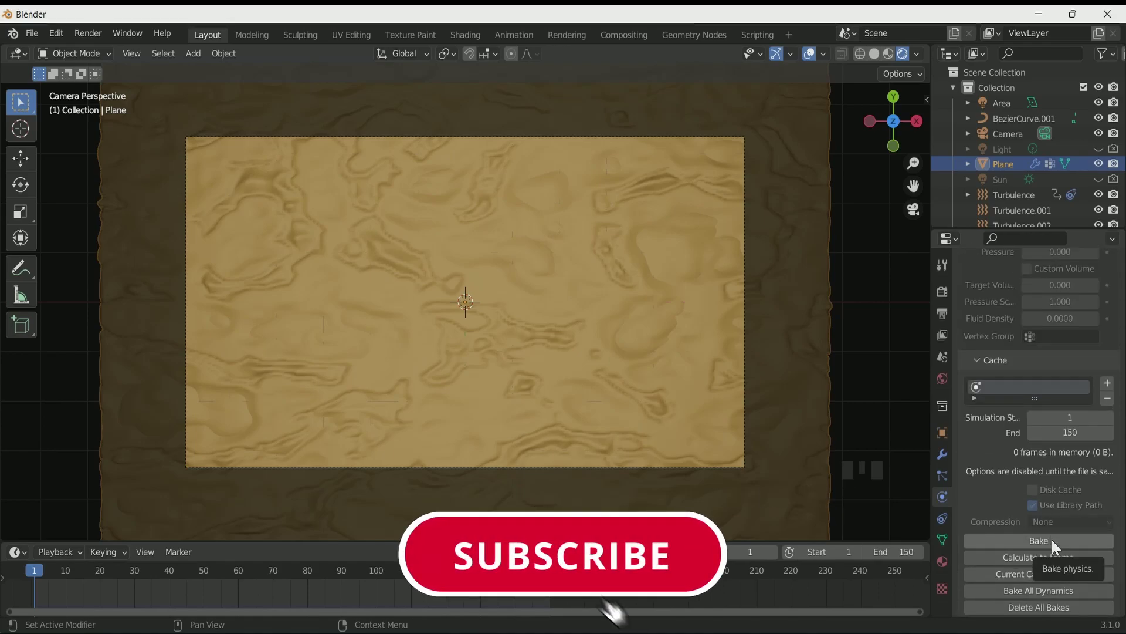
{"action": "left_click_drag", "start_coordinate": [1056, 546], "coordinate": [615, 294]}
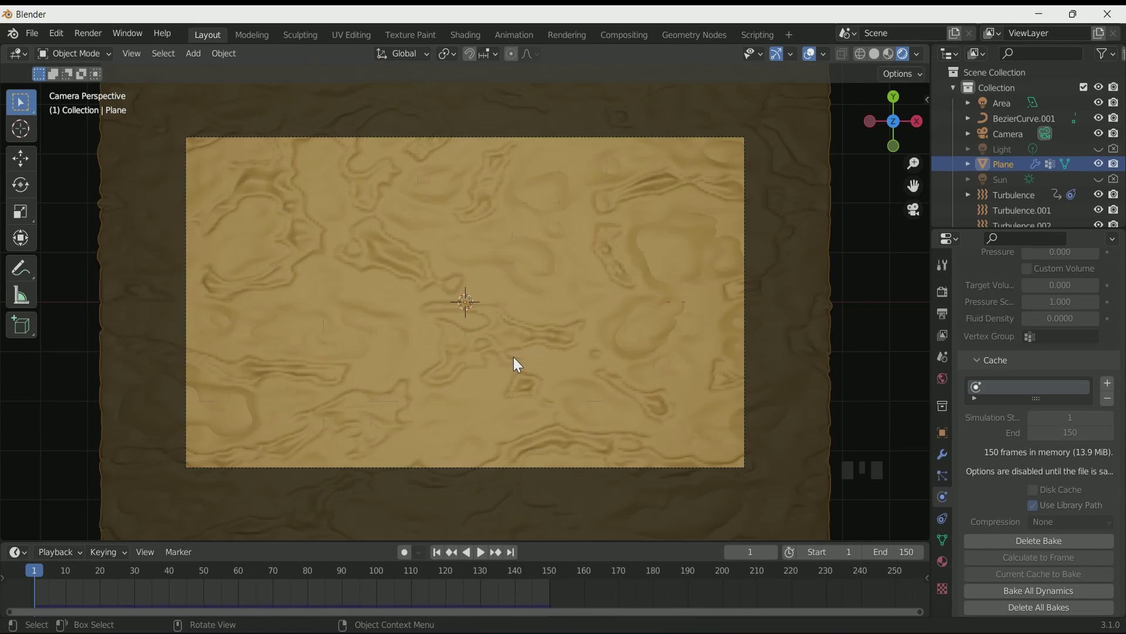
Play the baked cloth animation, stop at frame 20, and return to the texture settings.
{"action": "key", "text": "space"}
{"action": "scroll", "scroll_direction": "up", "scroll_amount": 3}
{"action": "scroll", "scroll_direction": "down", "scroll_amount": 3}
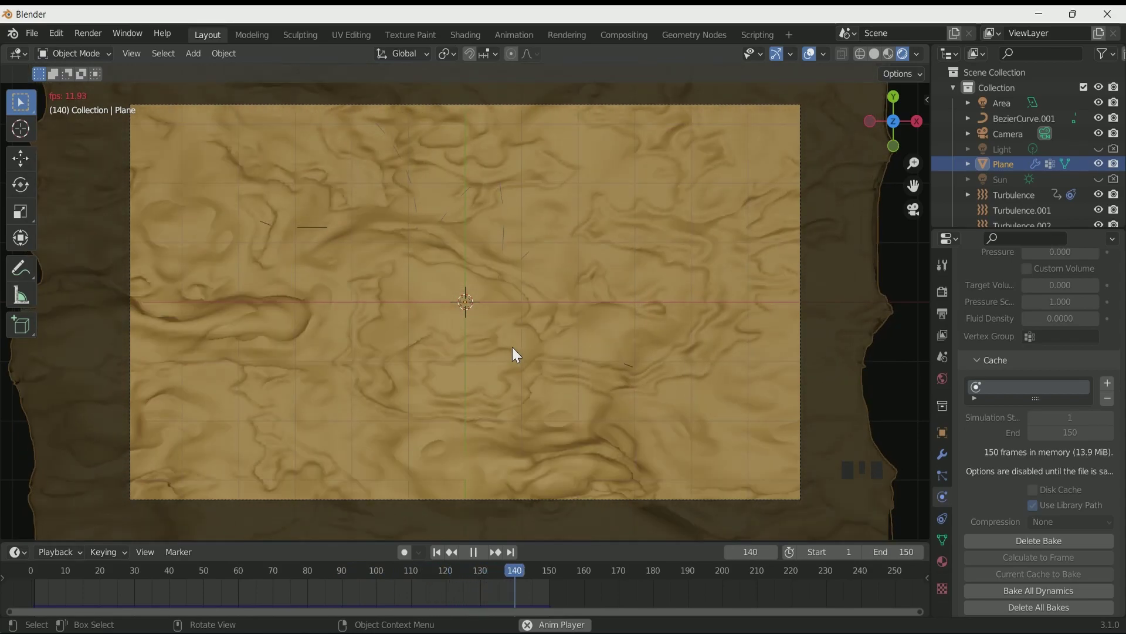
{"action": "key", "text": "space"}
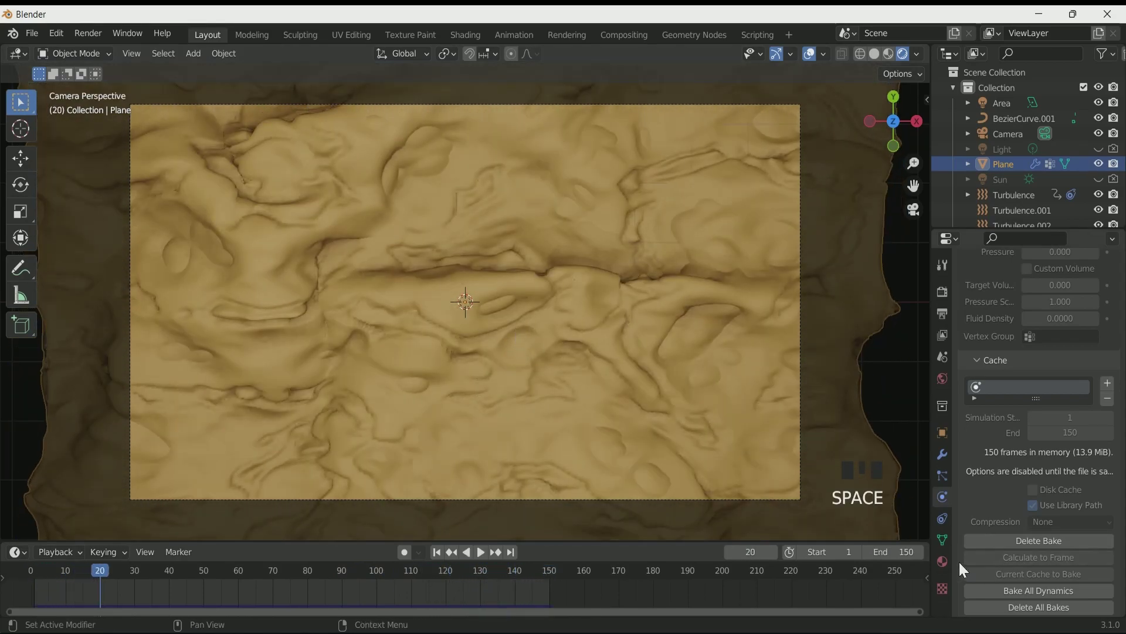
{"action": "left_click", "coordinate": [948, 590]}
Move the clouds texture's Color Ramp stops to 0.264 and 0.384 for deeper wrinkles.
{"action": "left_click", "coordinate": [1015, 565]}
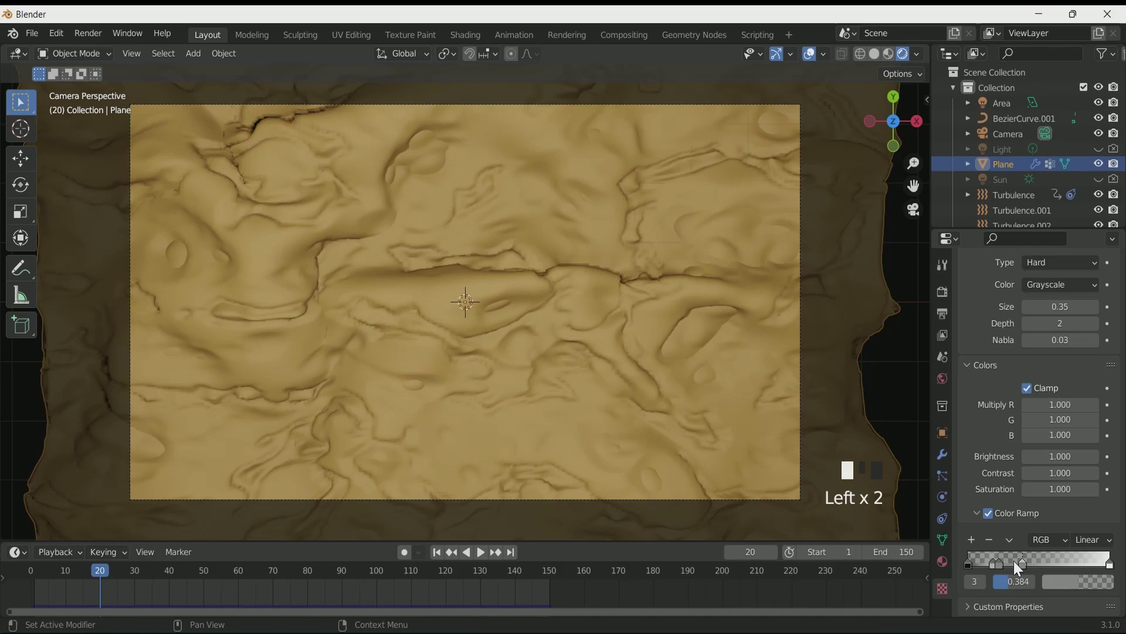
{"action": "left_click_drag", "start_coordinate": [1005, 564], "coordinate": [1016, 570]}
{"action": "left_click_drag", "start_coordinate": [1020, 569], "coordinate": [1010, 565]}
{"action": "left_click", "coordinate": [1008, 565]}
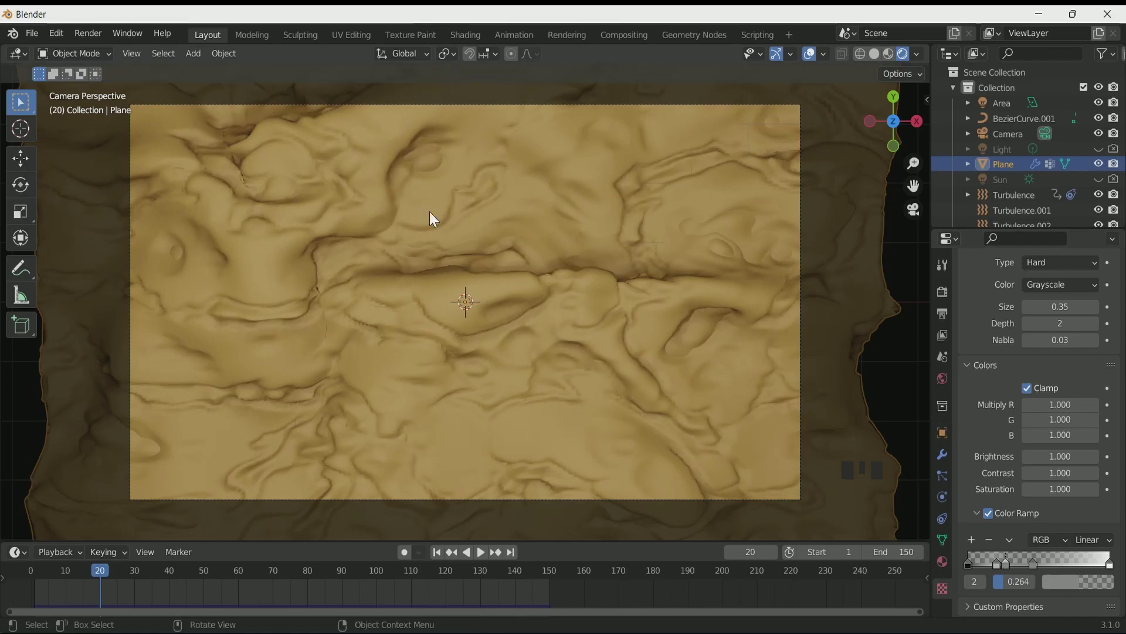